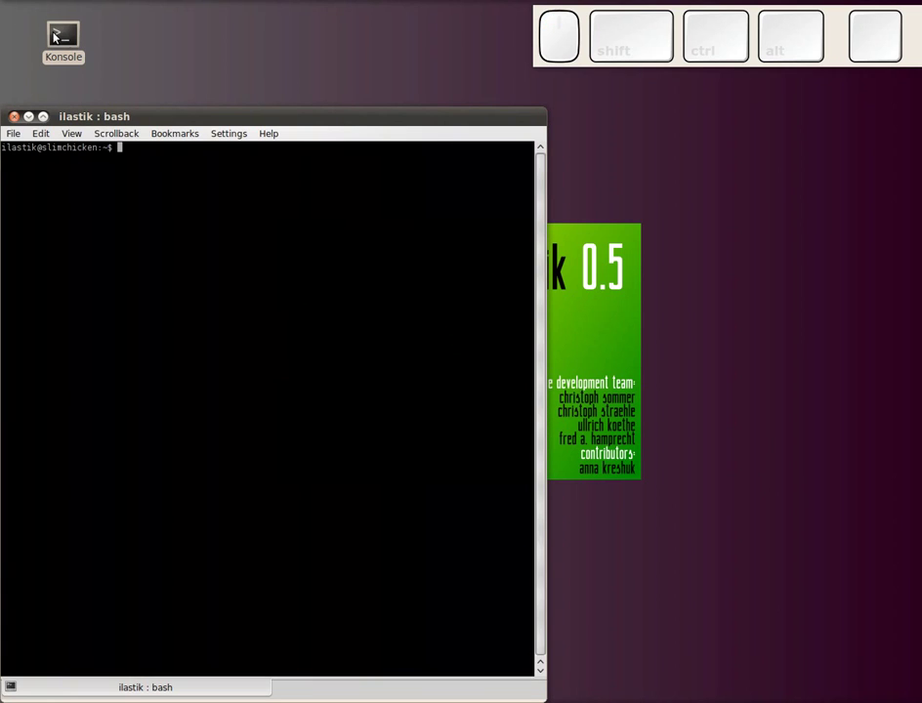
# Step: Change into the ilastik folder and run ./run-ilastik.sh to launch ilastik
pyautogui.press('space')
pyautogui.press('i')
pyautogui.press('l')
pyautogui.press('Tab')
pyautogui.press('Return')
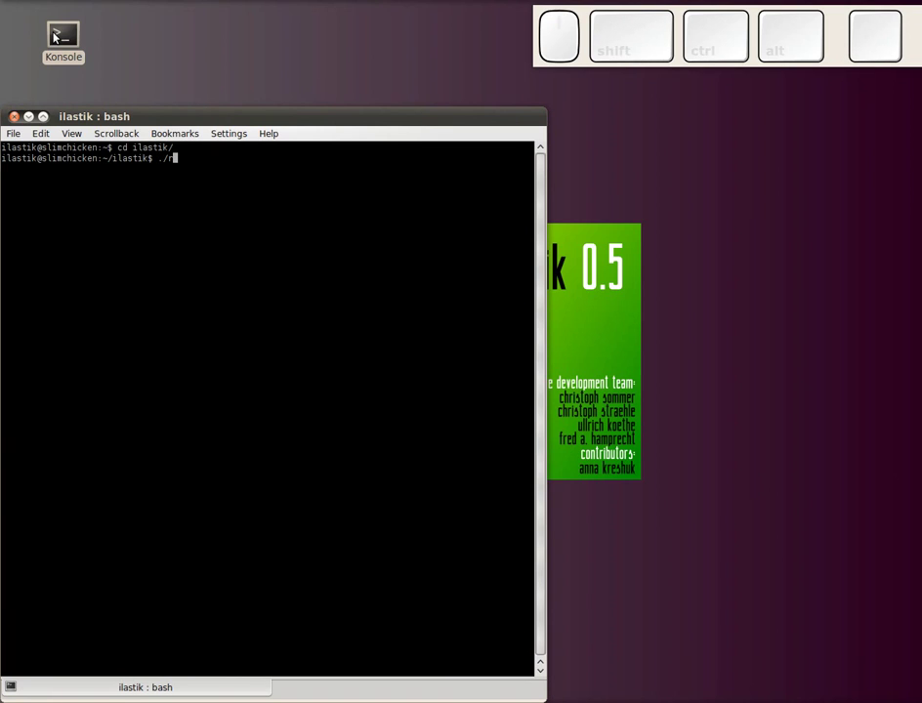
pyautogui.press('u')
pyautogui.press('Tab')
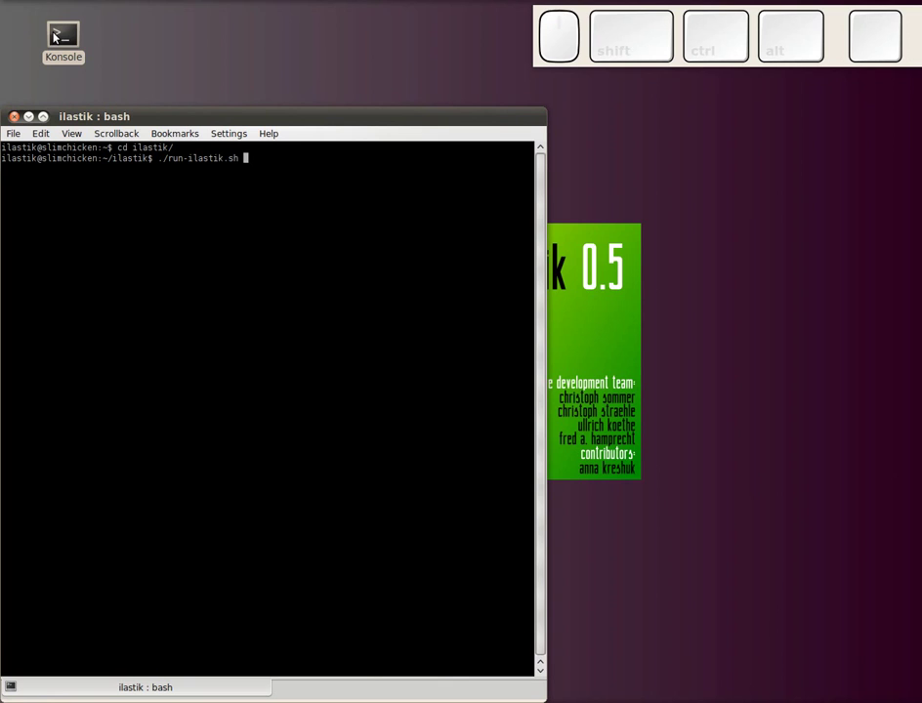
pyautogui.press('Return')
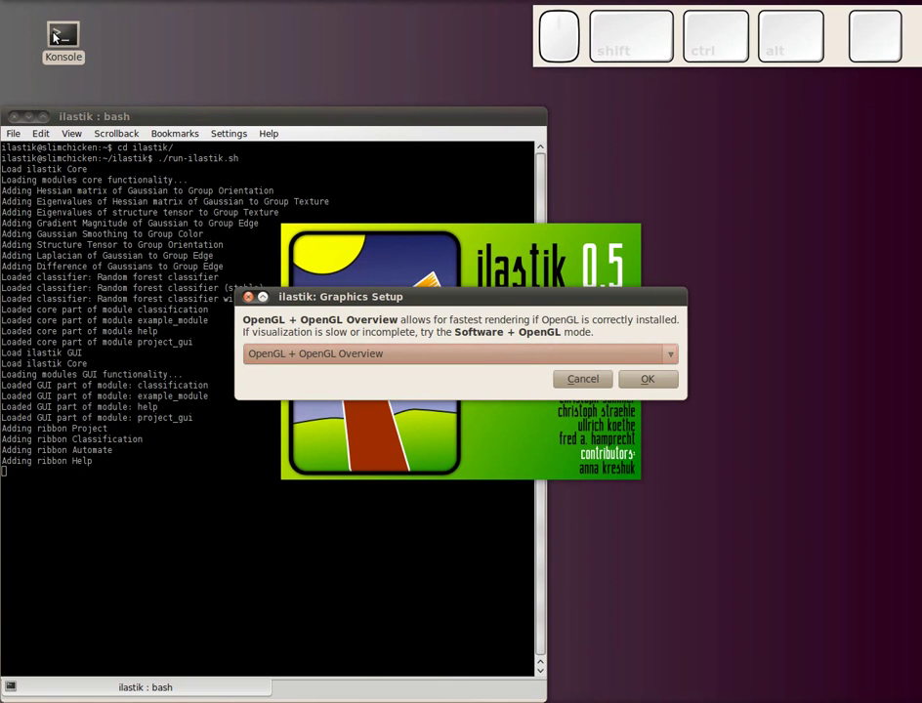
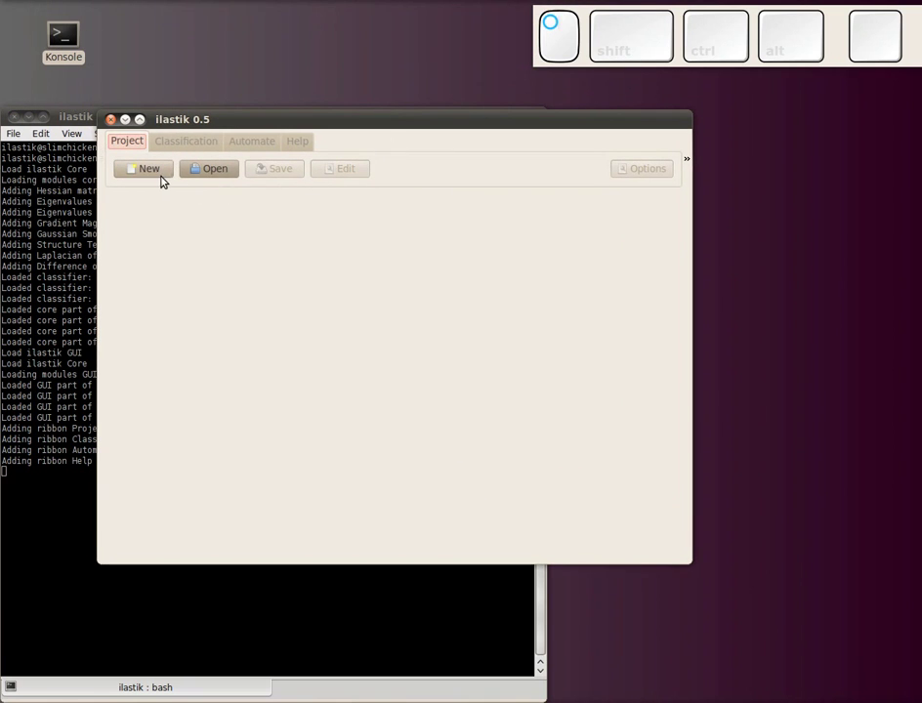
# Step: Create a new project loading the stack /home/ilastik/data/zebrafish_embryo/*.tiff
pyautogui.click(164, 174)
pyautogui.click(154, 454)
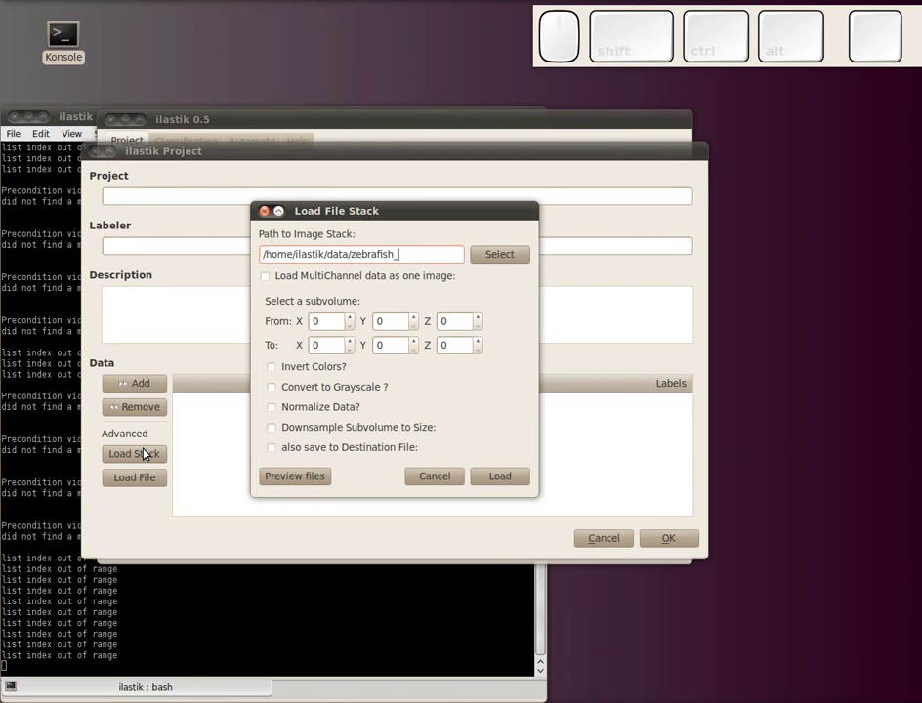
pyautogui.press('shift+7')
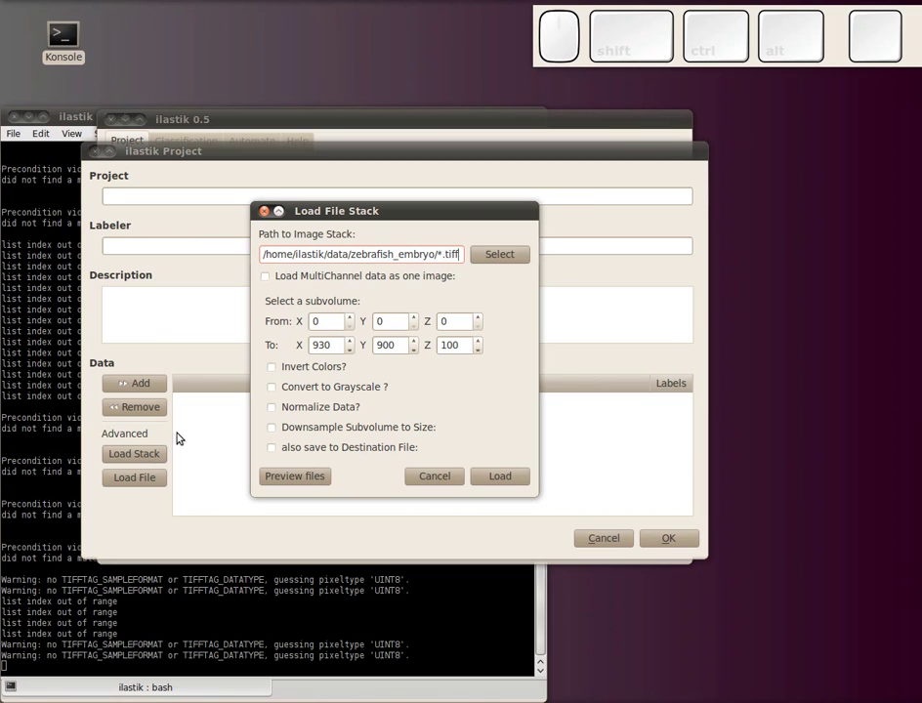
pyautogui.click(509, 475)
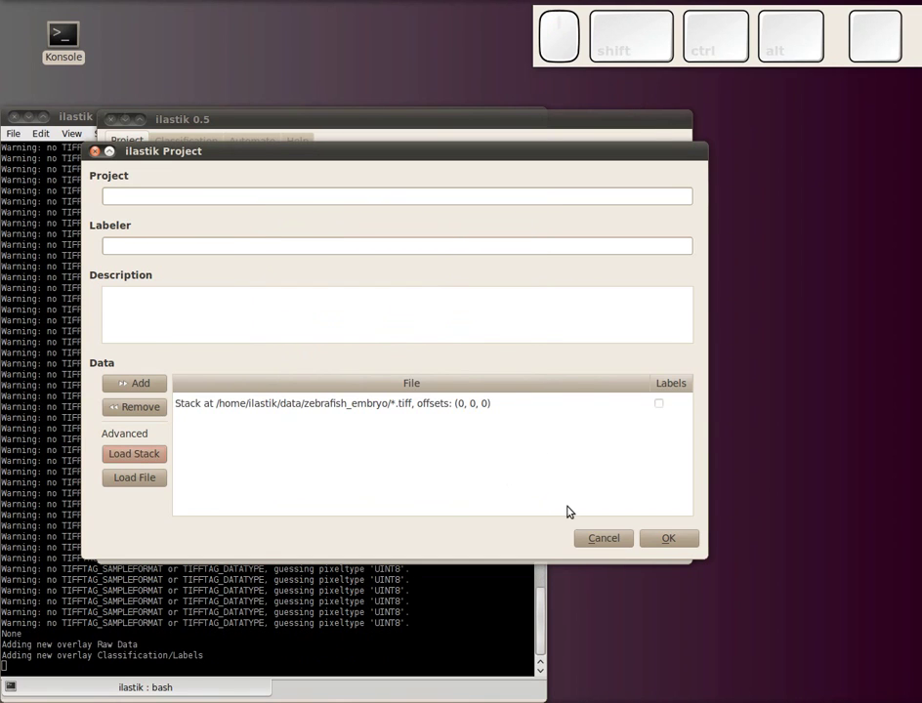
pyautogui.click(673, 541)
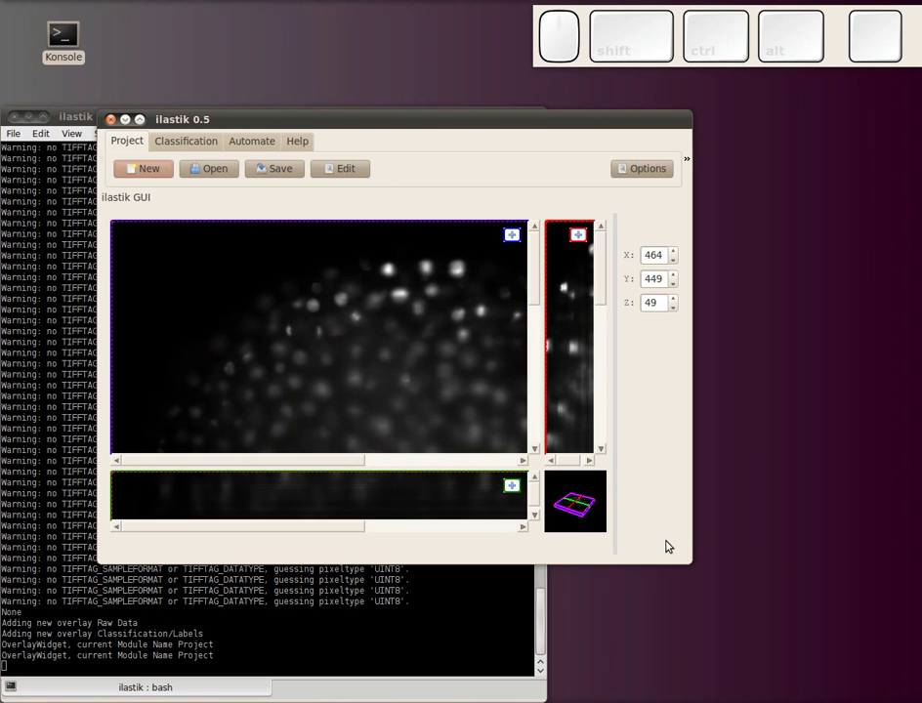
# Step: In Classification, select all Color, Edge, Orientation and Texture feature rows
pyautogui.click(200, 143)
pyautogui.click(189, 177)
pyautogui.click(176, 298)
pyautogui.click(174, 322)
pyautogui.click(169, 341)
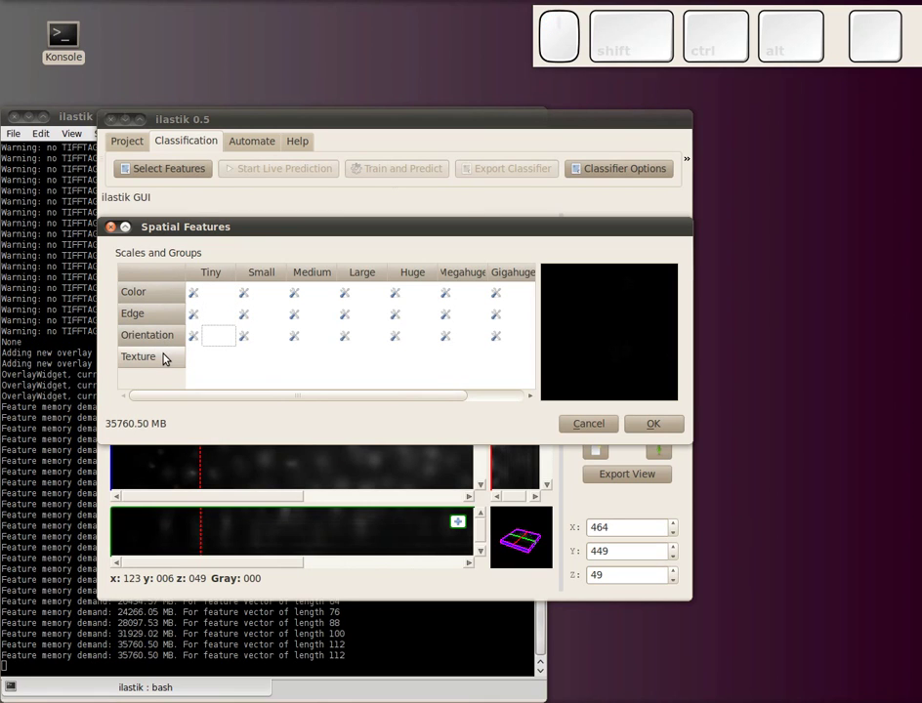
pyautogui.click(170, 360)
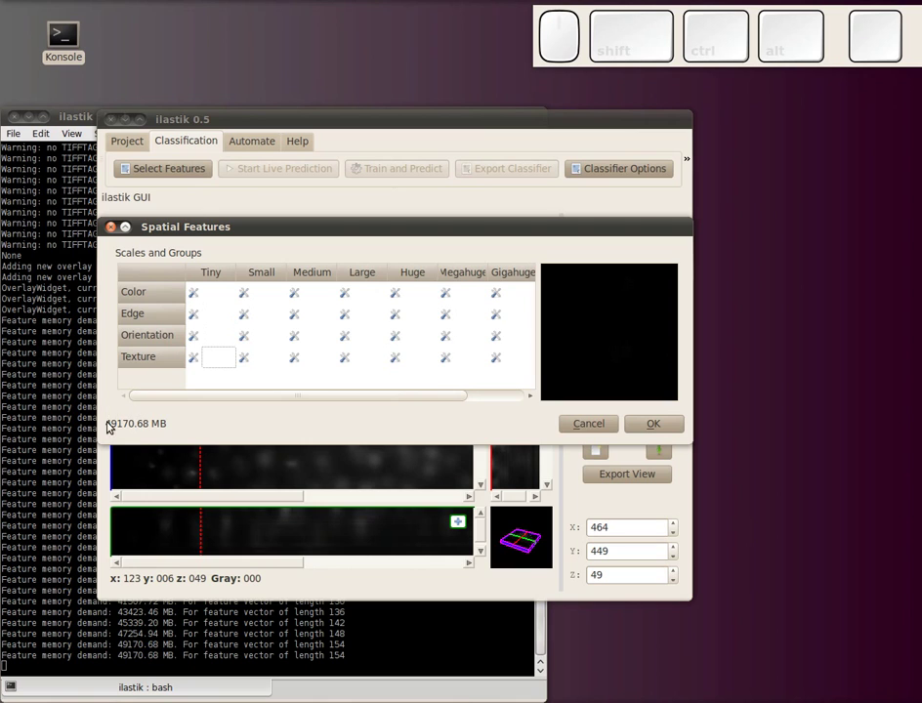
# Step: Confirm the full feature selection and dismiss the not-enough-memory warning
pyautogui.click(638, 431)
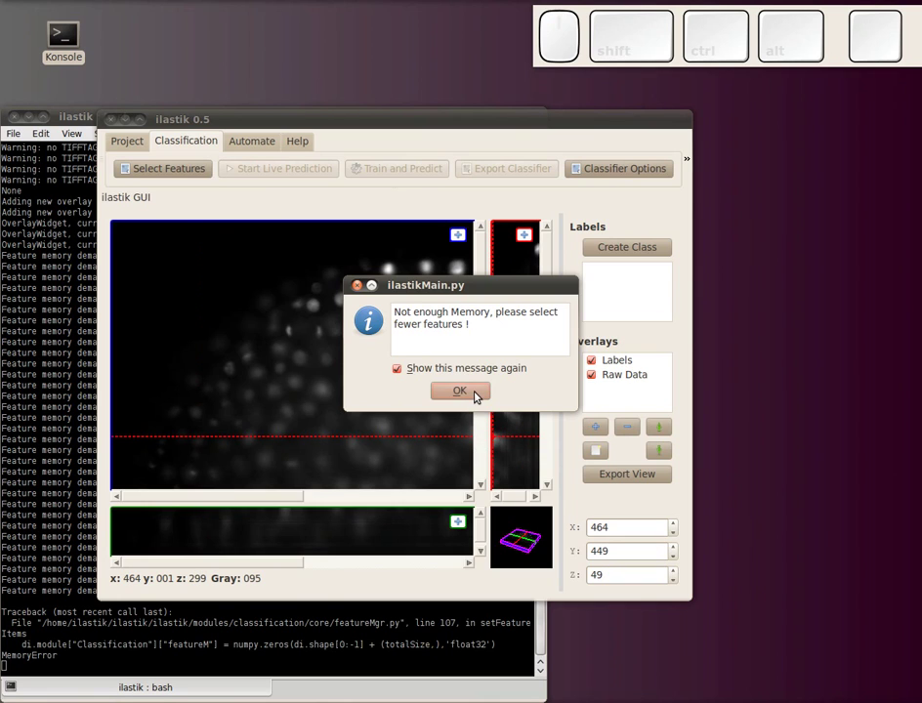
pyautogui.click(482, 388)
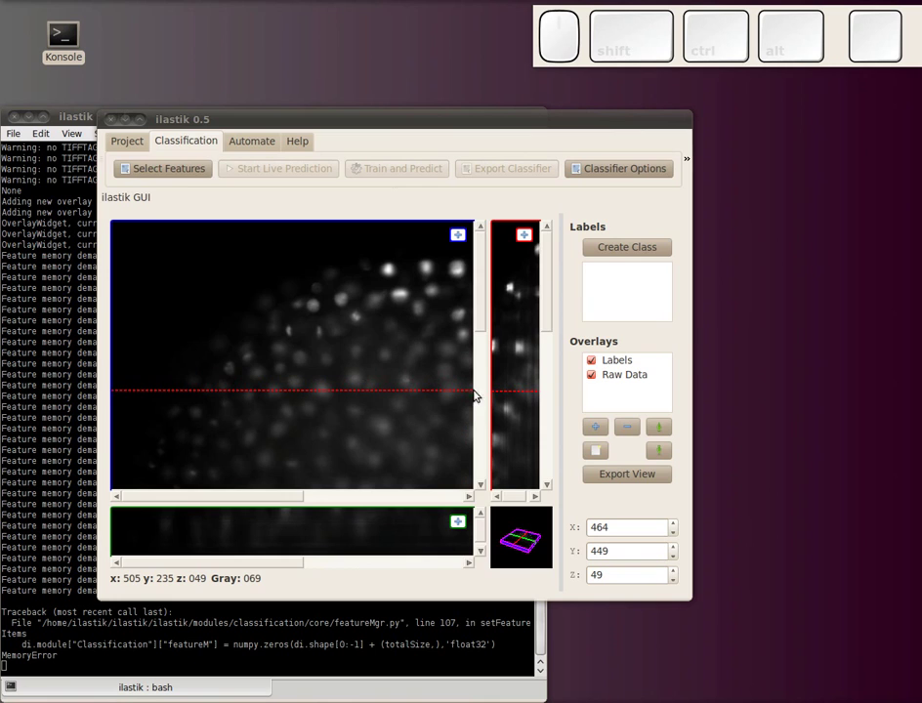
# Step: Start a new project and enter the zebrafish_embryo *.tiff stack path
pyautogui.click(132, 145)
pyautogui.scroll(3)
pyautogui.scroll(3)
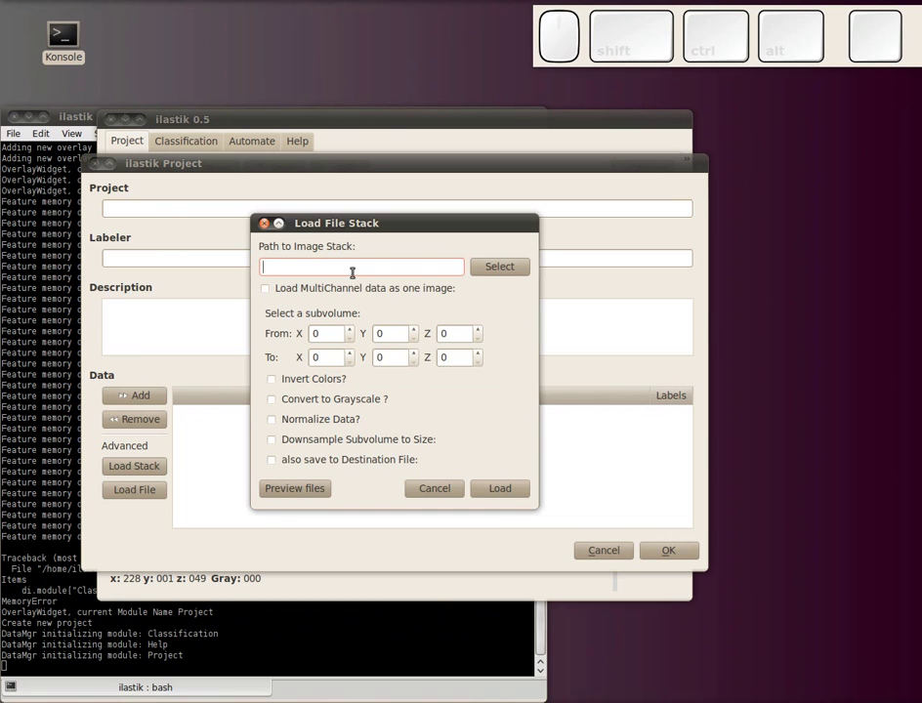
pyautogui.press('shift+7')
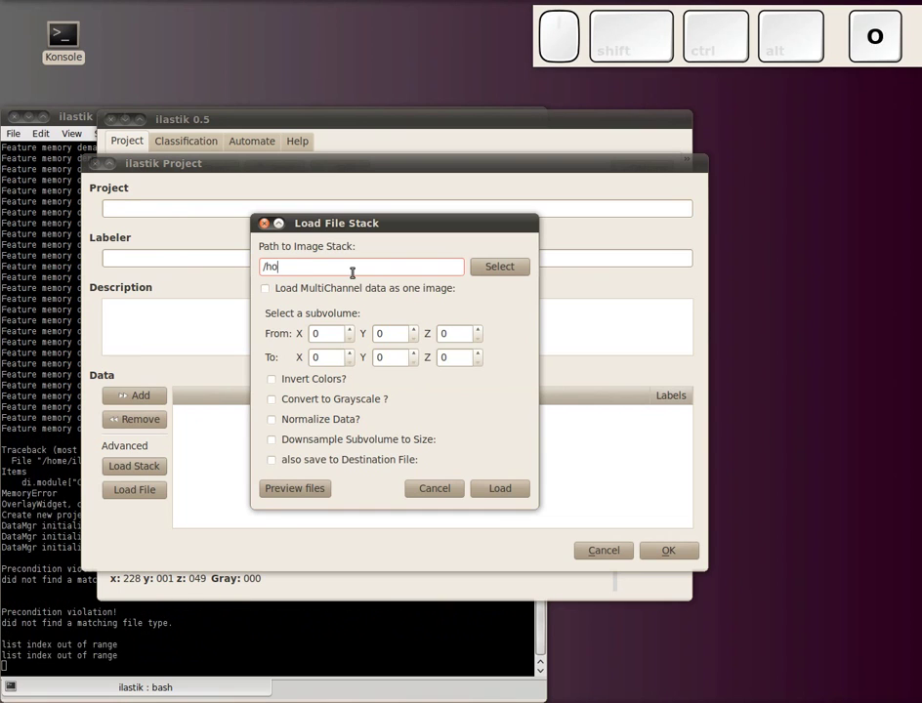
pyautogui.press('shift+7')
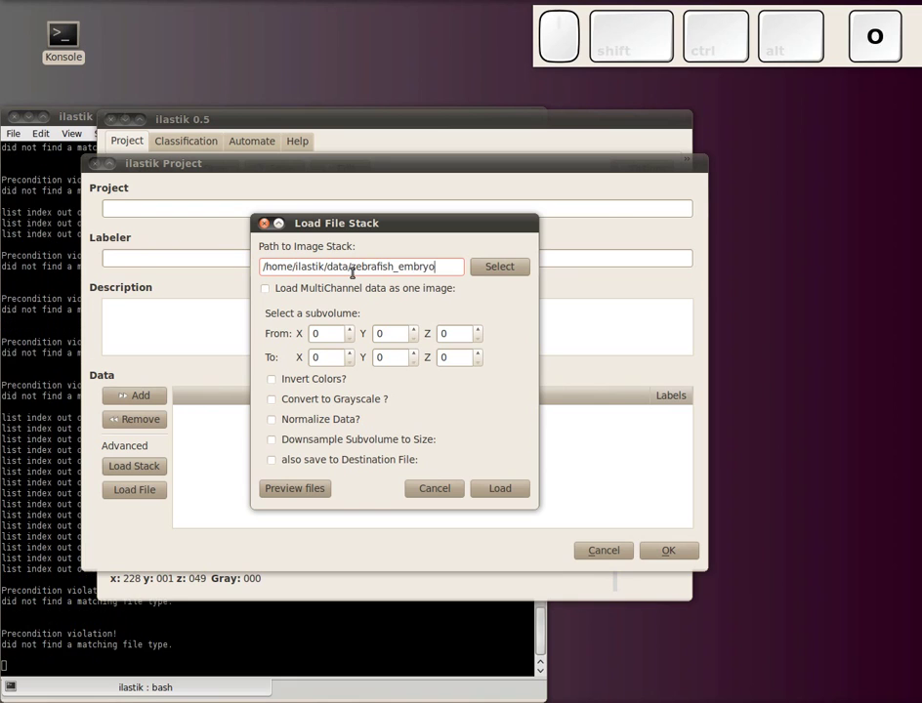
pyautogui.press('shift+7')
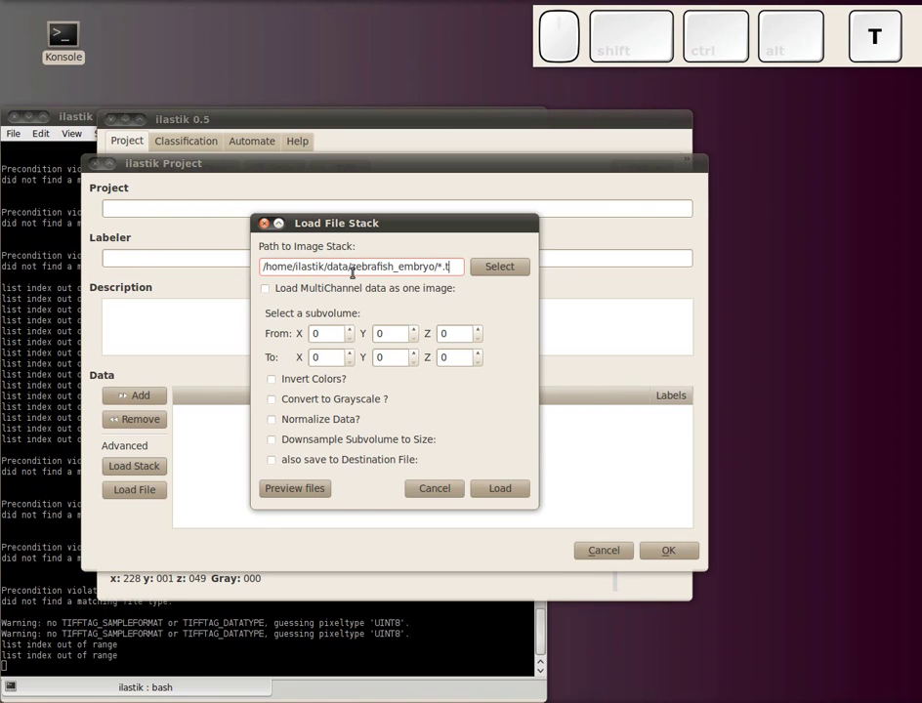
pyautogui.press('i')
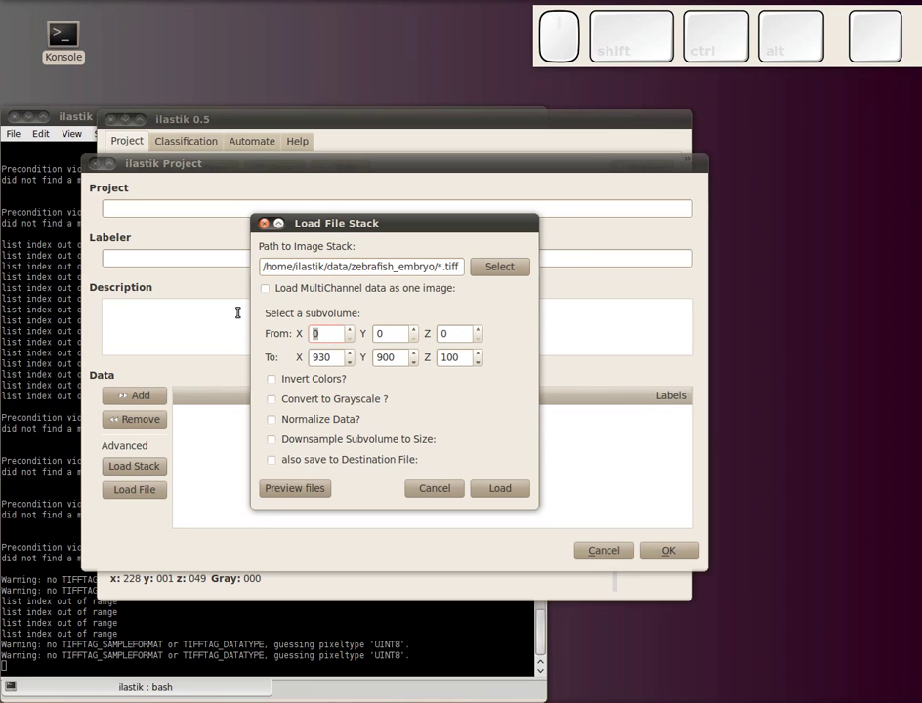
# Step: Restrict the subvolume to X/Y 200–500 with Z 0–100
pyautogui.press('2')
pyautogui.press('0')
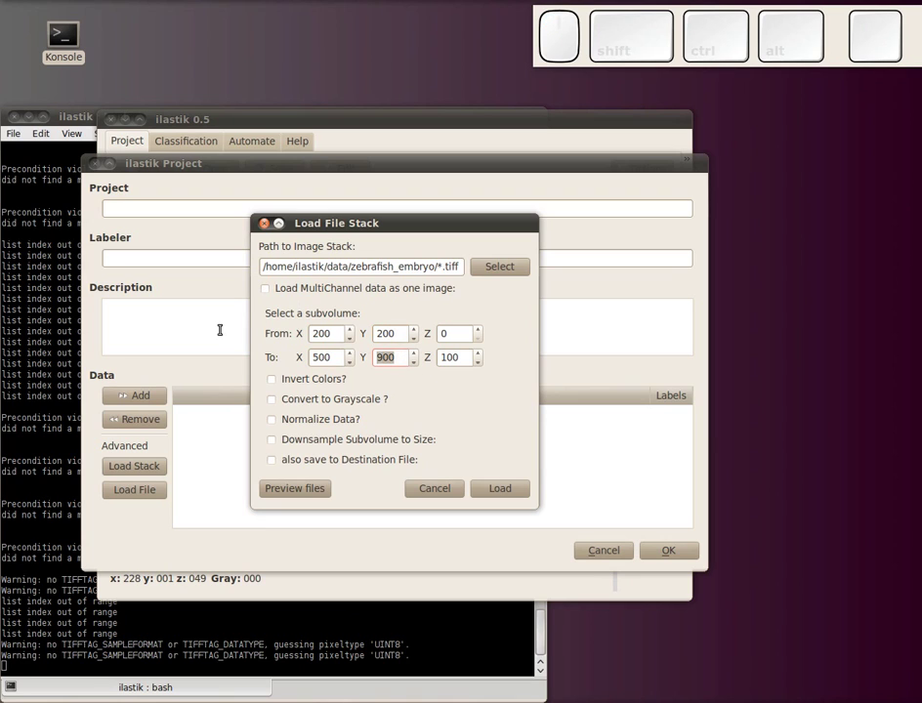
pyautogui.press('5')
pyautogui.press('0')
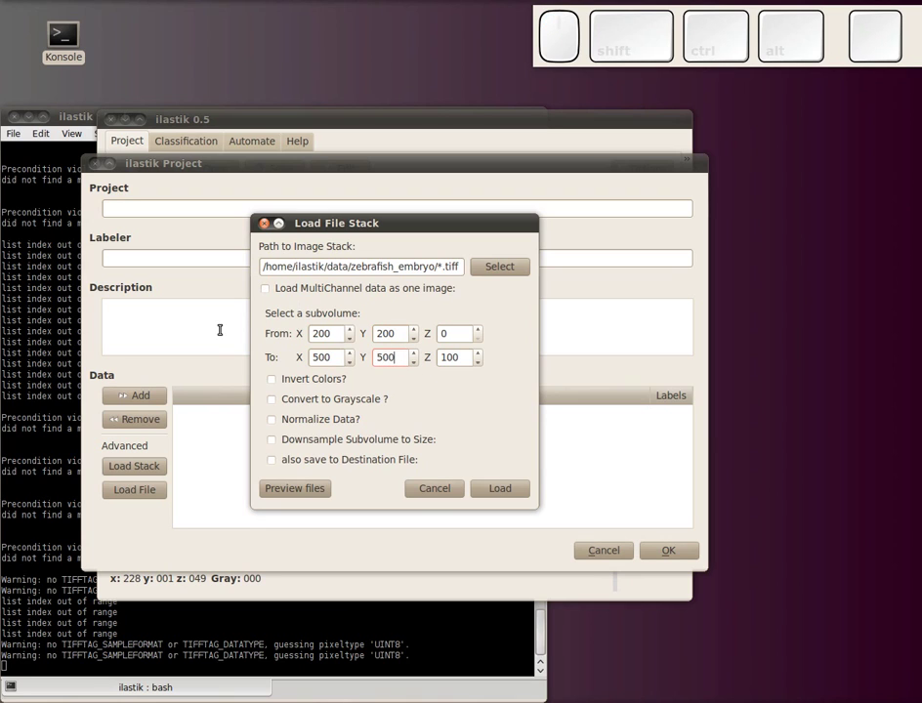
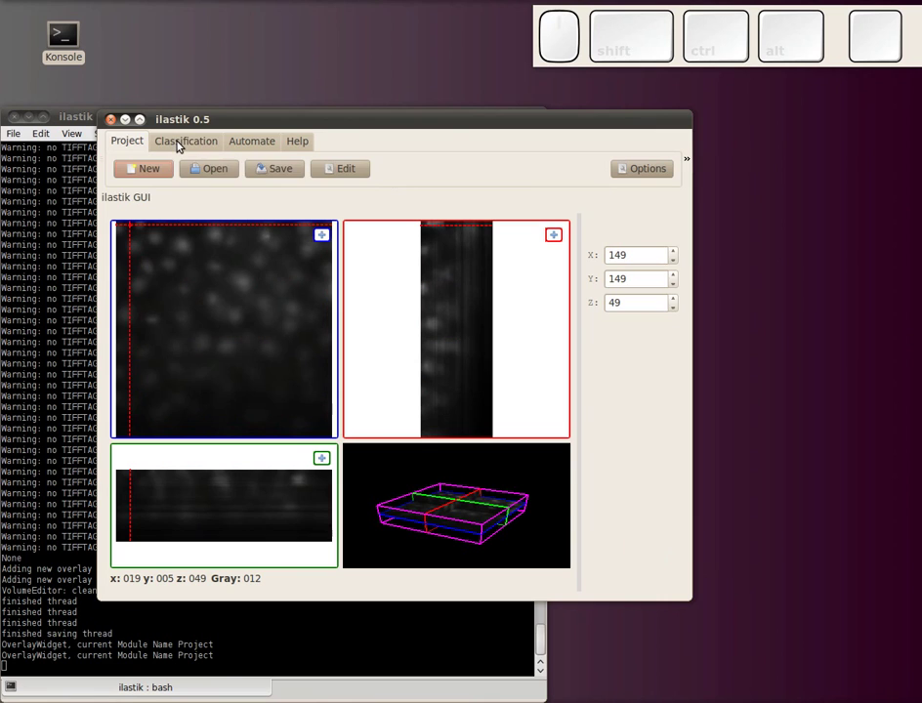
# Step: Select a block of eight feature scales (about 5.3 GB) and compute them
pyautogui.click(184, 144)
pyautogui.click(182, 166)
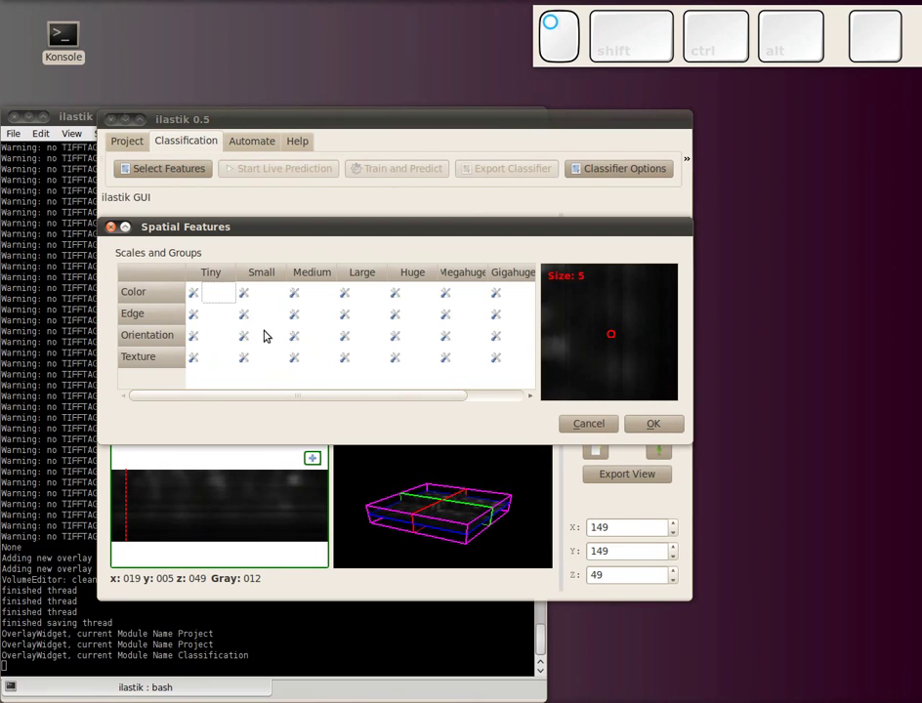
pyautogui.moveTo(216, 365); pyautogui.dragTo(190, 416)
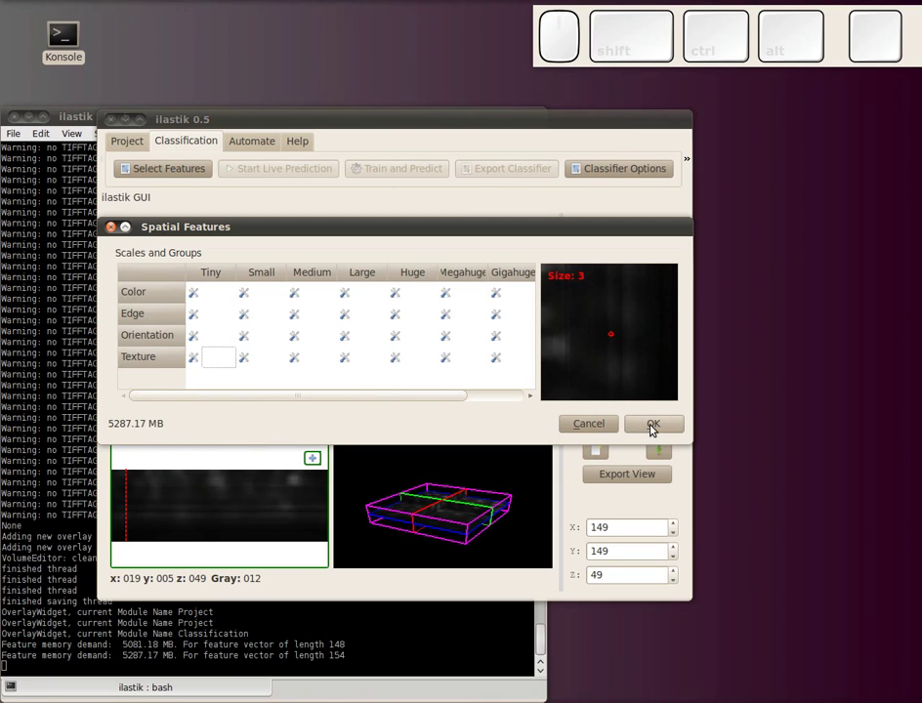
pyautogui.moveTo(655, 428); pyautogui.dragTo(655, 429)
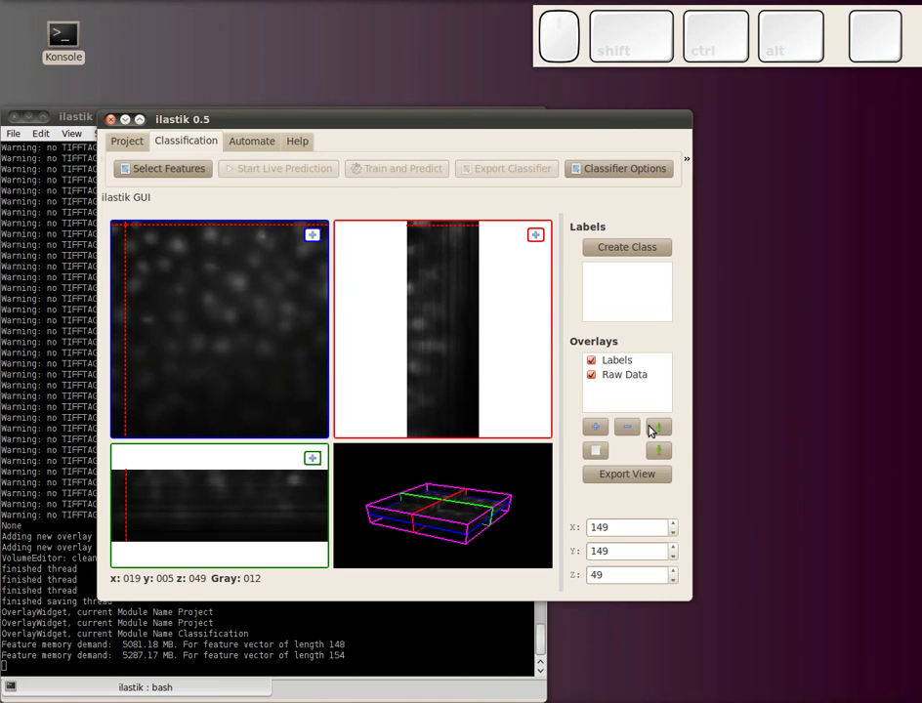
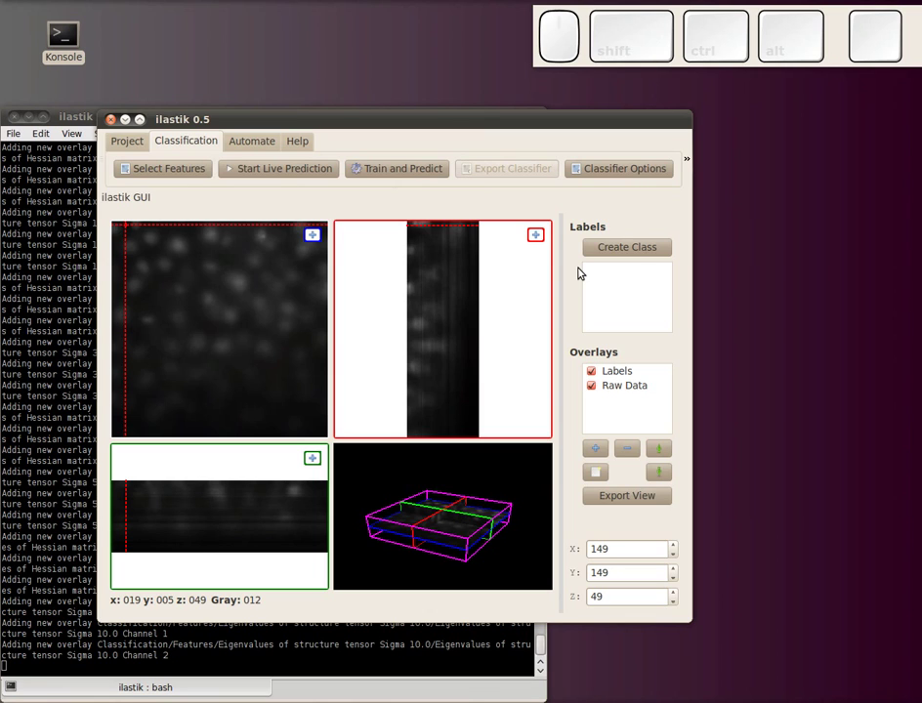
# Step: Choose the random forest with variable importance as the classifier
pyautogui.click(607, 174)
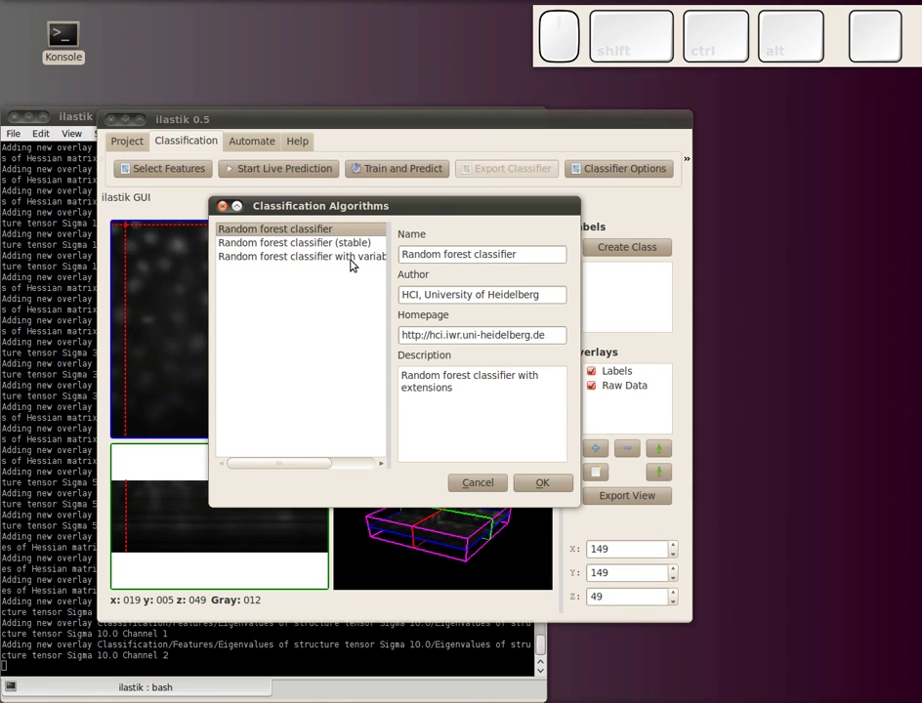
pyautogui.click(352, 258)
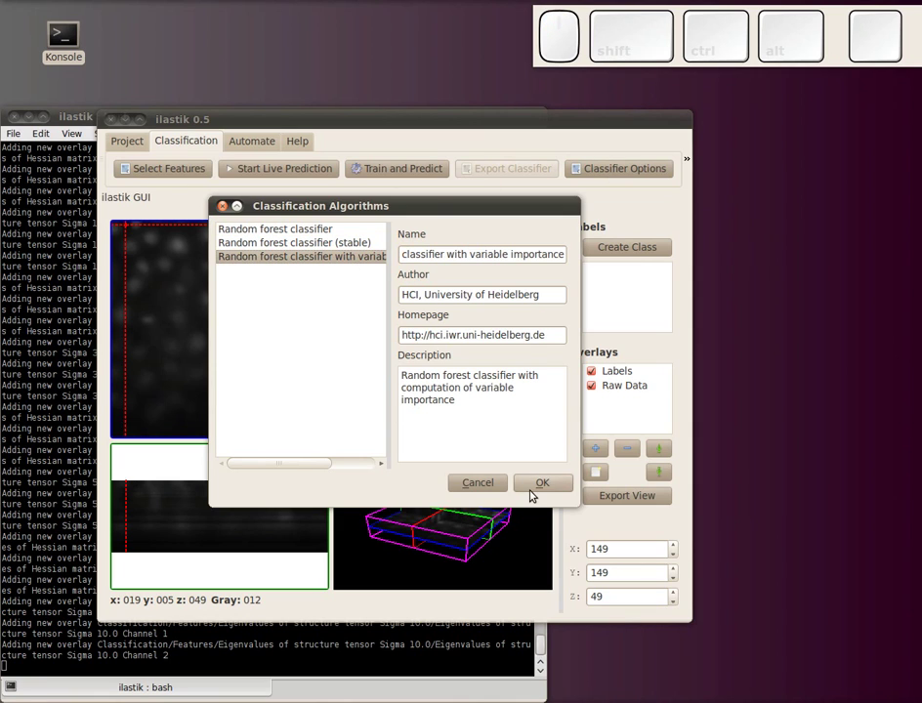
pyautogui.scroll(3)
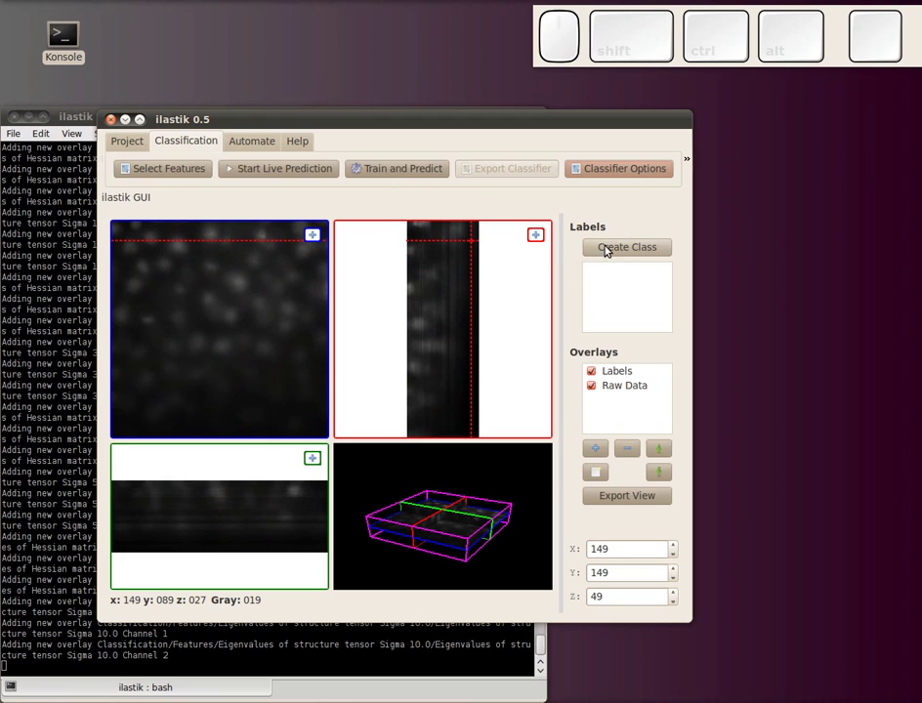
pyautogui.scroll(3)
# Step: Select green Label 1, maximize the xy slice view and zoom in
pyautogui.click(611, 249)
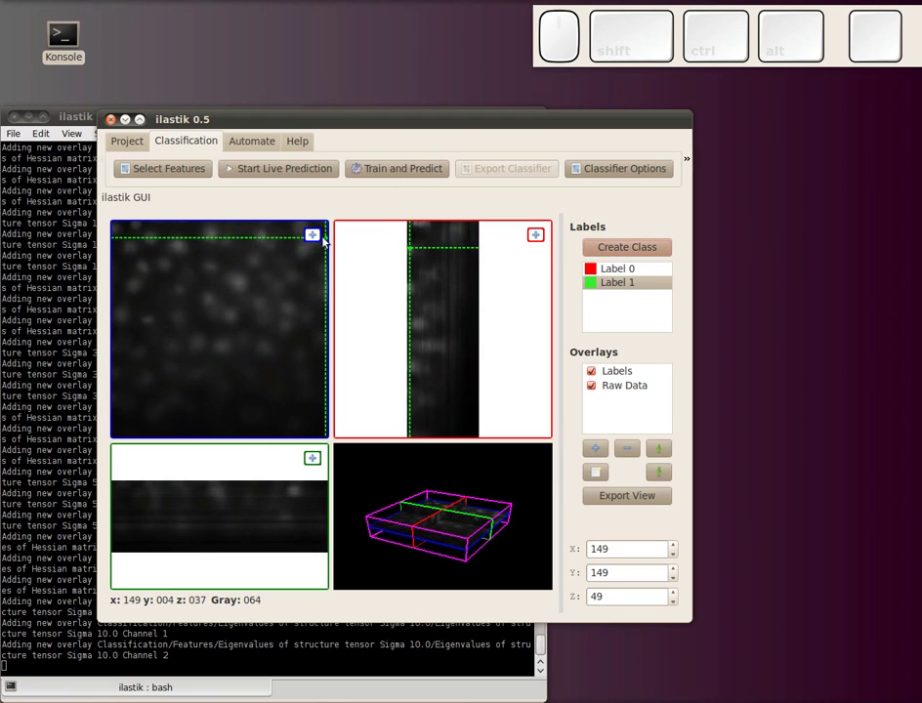
pyautogui.click(316, 240)
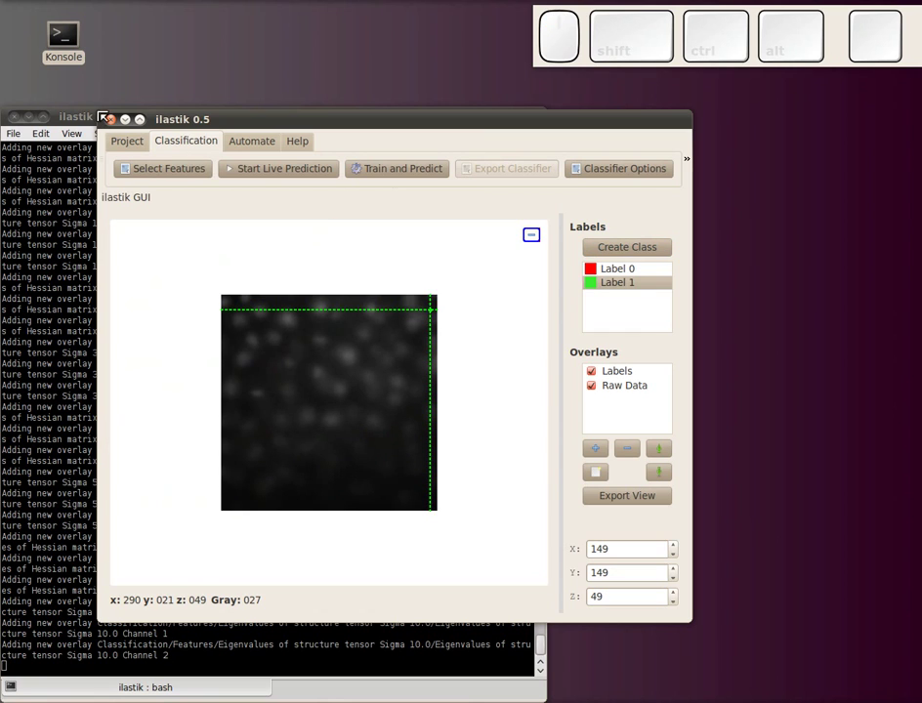
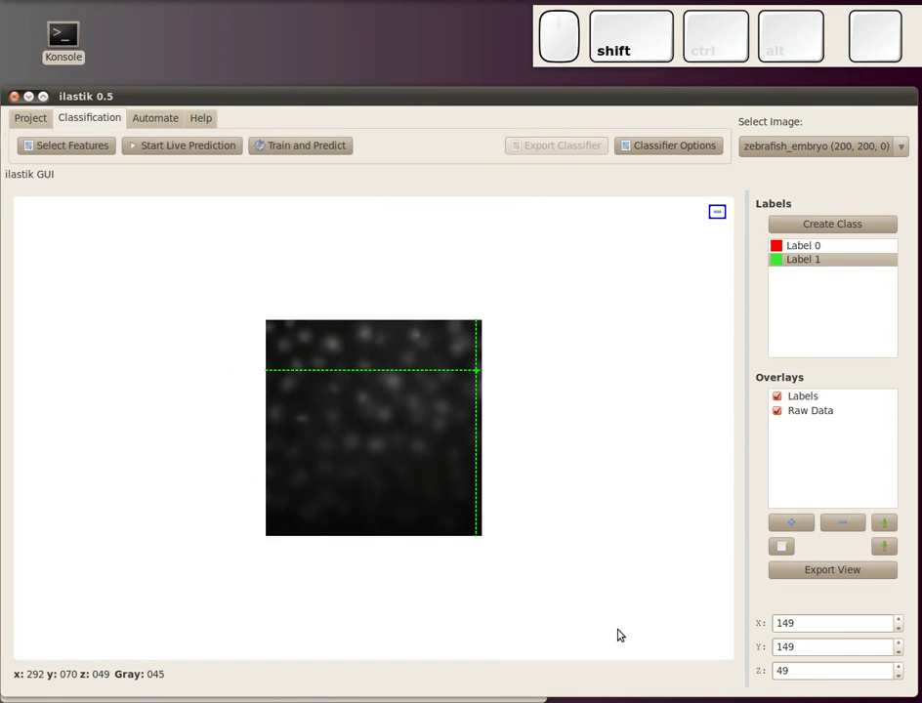
pyautogui.press('shift+=')
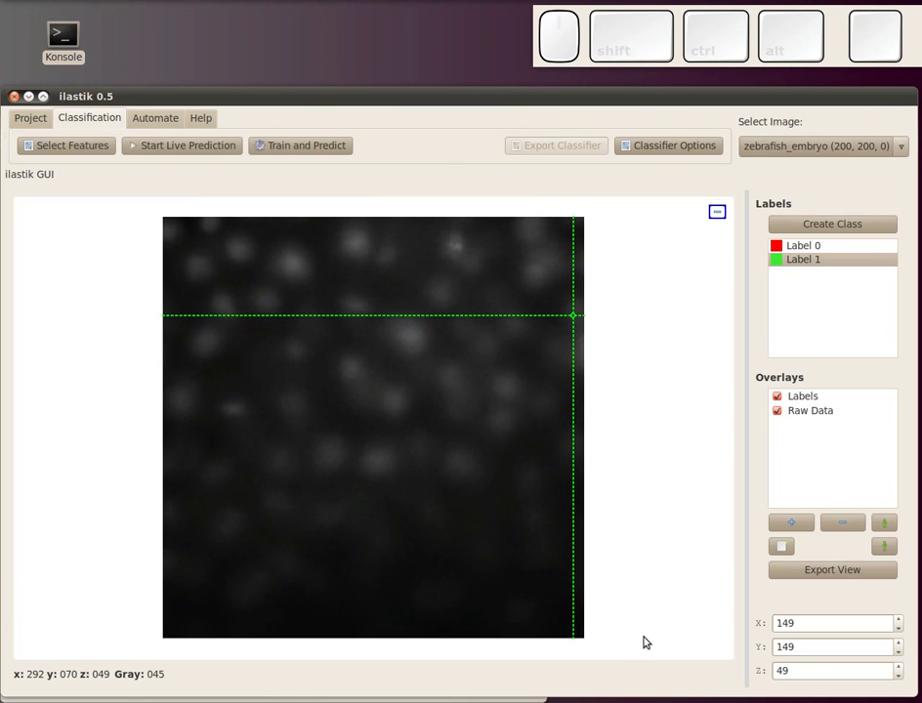
# Step: Mark five bright nuclei with Label 1, then switch to red Label 0
pyautogui.click(417, 341)
pyautogui.click(360, 310)
pyautogui.click(359, 250)
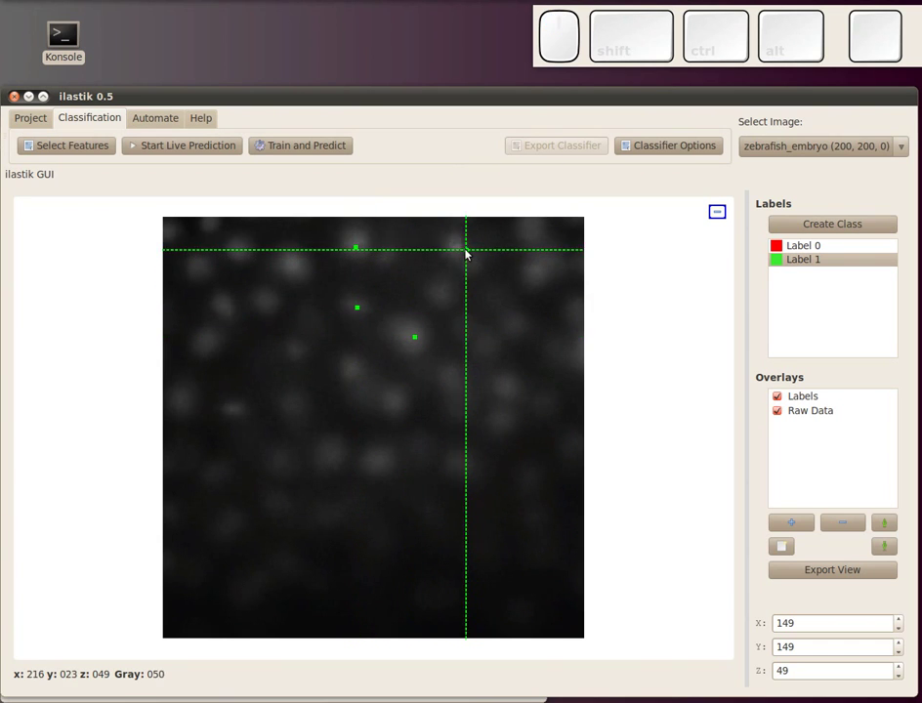
pyautogui.click(461, 248)
pyautogui.click(399, 409)
pyautogui.click(822, 245)
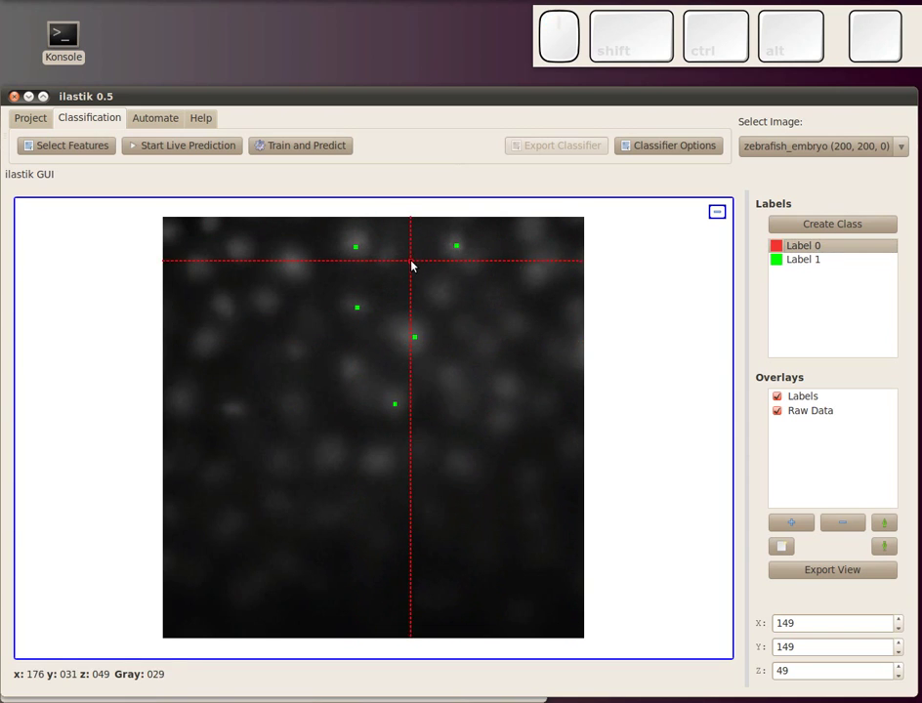
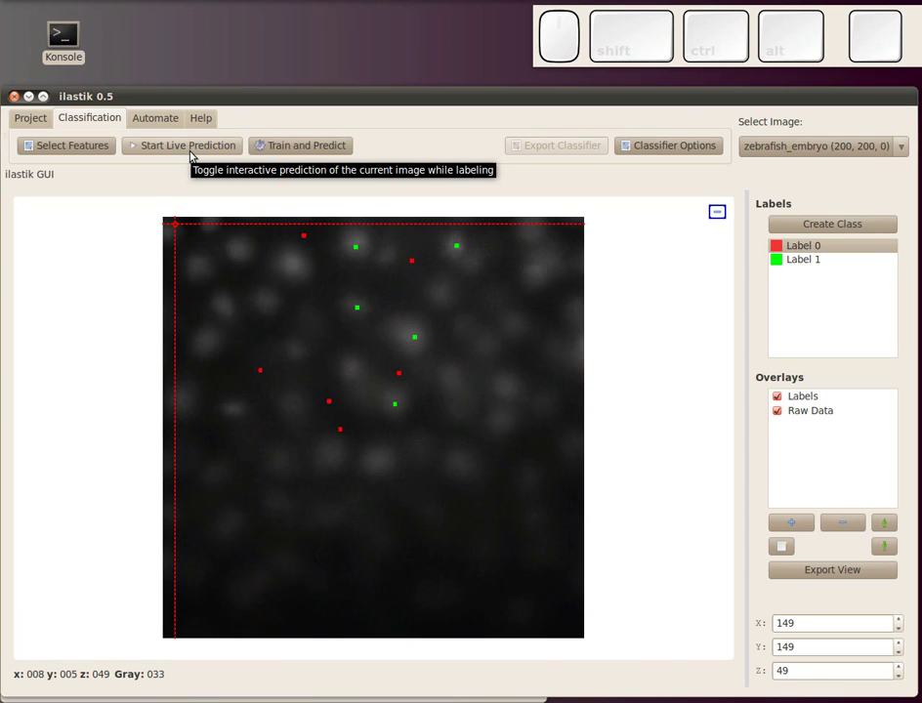
# Step: Start live prediction and mark background spots near the top with Label 0
pyautogui.moveTo(196, 154); pyautogui.dragTo(196, 154)
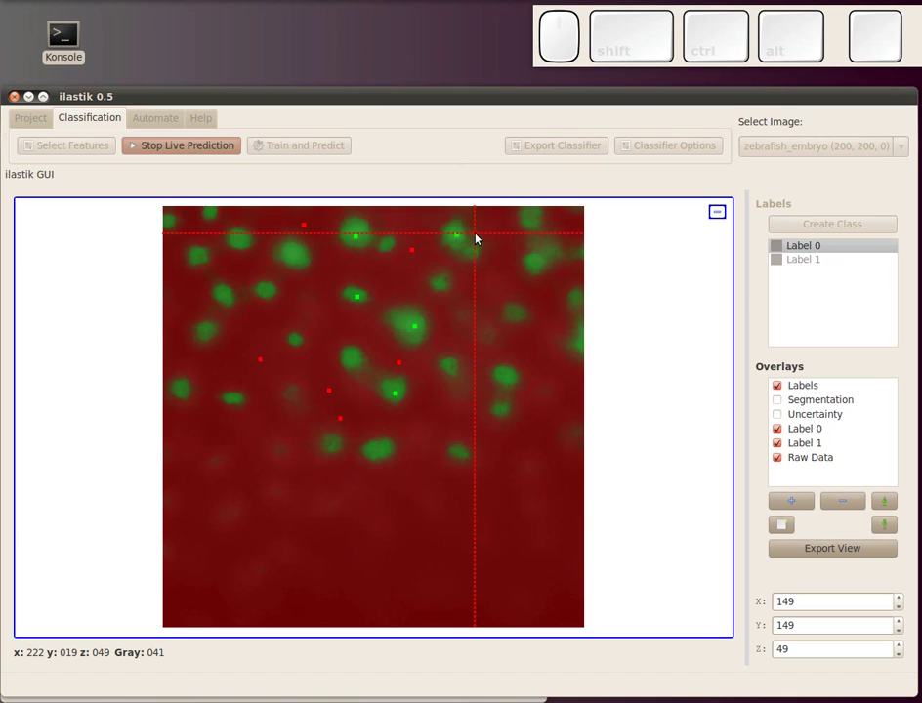
pyautogui.click(477, 238)
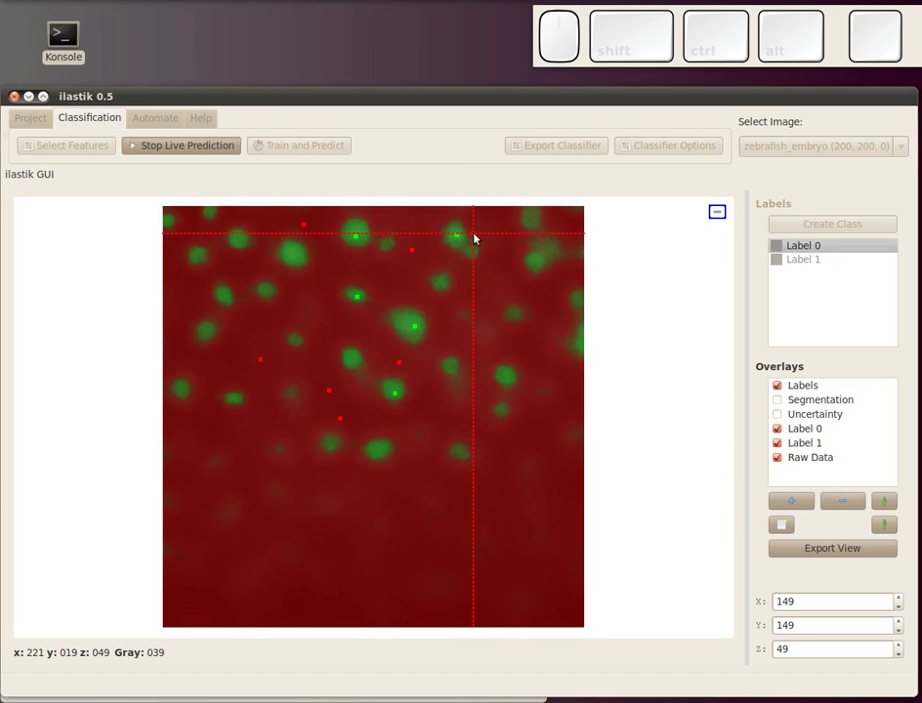
pyautogui.click(536, 248)
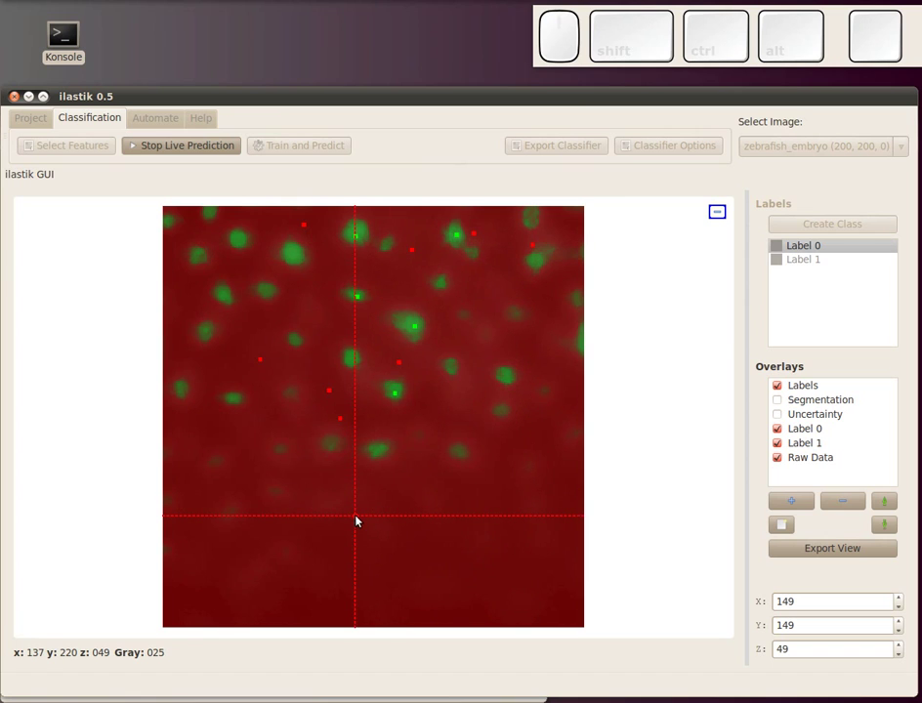
# Step: Add a lower-left nucleus as Label 1 and scroll through z slices to check
pyautogui.press('k')
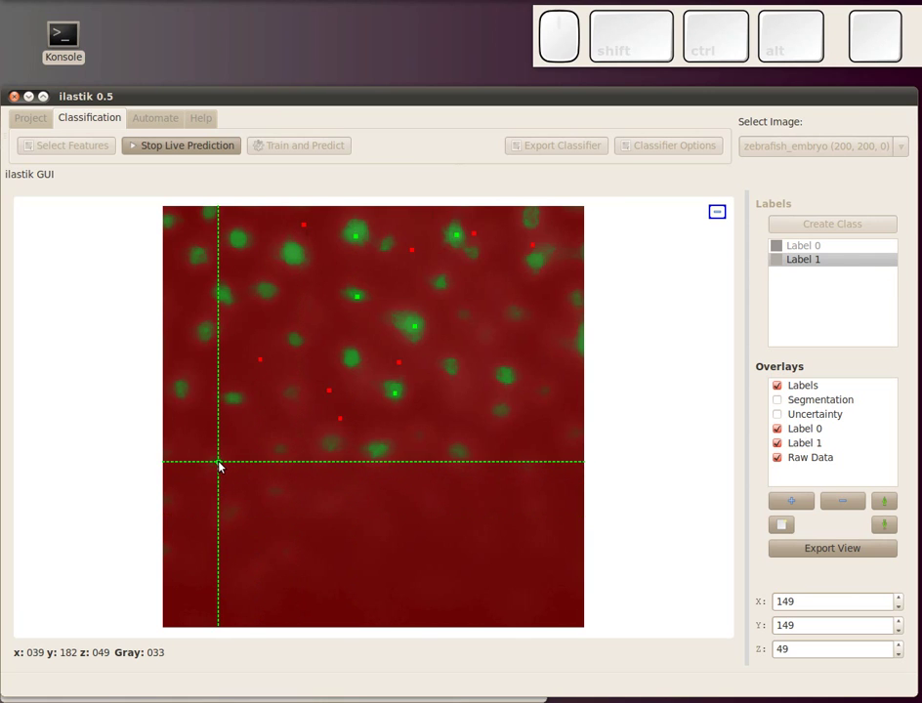
pyautogui.click(223, 467)
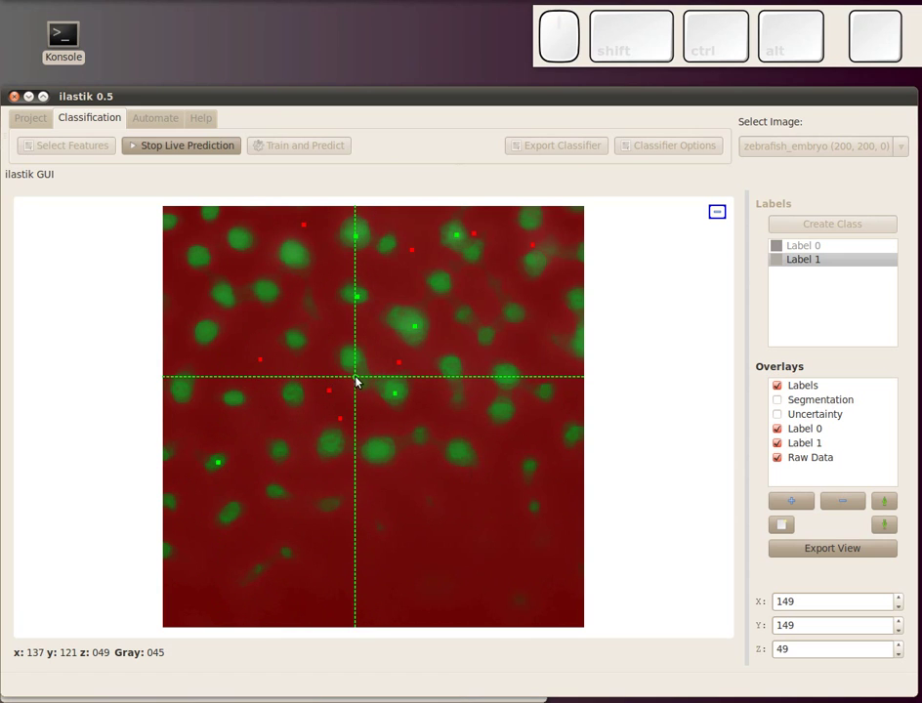
pyautogui.press('k')
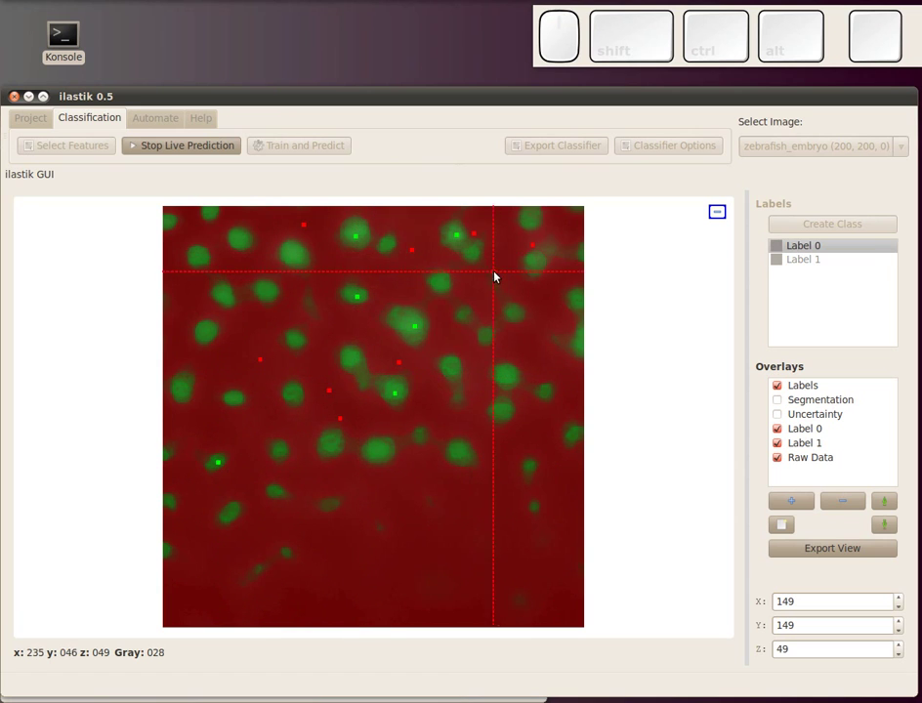
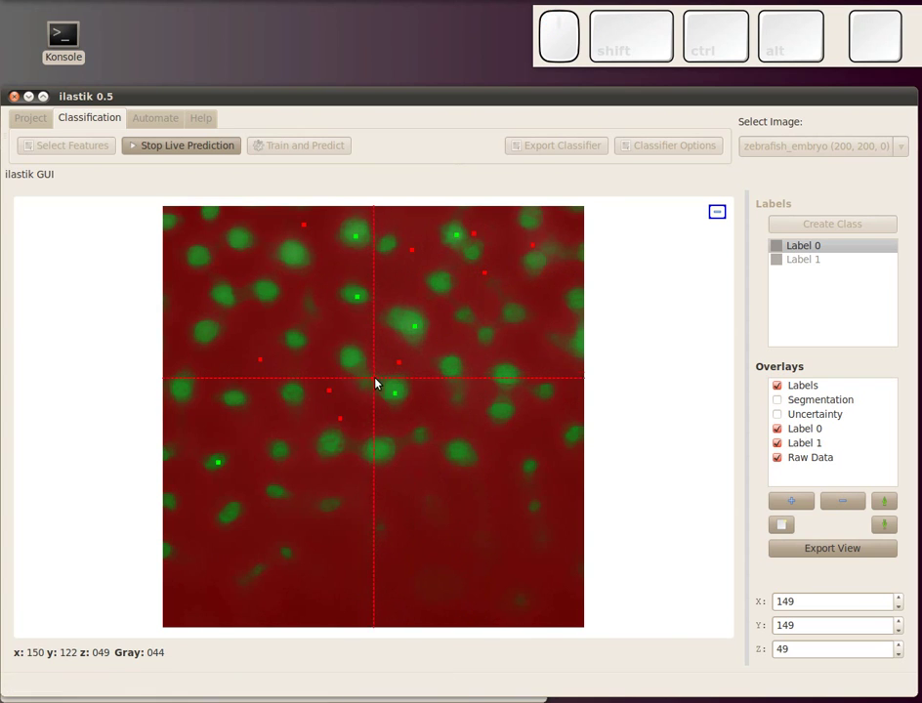
pyautogui.scroll(3)
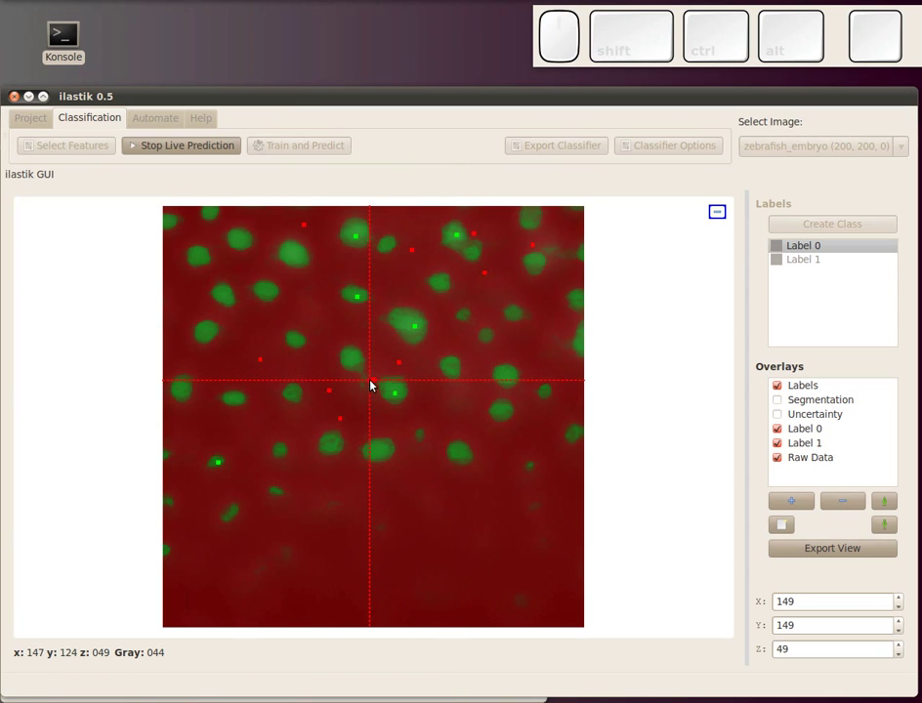
pyautogui.scroll(3)
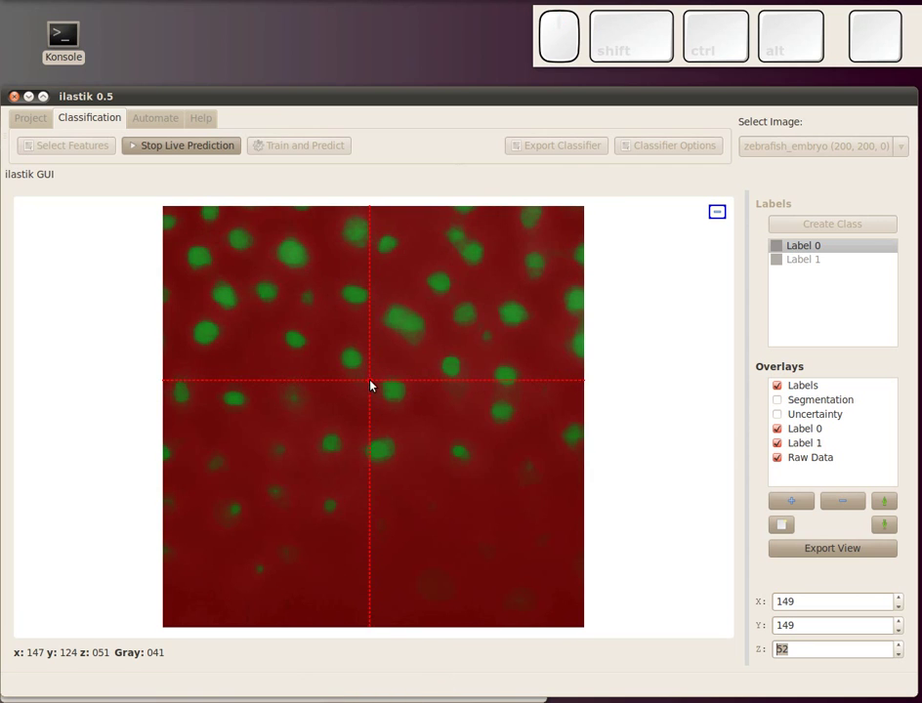
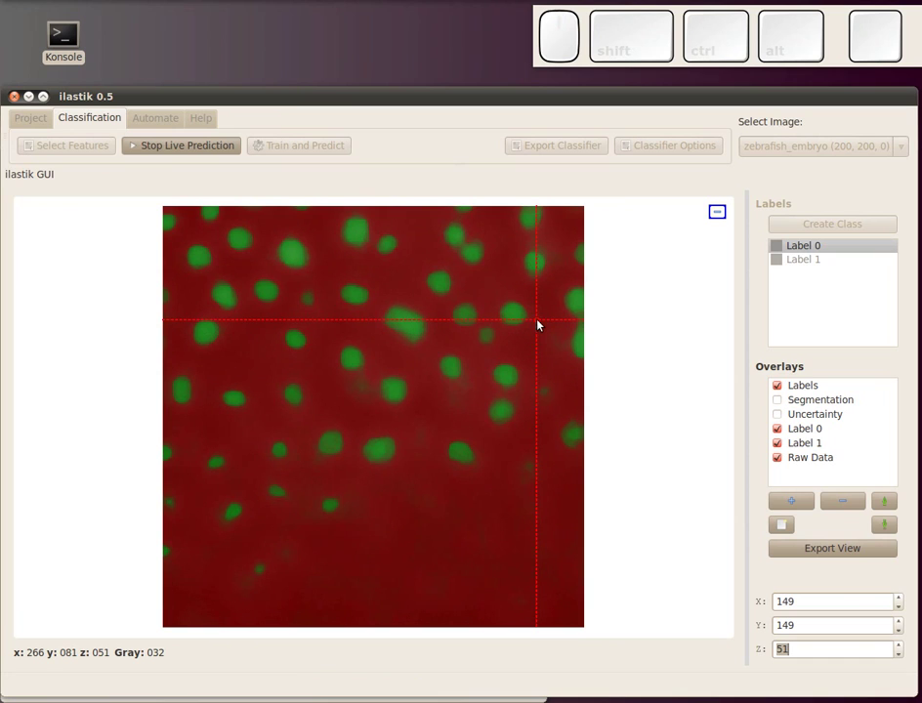
# Step: Stop live prediction and run Train and Predict on the whole image
pyautogui.click(220, 146)
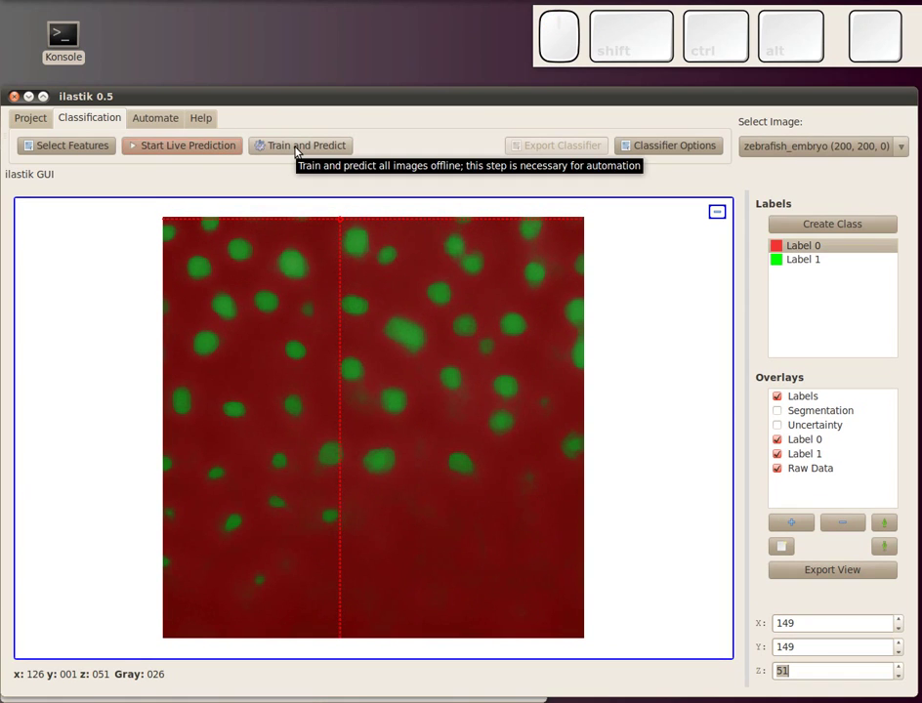
pyautogui.click(302, 150)
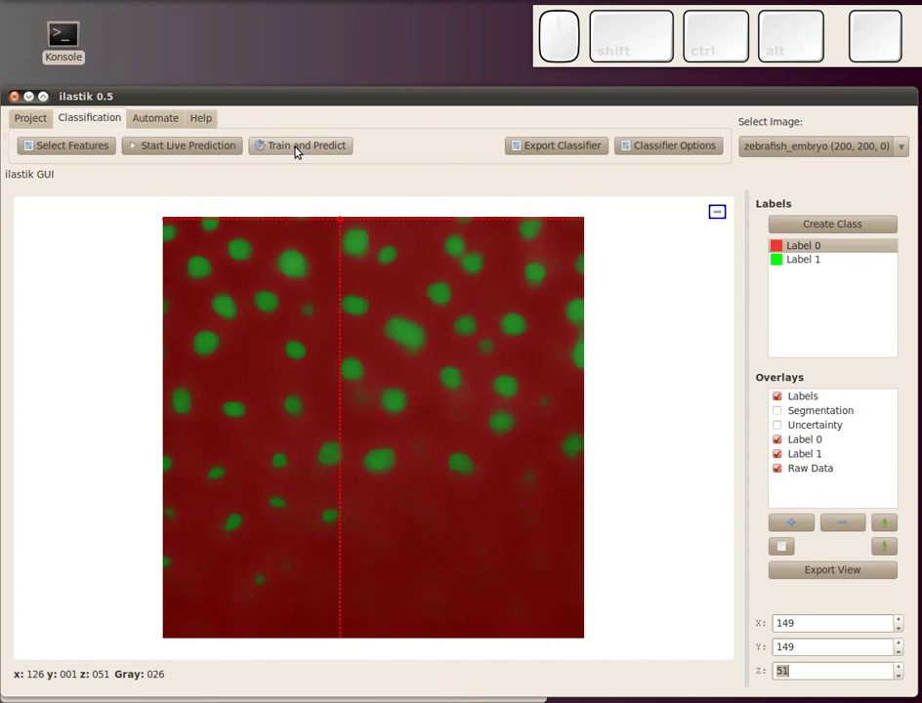
# Step: Show the segmentation overlay and export the classifier as feature_selection.h5 in zebrafish_embryo
pyautogui.click(786, 415)
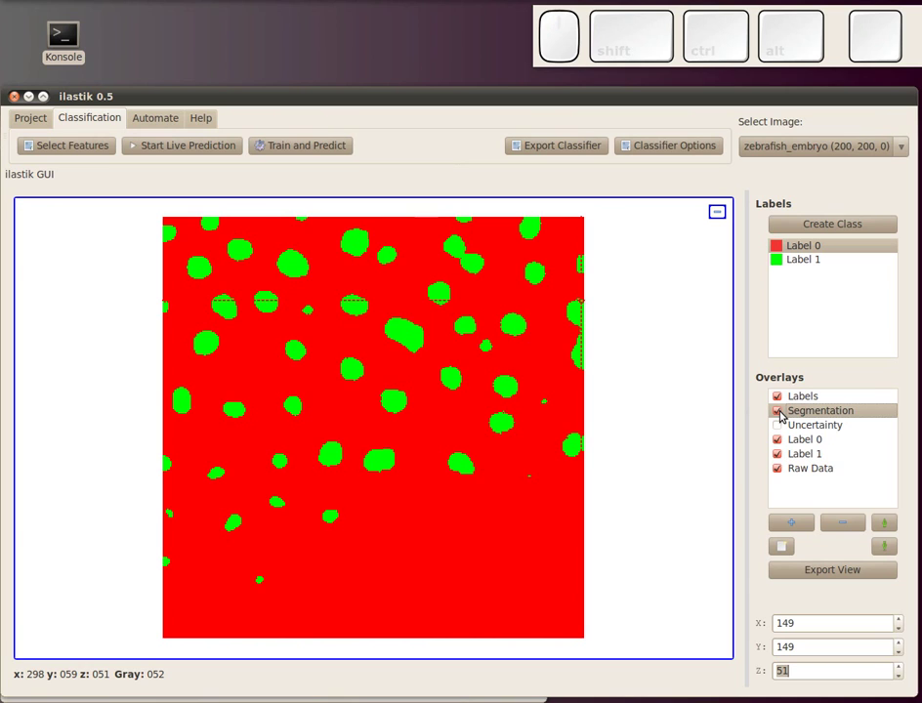
pyautogui.click(576, 150)
pyautogui.click(246, 282)
pyautogui.click(318, 330)
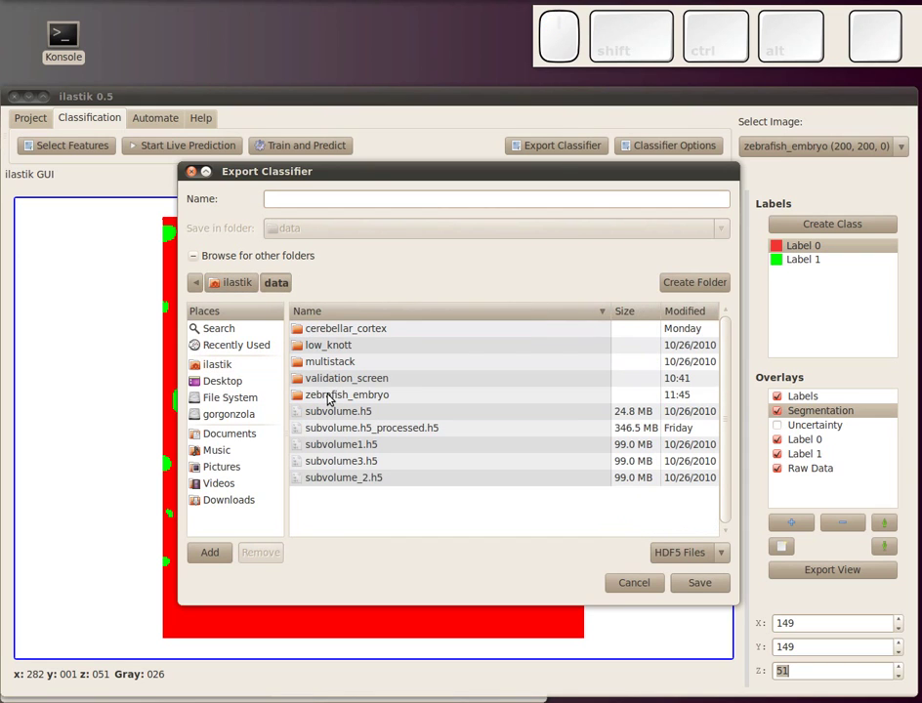
pyautogui.click(334, 397)
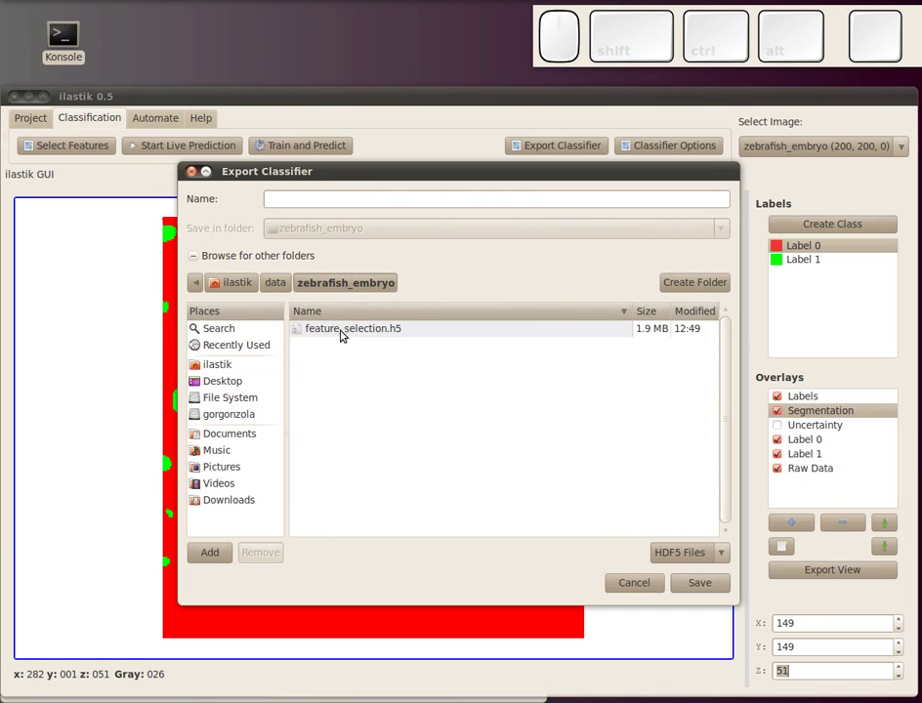
pyautogui.click(347, 332)
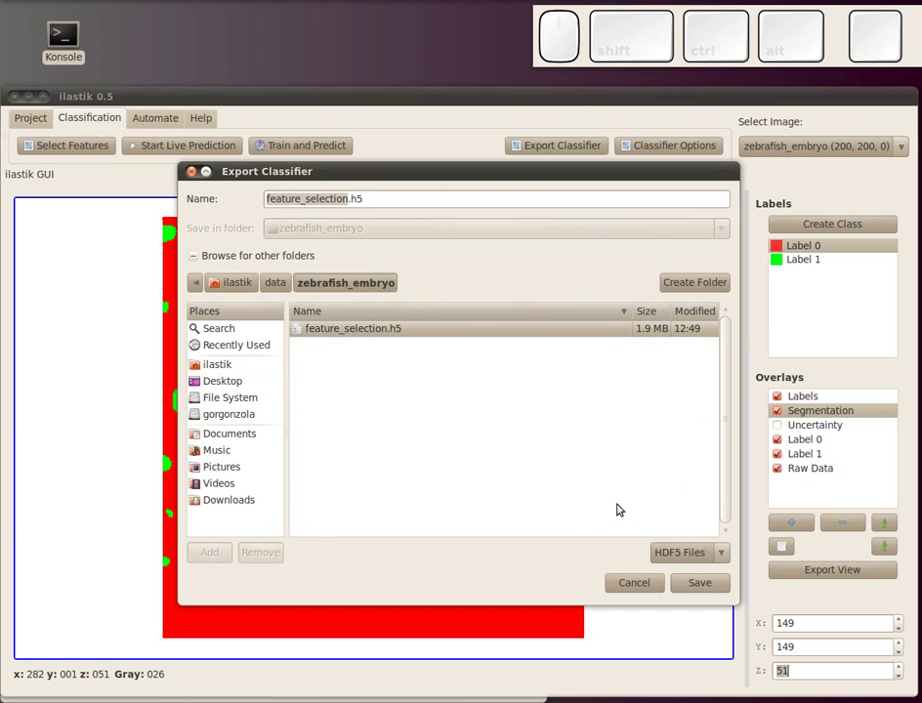
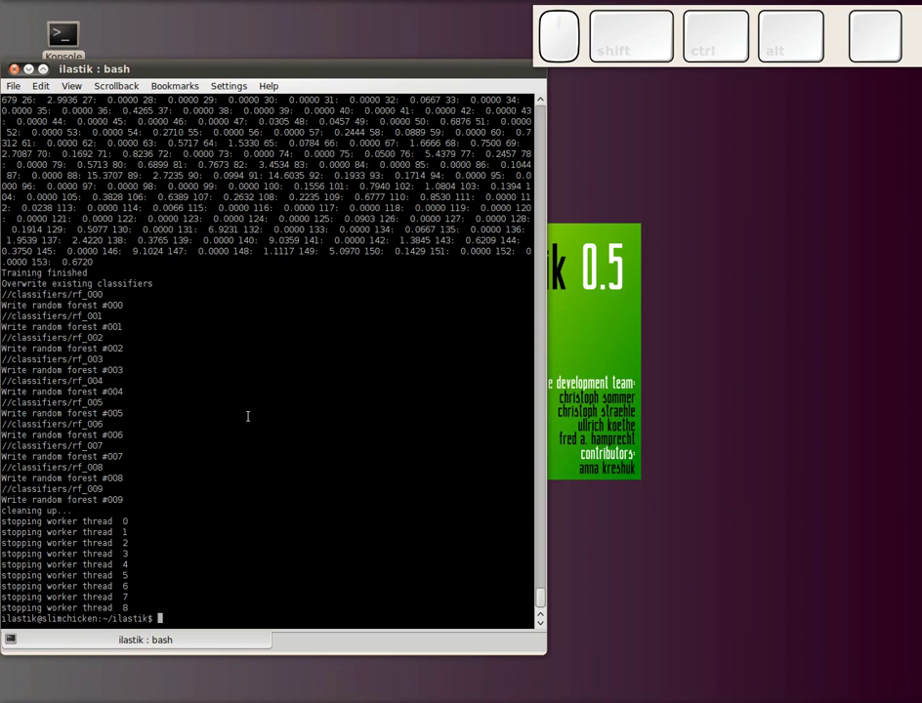
# Step: Change the terminal's working directory into ilastik's misc/scripts folder
pyautogui.press('space')
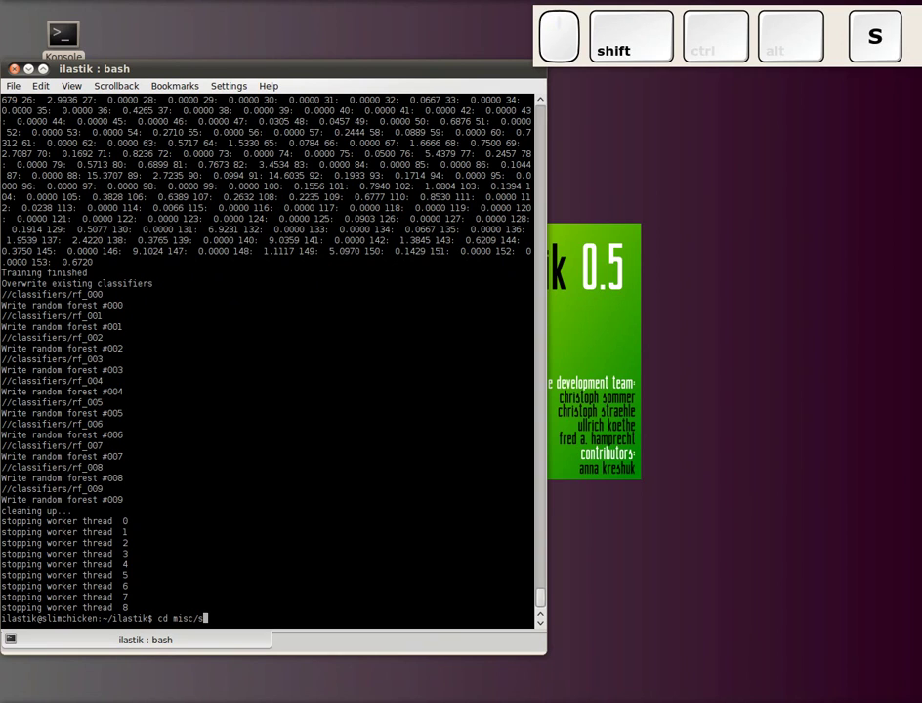
pyautogui.press('Tab')
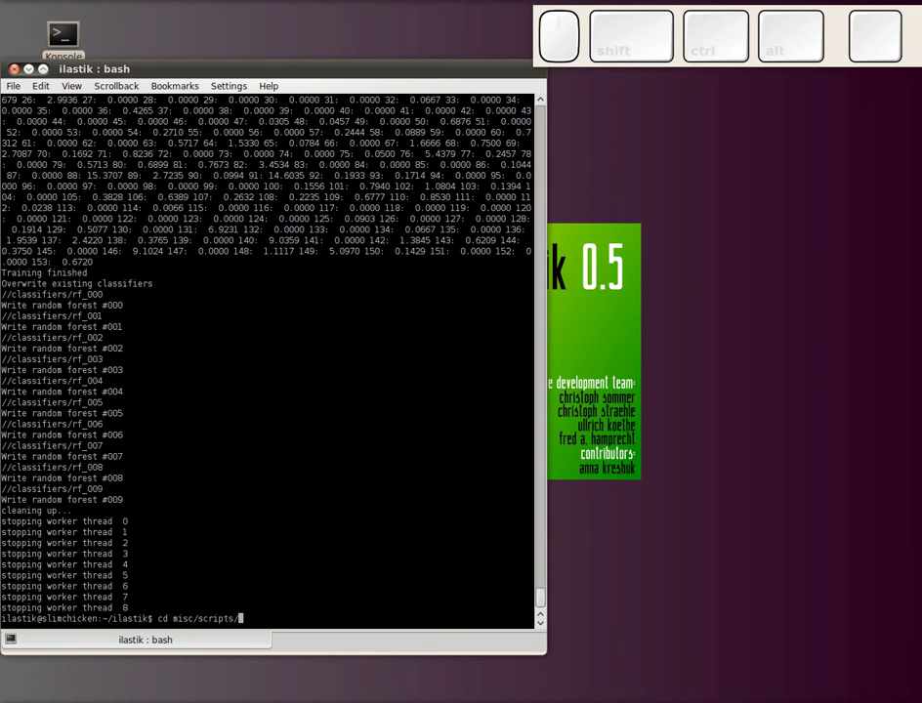
pyautogui.press('Return')
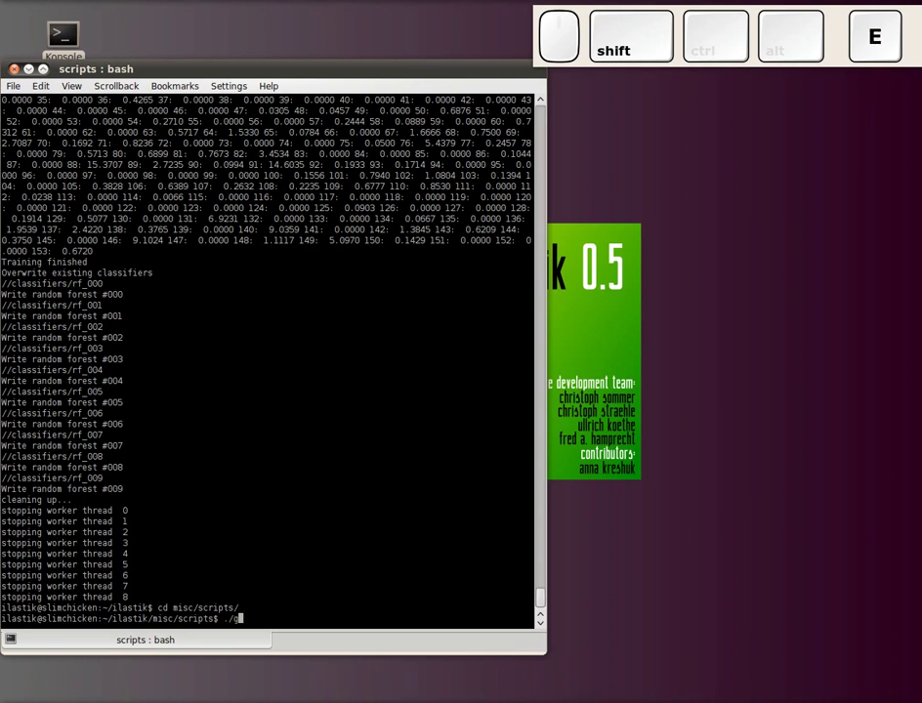
# Step: Run ./getImportantVariables.py --help to print its usage help
pyautogui.press('Tab')
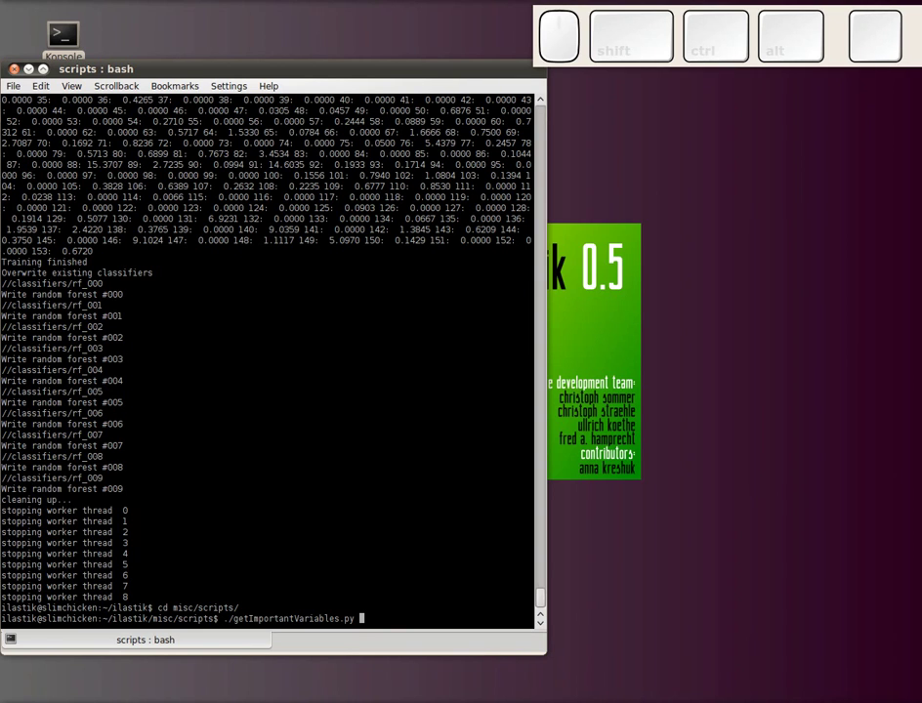
pyautogui.press('/')
pyautogui.press('/')
pyautogui.press('h')
pyautogui.press('Tab')
pyautogui.press('e')
pyautogui.press('l')
pyautogui.press('p')
pyautogui.press('Return')
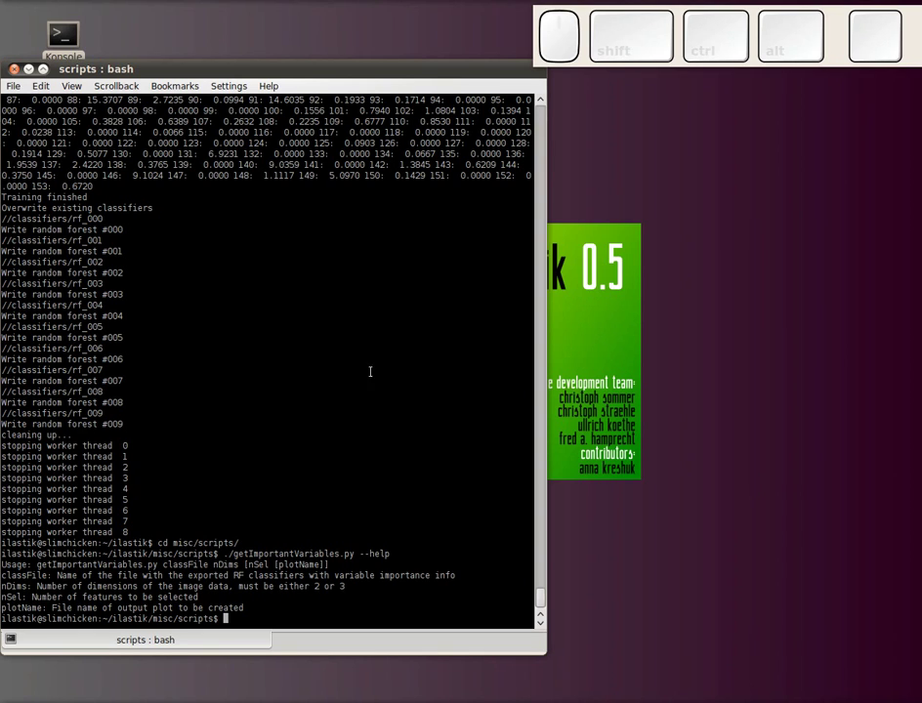
# Step: Give getImportantVariables.py the exported /home/ilastik/data/zebrafish_embryo/feature_selection.h5 classifier file
pyautogui.press('.')
pyautogui.press('shift+7')
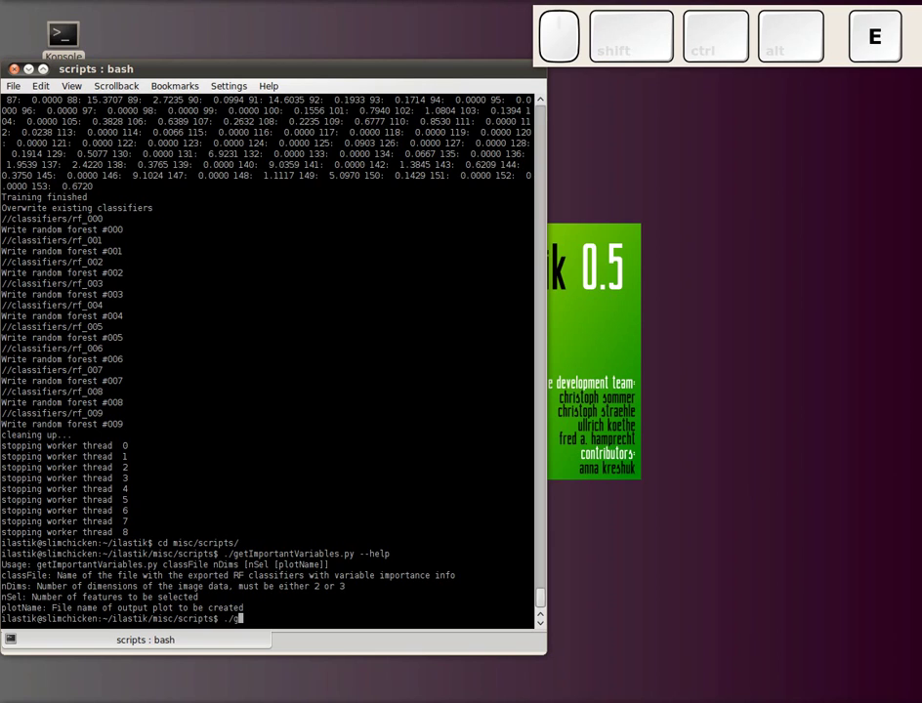
pyautogui.press('Tab')
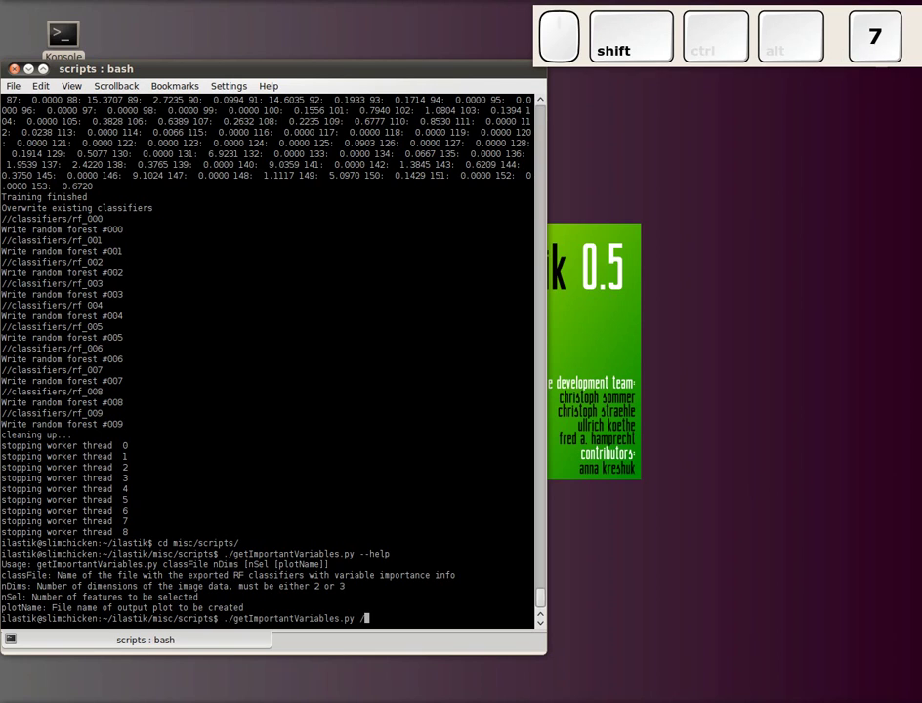
pyautogui.press('shift+Tab')
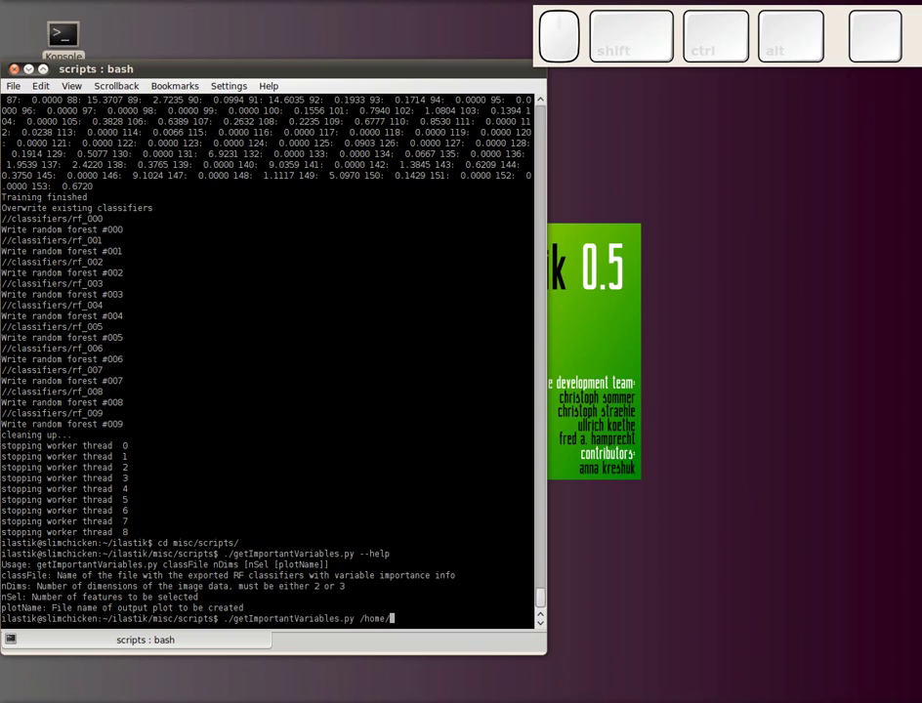
pyautogui.press('Tab')
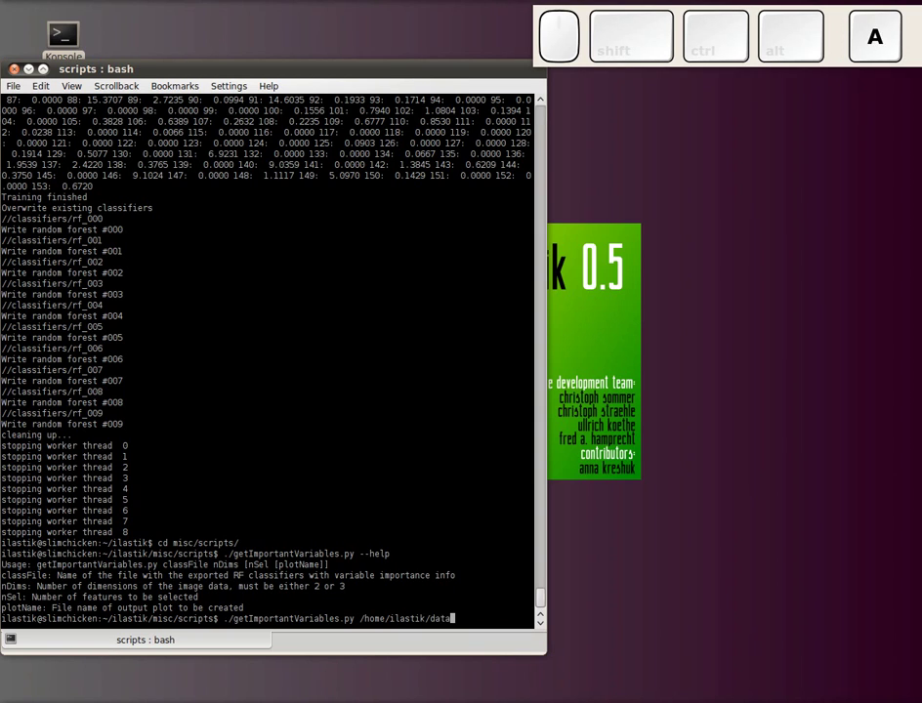
pyautogui.press('shift+7')
pyautogui.press('shift+y')
pyautogui.press('shift+Tab')
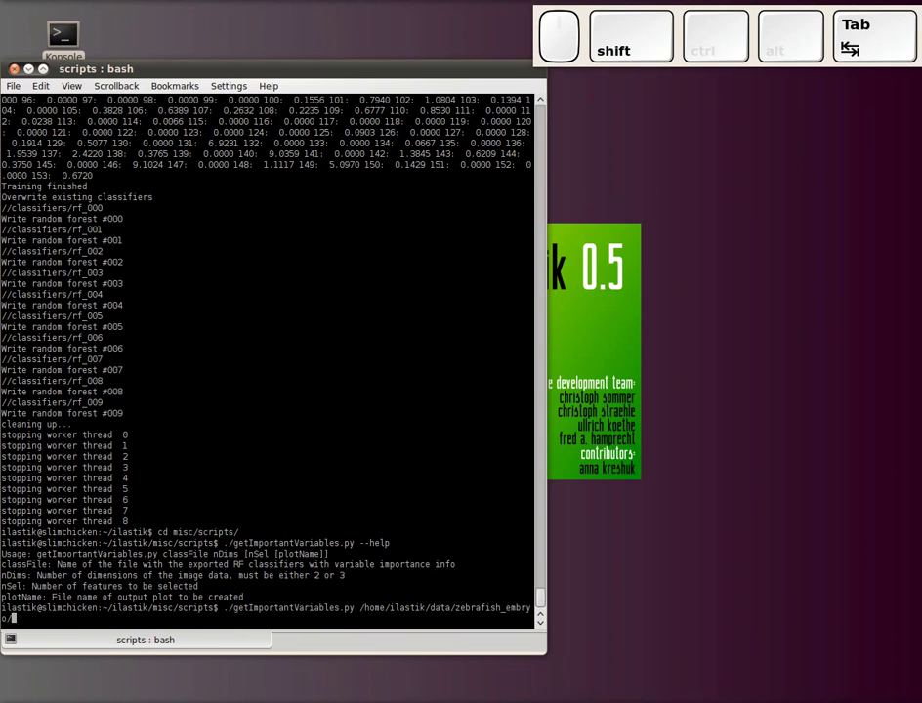
pyautogui.press('Tab')
pyautogui.press('h')
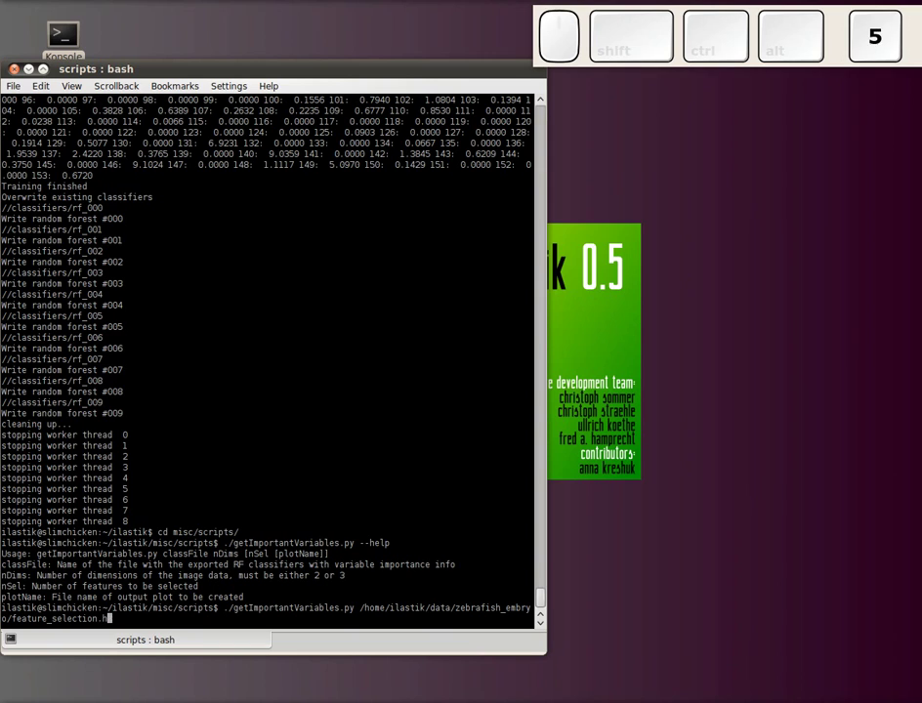
pyautogui.press('space')
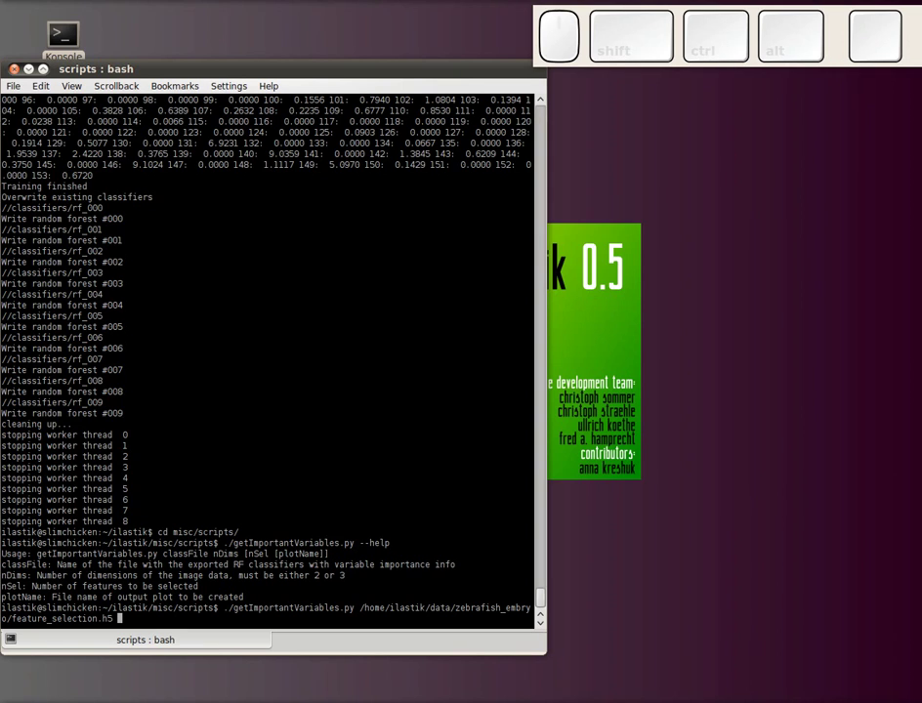
# Step: Add dimension 3, feature count 8 and the variable_importance.png plot path, then run the ranking
pyautogui.press('3')
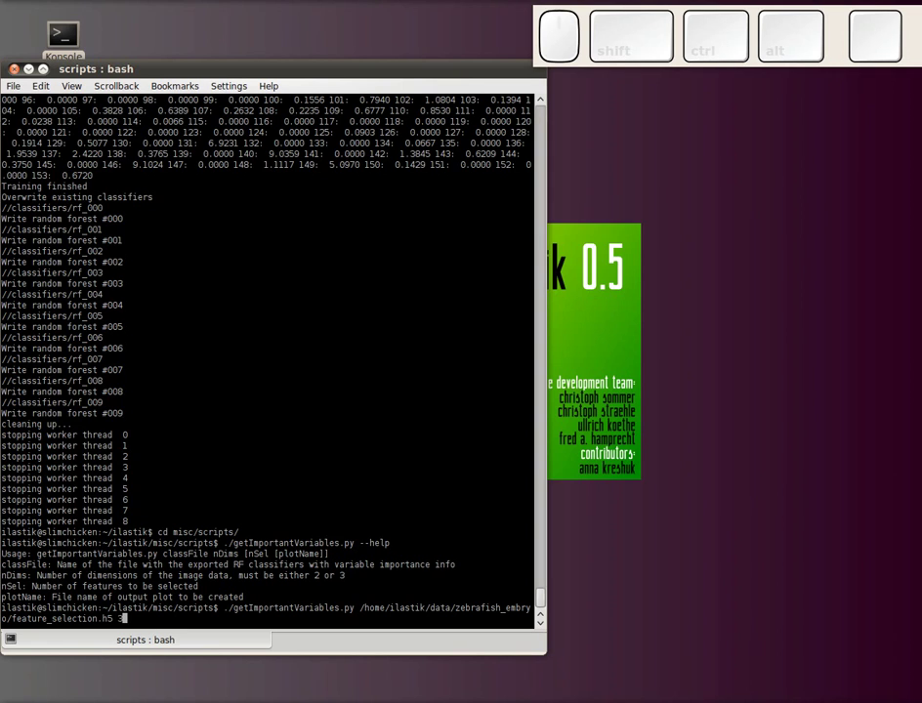
pyautogui.press('space')
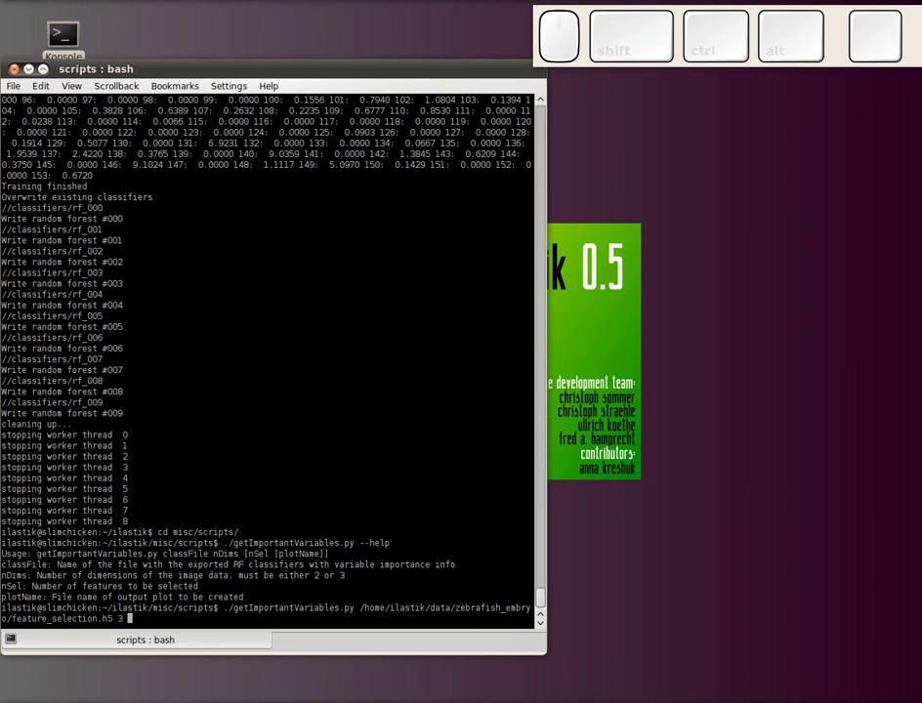
pyautogui.press('8')
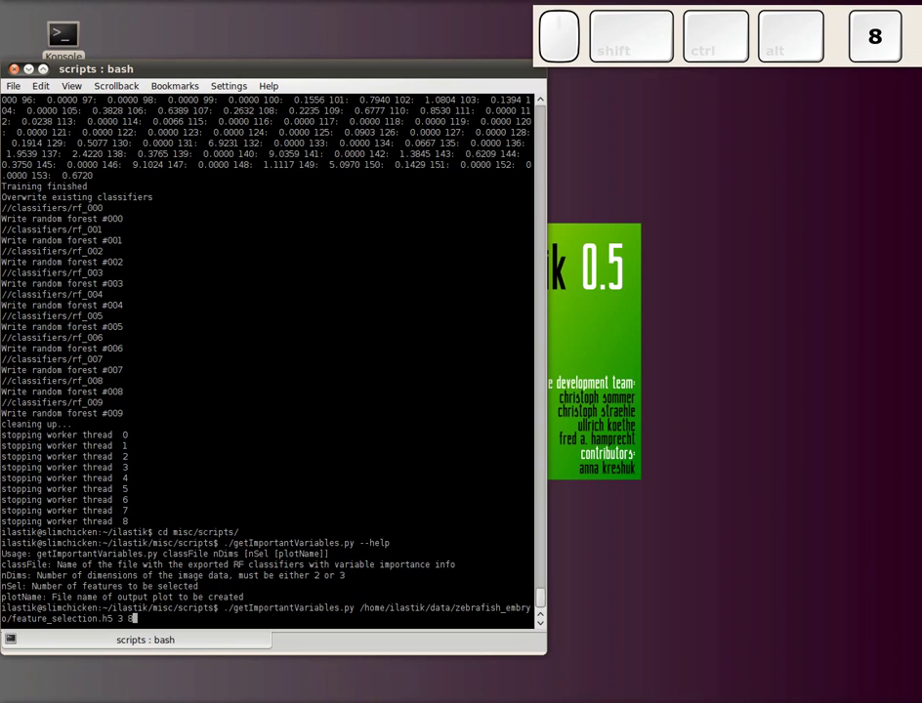
pyautogui.press('space')
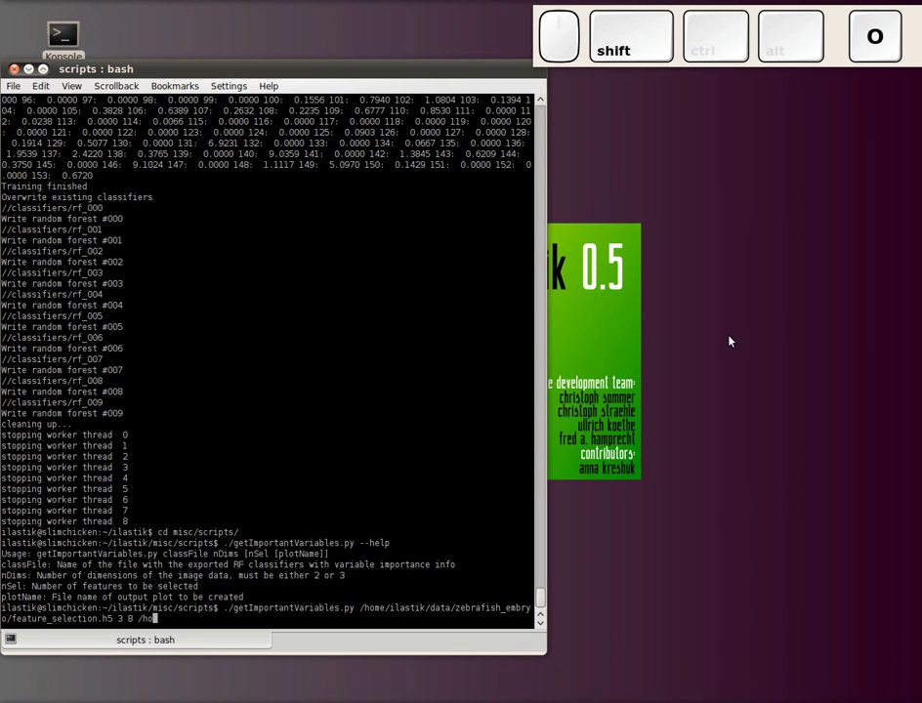
pyautogui.press('Tab')
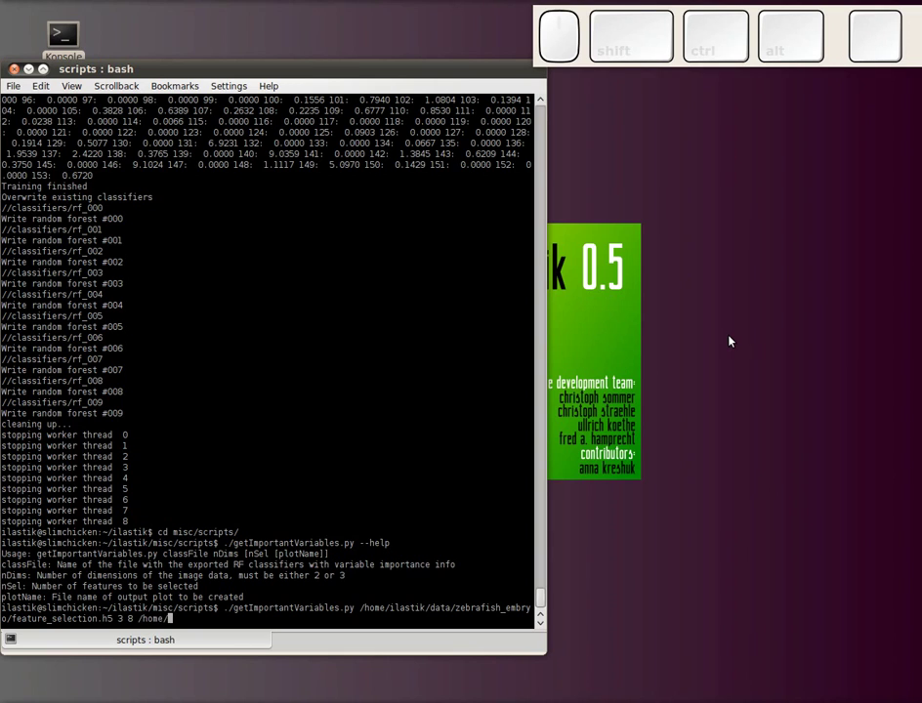
pyautogui.press('Tab')
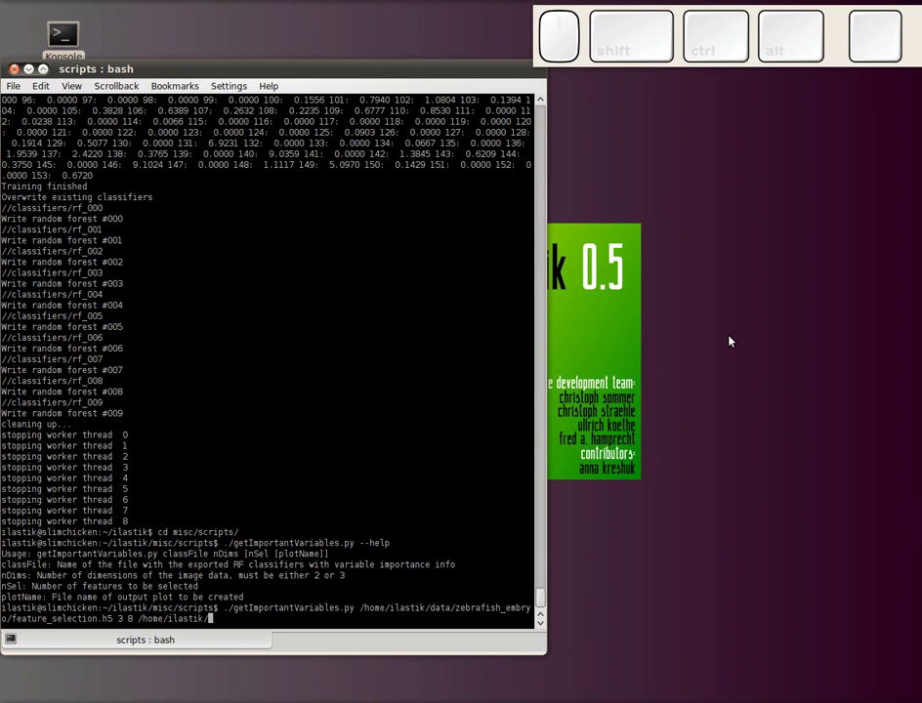
pyautogui.press('d')
pyautogui.press('Tab')
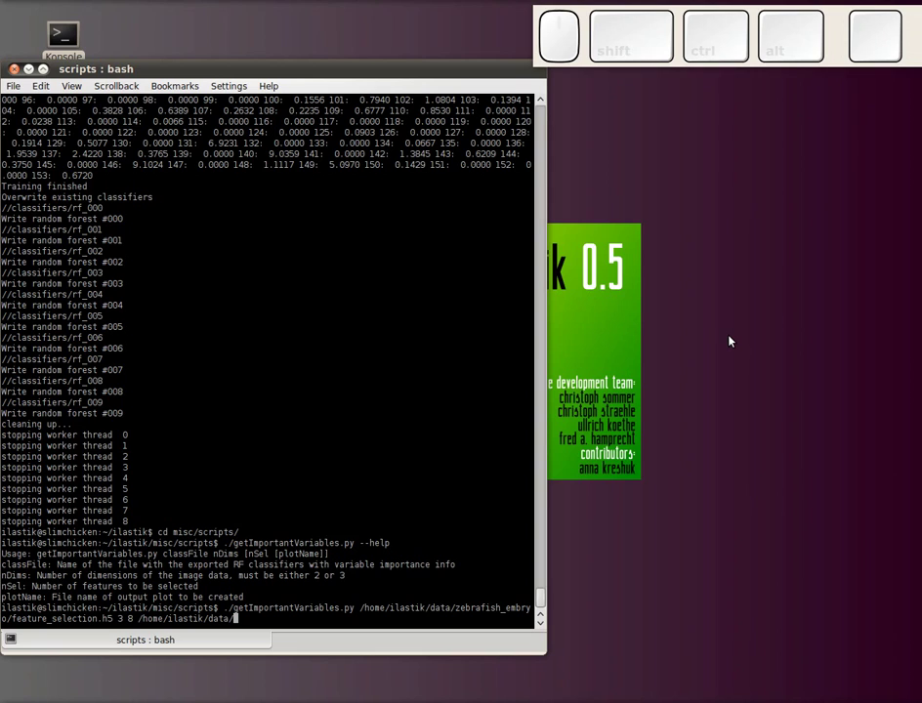
pyautogui.press('y')
pyautogui.press('Tab')
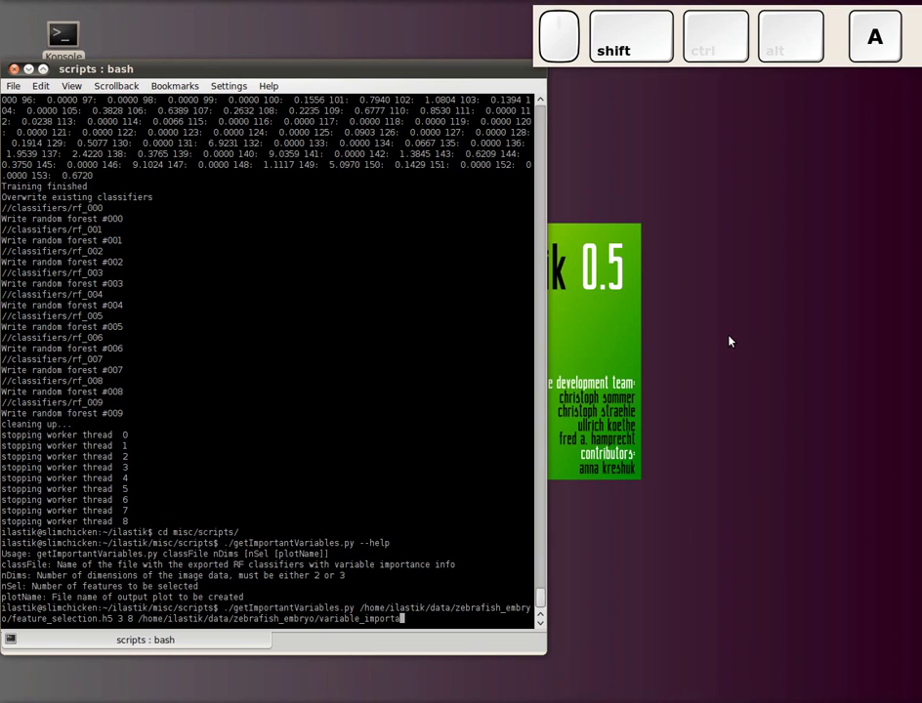
pyautogui.press('n')
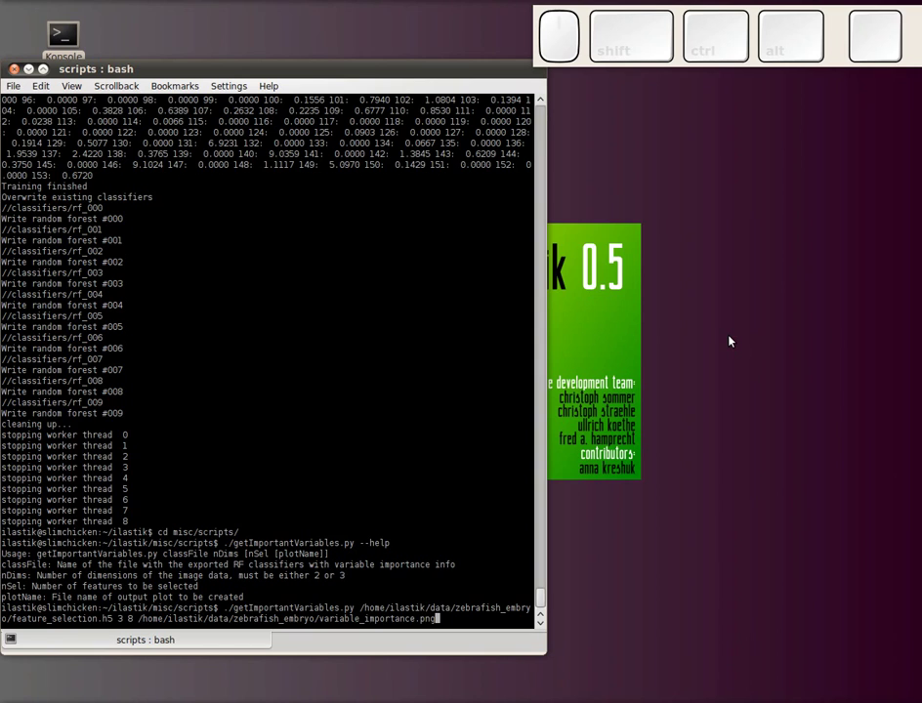
pyautogui.press('Return')
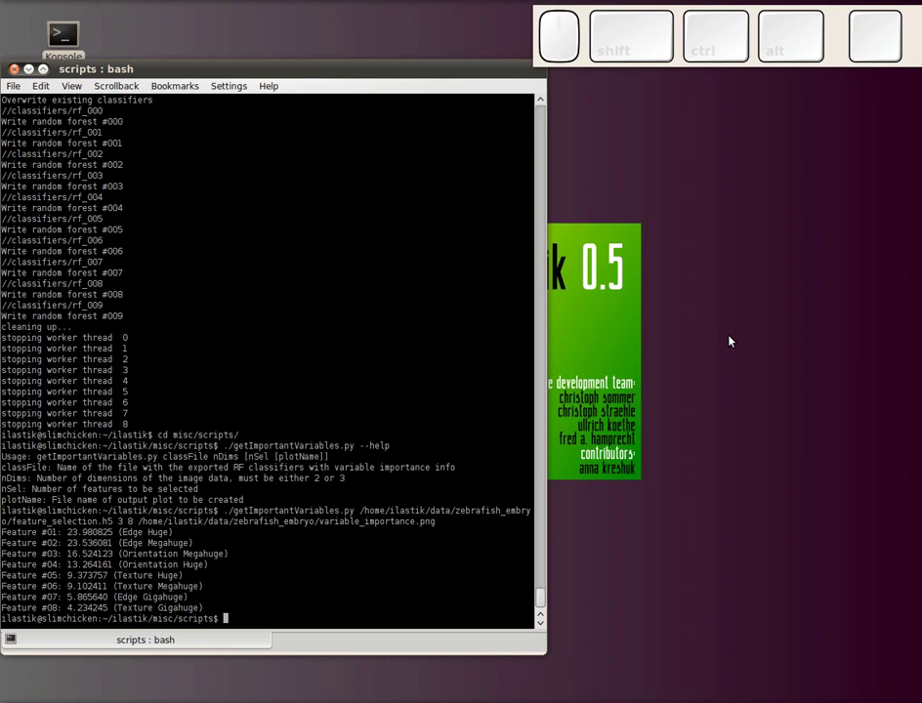
# Step: Begin an eog command whose image path reaches /home/ilastik/data/
pyautogui.press('space')
pyautogui.press('shift+7')
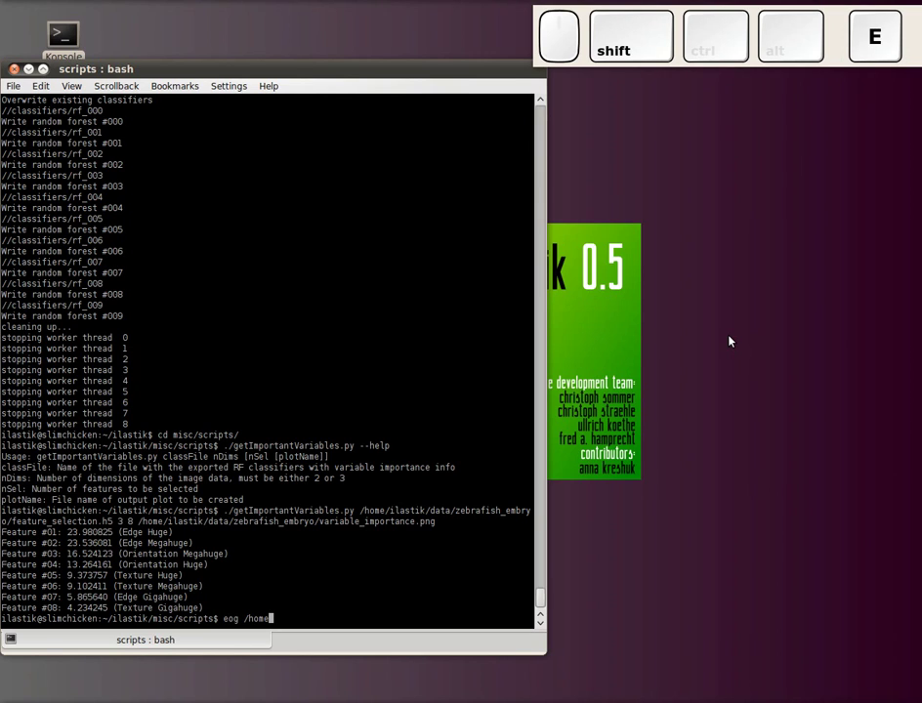
pyautogui.press('Tab')
pyautogui.press('i')
pyautogui.press('a')
pyautogui.press('Tab')
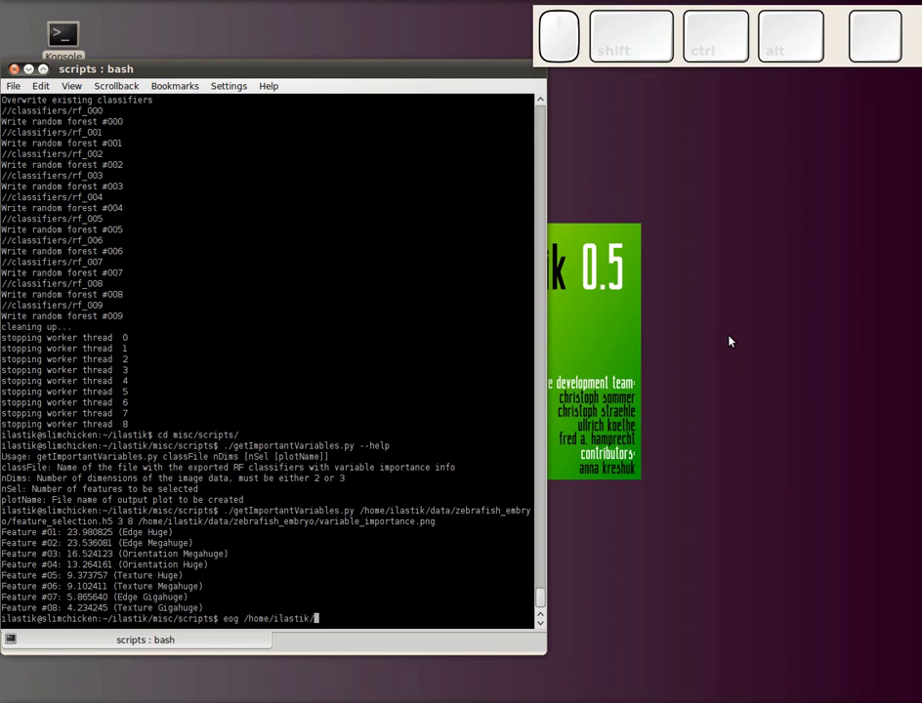
# Step: Finish the path to zebrafish_embryo/variable_importance.png and view the plot in Eye of GNOME
pyautogui.press('d')
pyautogui.press('a')
pyautogui.press('Tab')
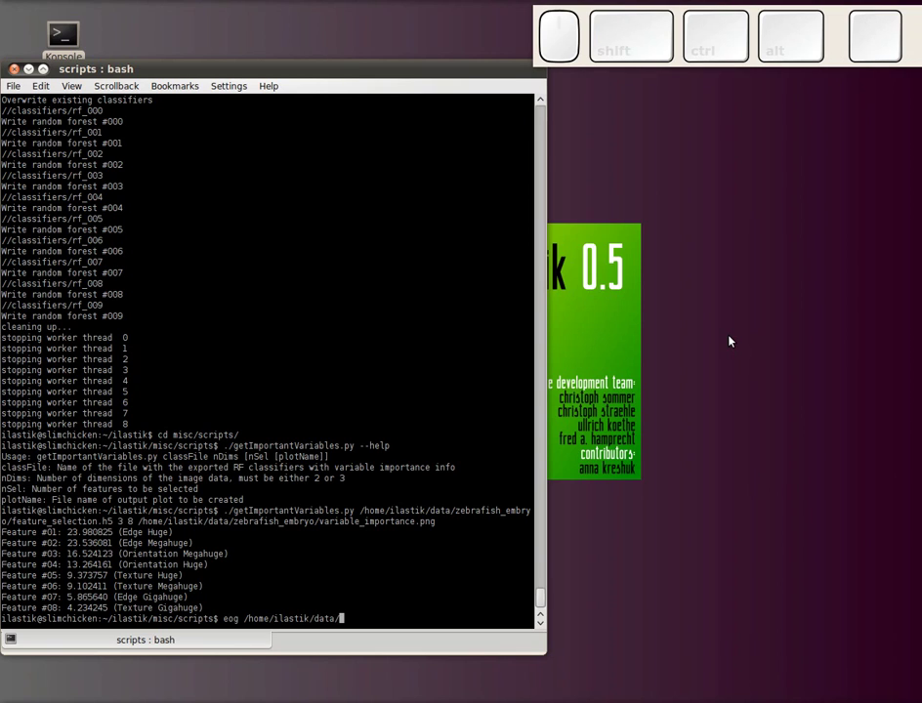
pyautogui.press('y')
pyautogui.press('e')
pyautogui.press('b')
pyautogui.press('Tab')
pyautogui.press('Return')
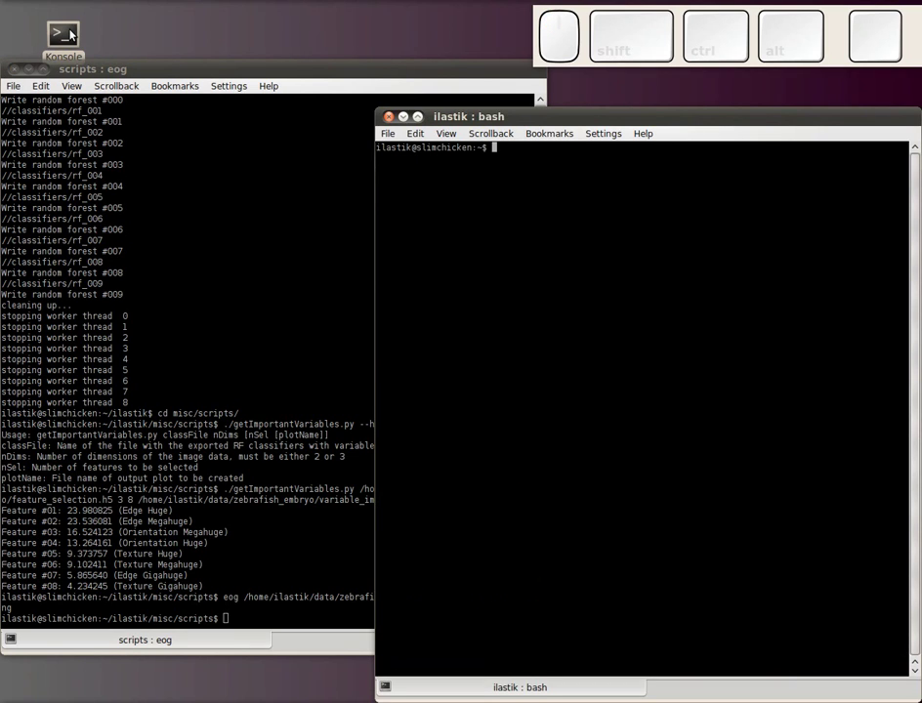
# Step: Move into the ilastik folder and launch ./run-ilastik.sh
pyautogui.press('c')
pyautogui.press('space')
pyautogui.press('Tab')
pyautogui.press('Return')
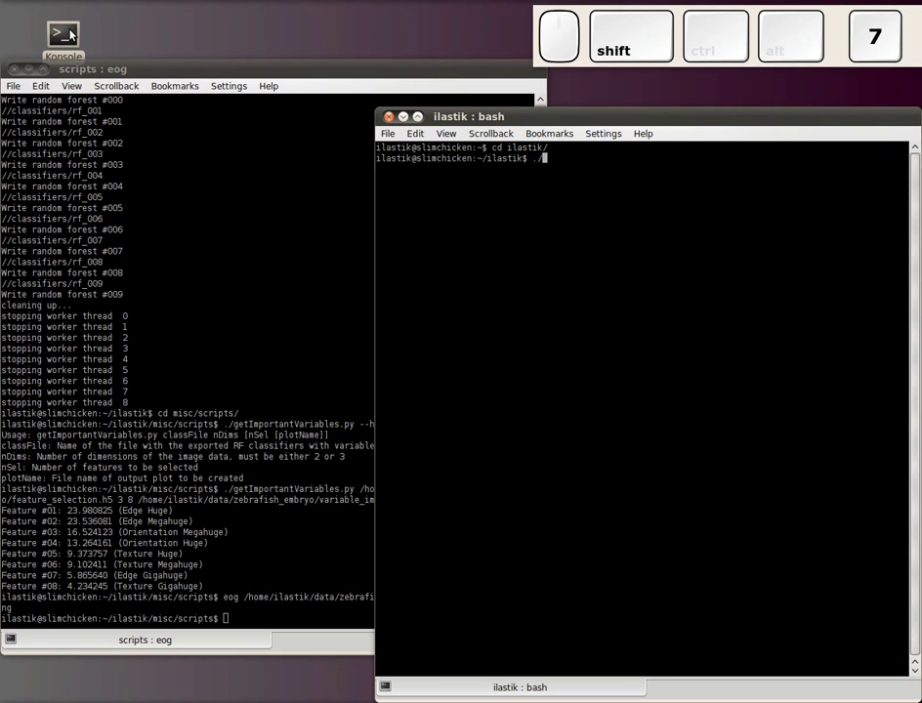
pyautogui.press('shift+Tab')
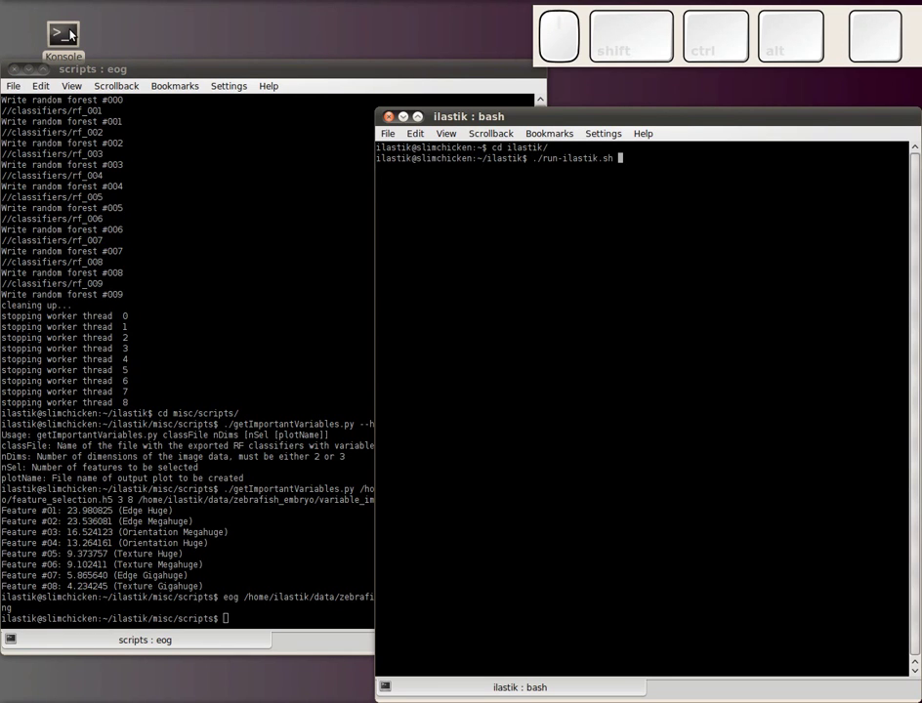
pyautogui.press('Return')
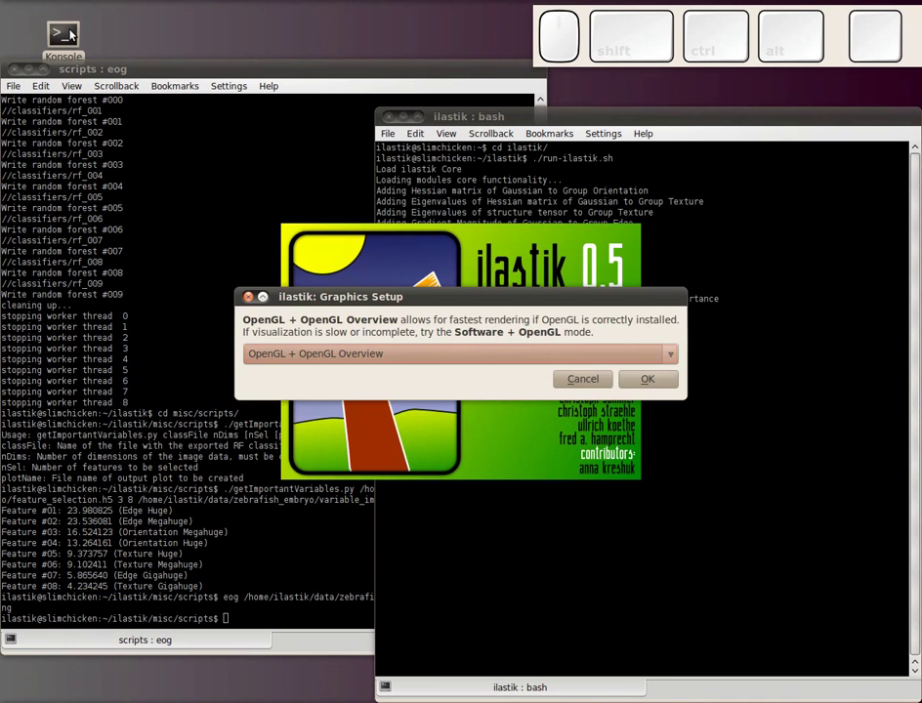
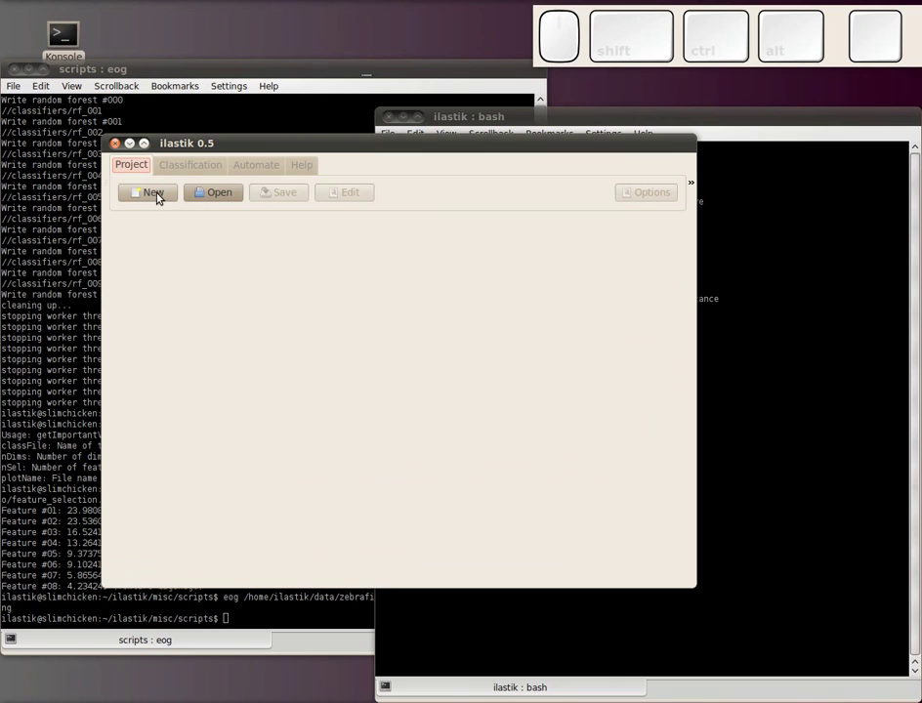
# Step: Create a new project and load the /home/ilastik/data/zebrafish_embryo/*.tiff stack, read as 930×900×100
pyautogui.click(164, 195)
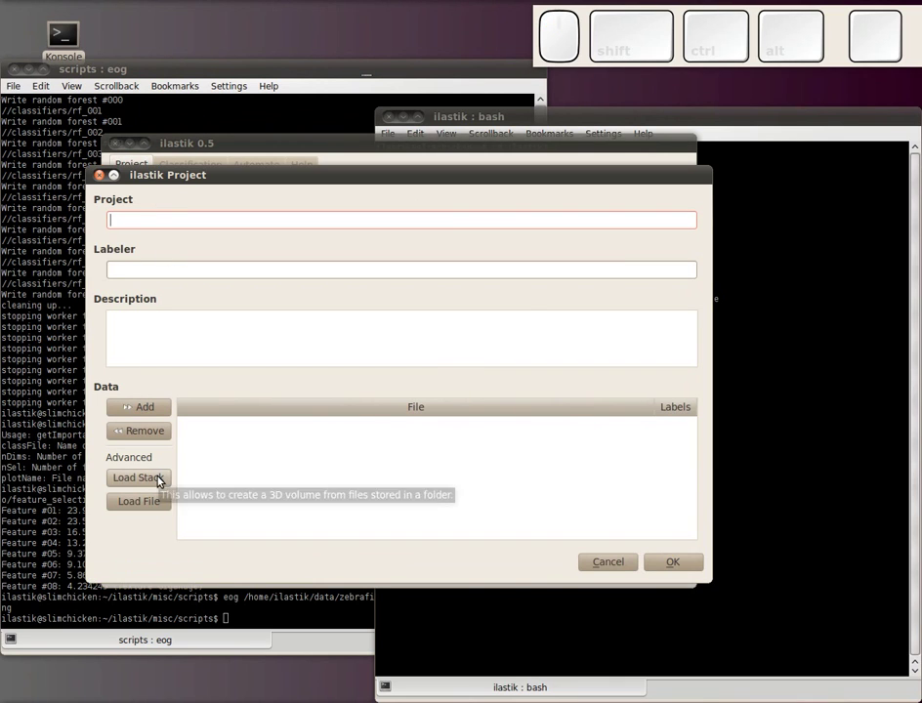
pyautogui.click(165, 475)
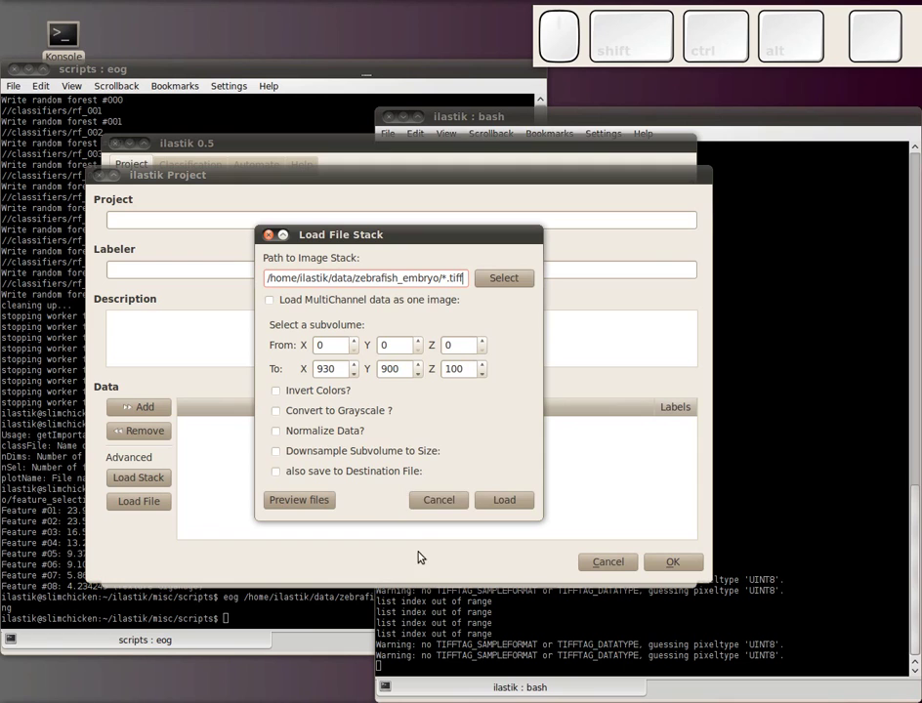
pyautogui.click(487, 504)
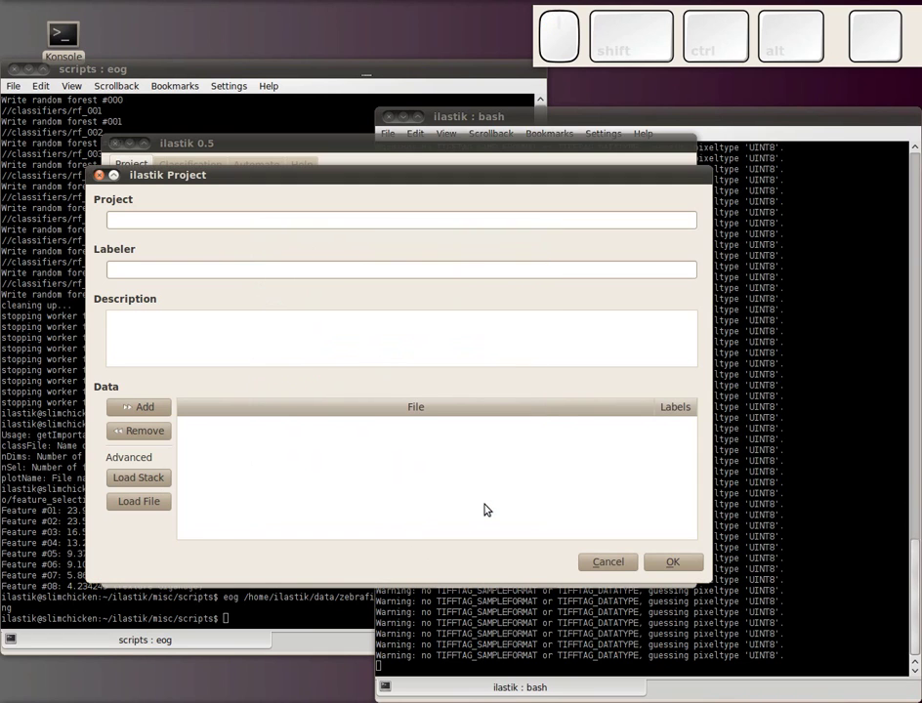
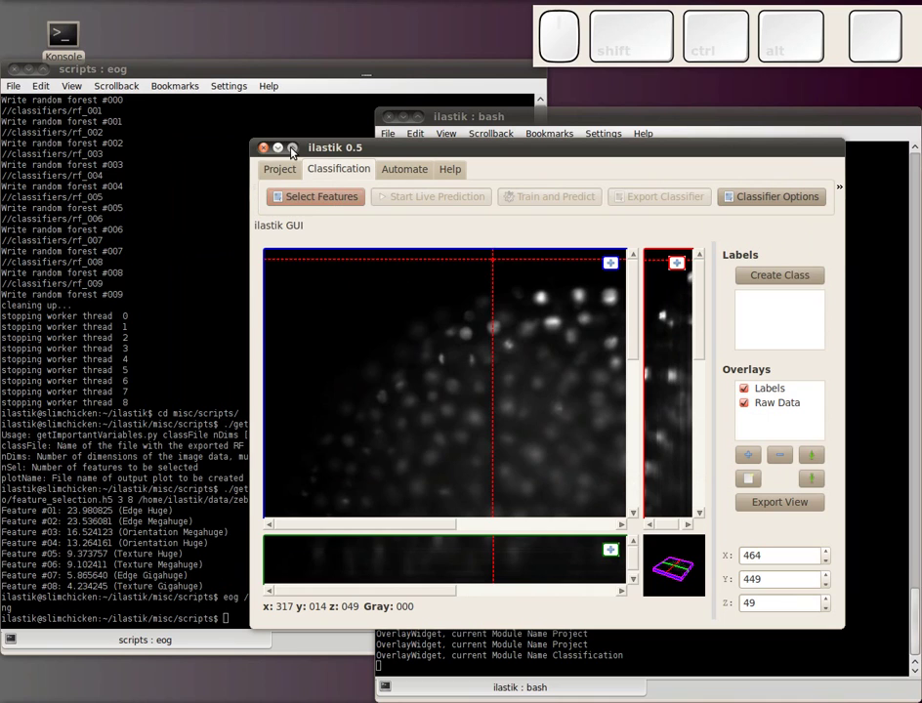
# Step: Select Edge, Orientation and Texture features at Huge, Megahuge and Gigahuge scales, eight in total
pyautogui.click(330, 199)
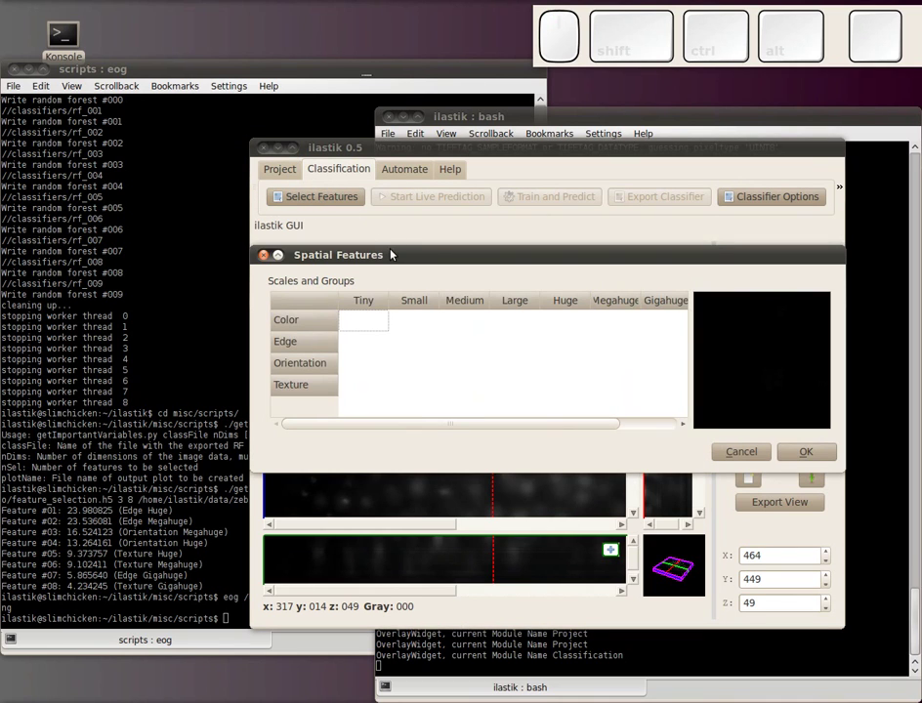
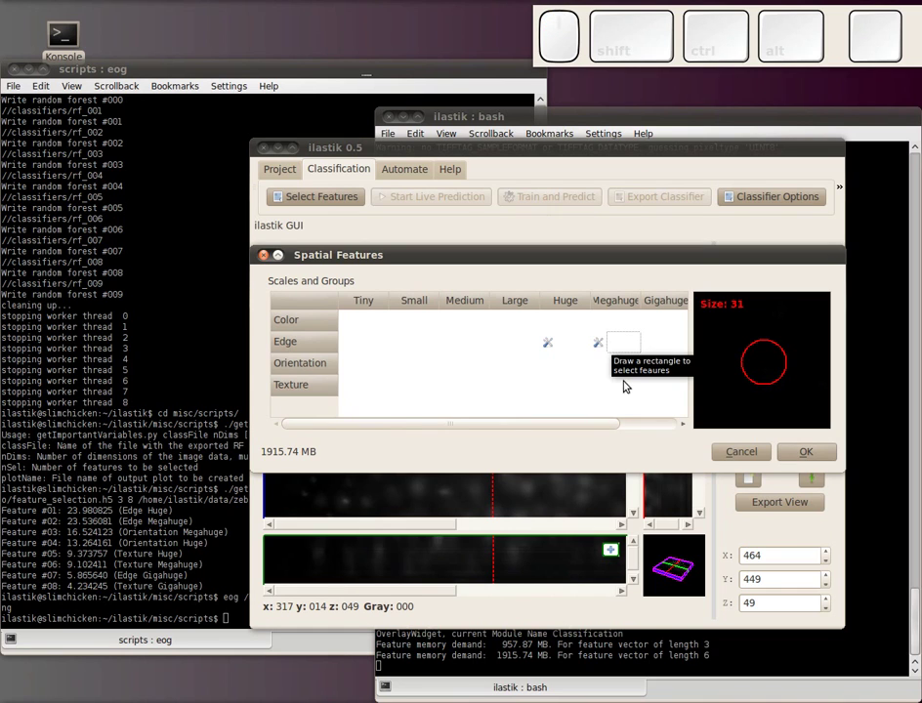
pyautogui.click(608, 364)
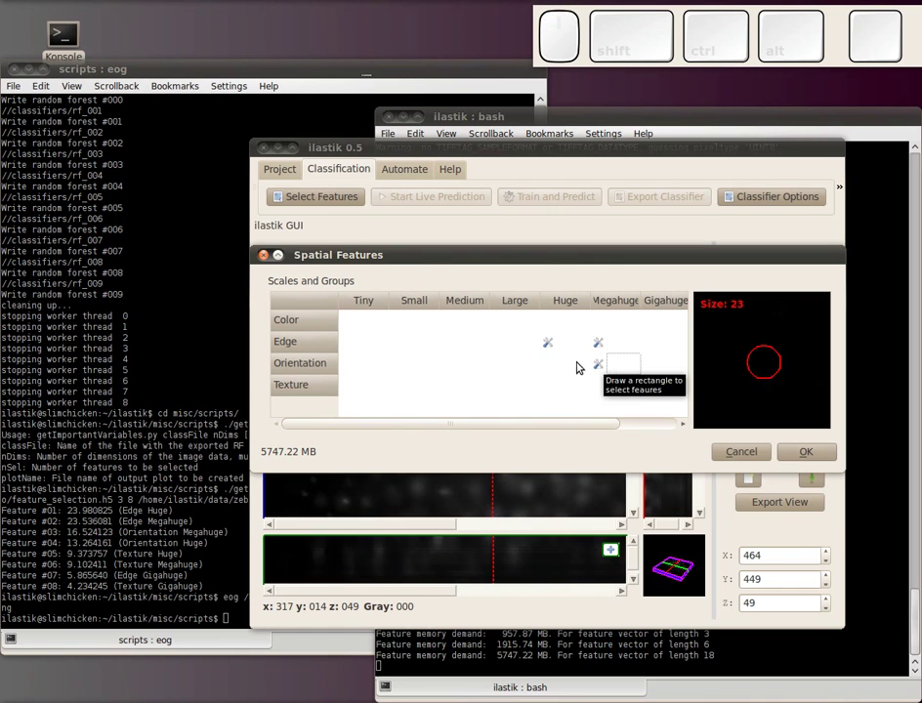
pyautogui.click(557, 362)
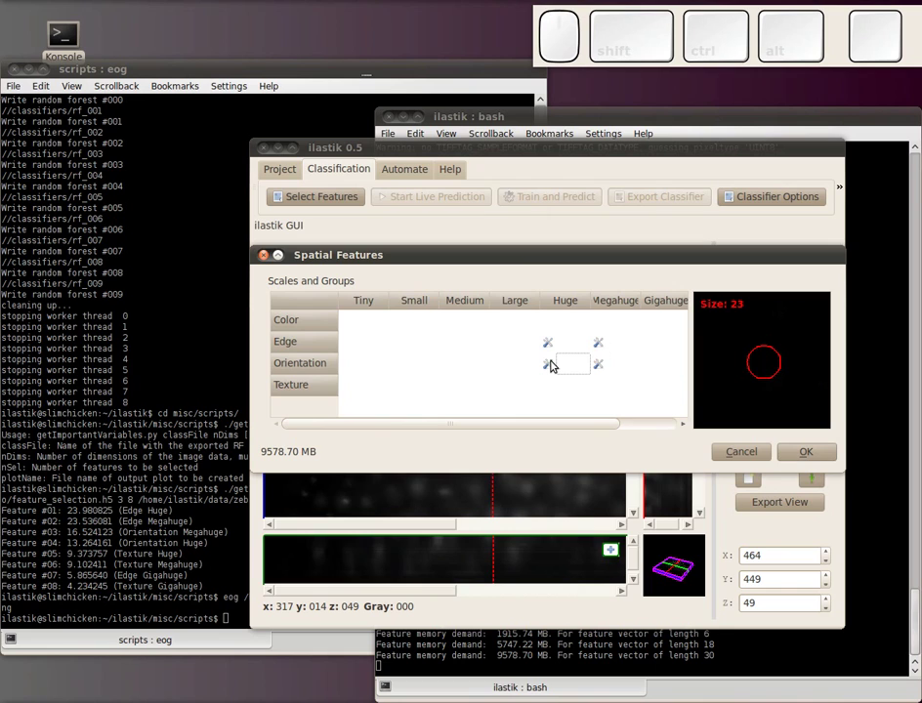
pyautogui.click(567, 385)
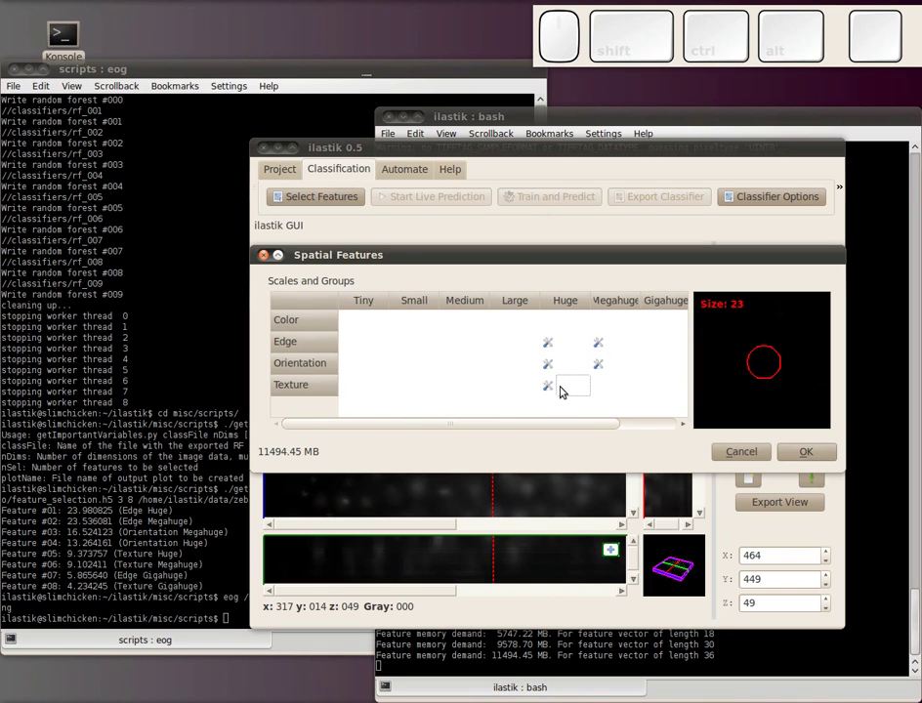
pyautogui.click(607, 390)
pyautogui.click(664, 349)
pyautogui.click(658, 386)
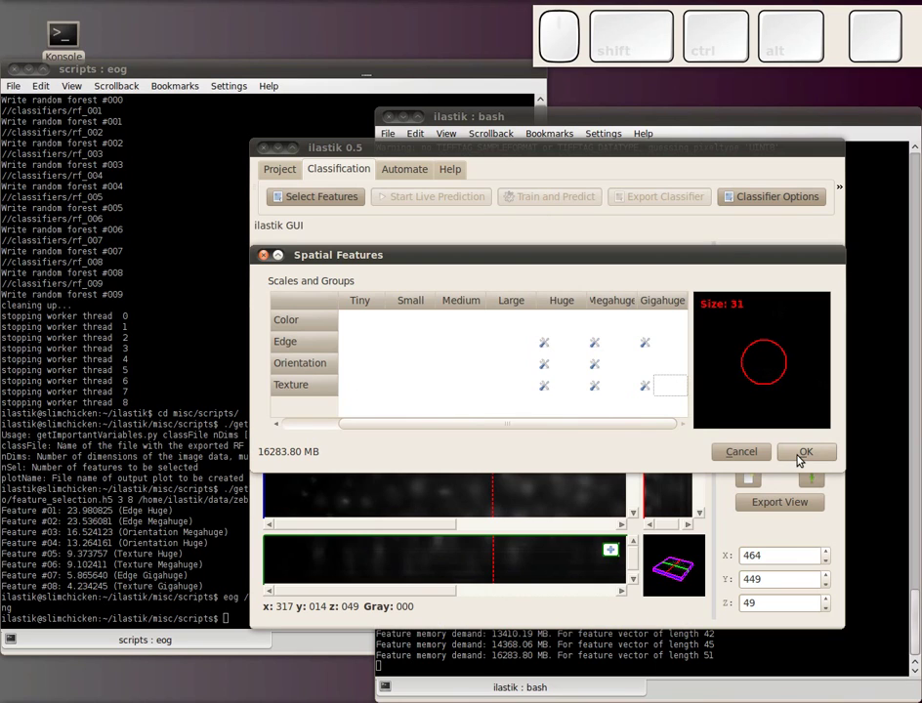
# Step: Create red Label 0 and green Label 1 and mark a nucleus with Label 1
pyautogui.moveTo(804, 459); pyautogui.dragTo(800, 463)
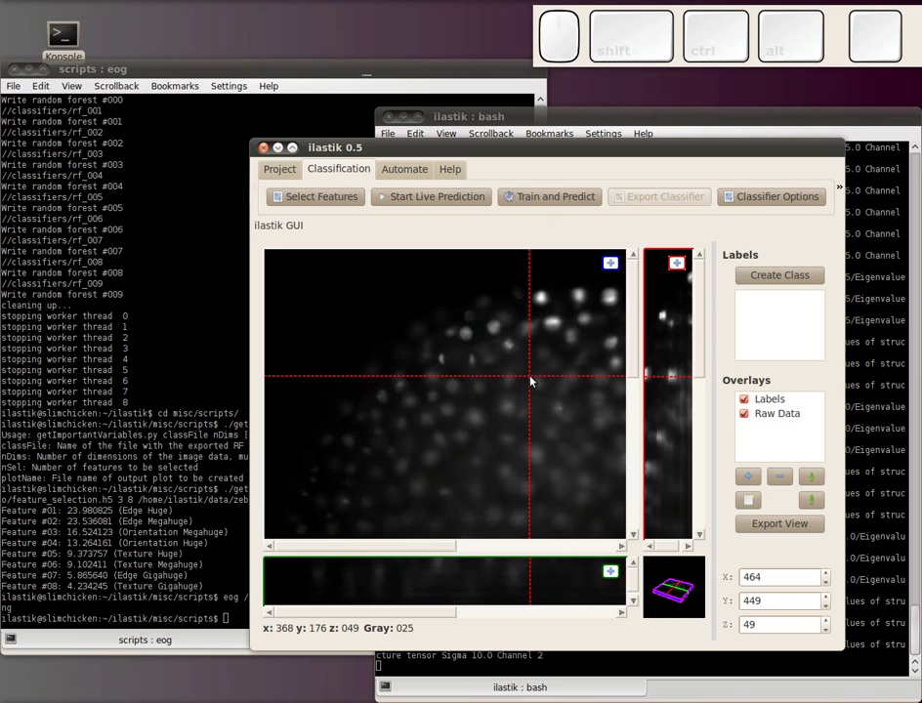
pyautogui.moveTo(752, 272); pyautogui.dragTo(751, 278)
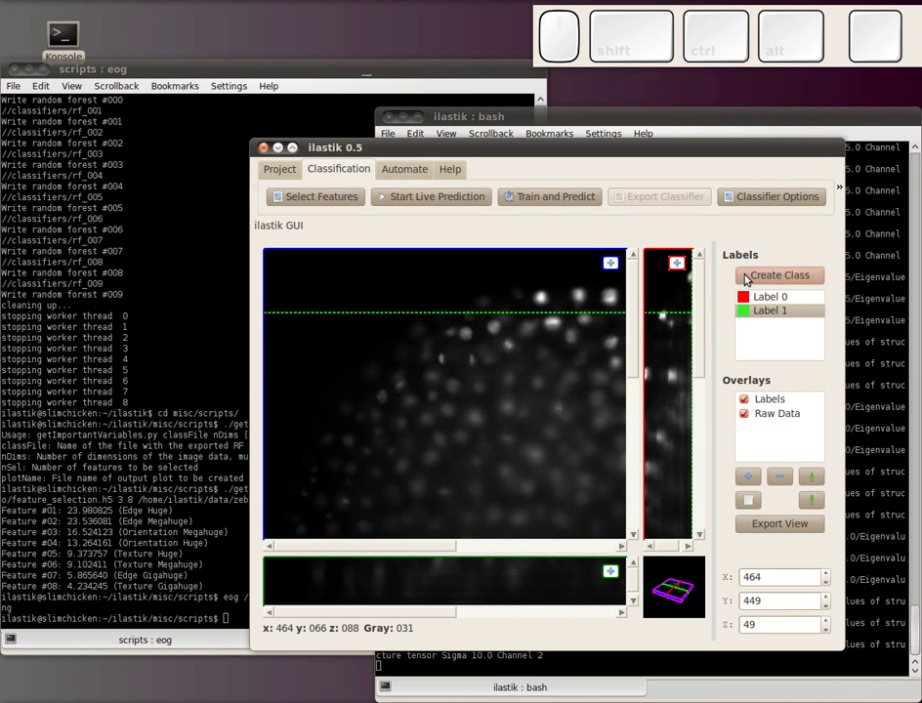
pyautogui.click(478, 424)
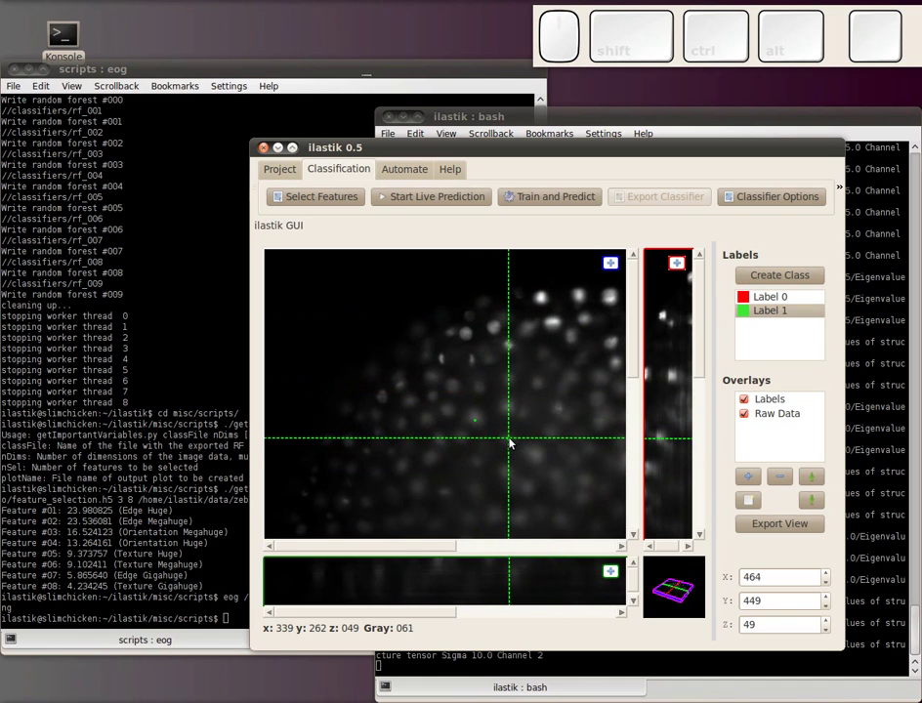
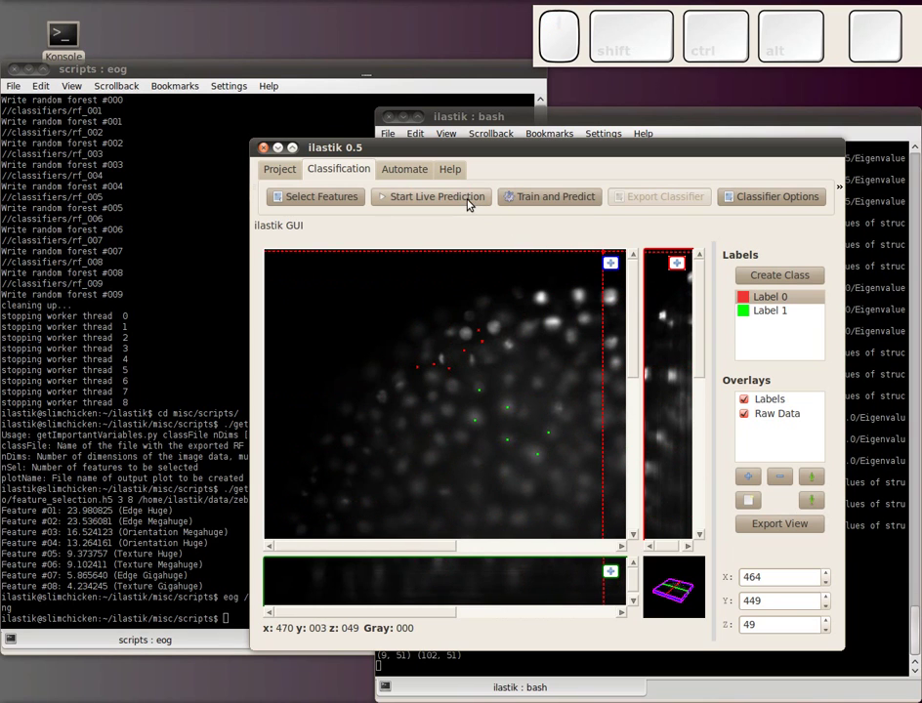
# Step: Start live prediction and browse slices showing green nuclei over red background
pyautogui.moveTo(474, 203); pyautogui.dragTo(474, 204)
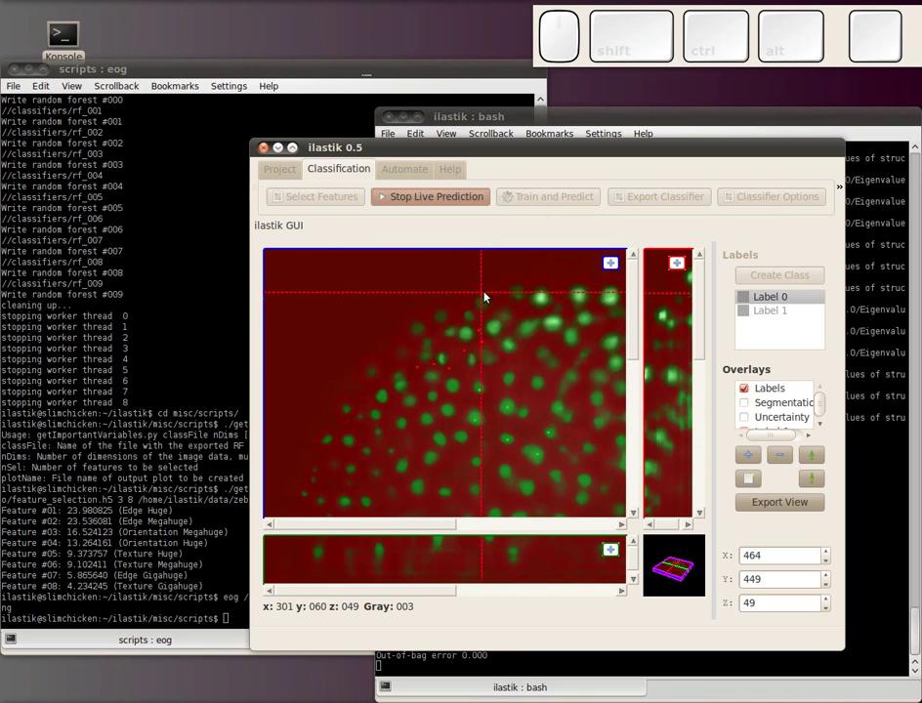
pyautogui.click(473, 286)
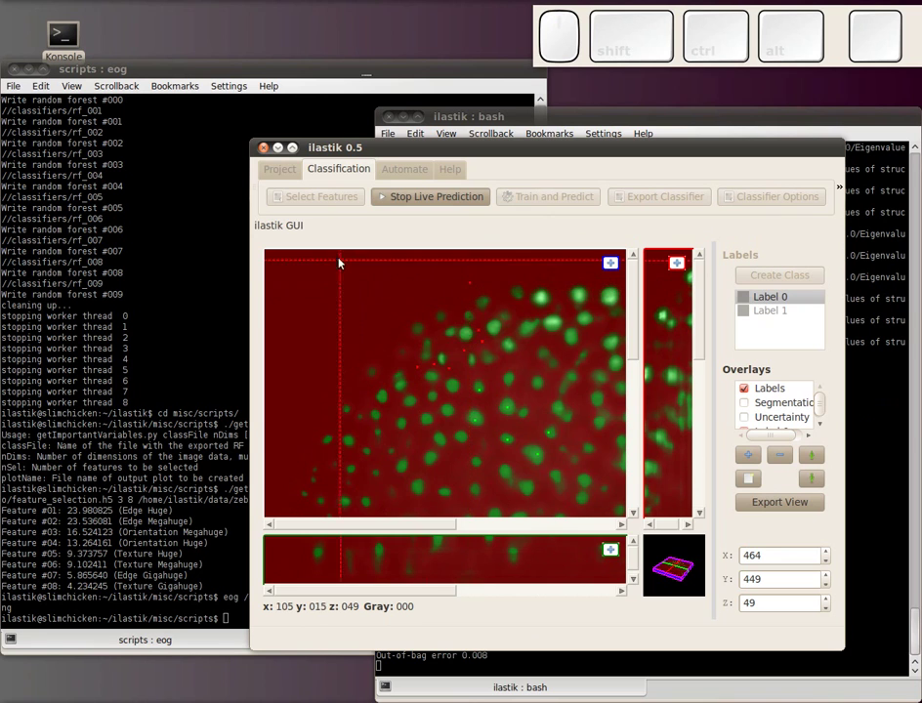
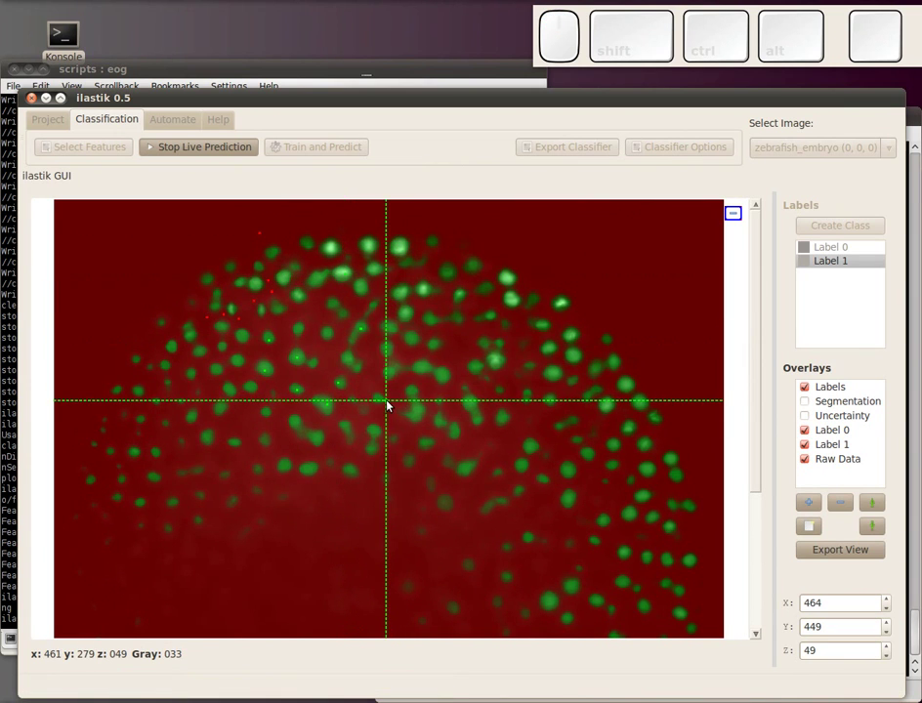
pyautogui.press('k')
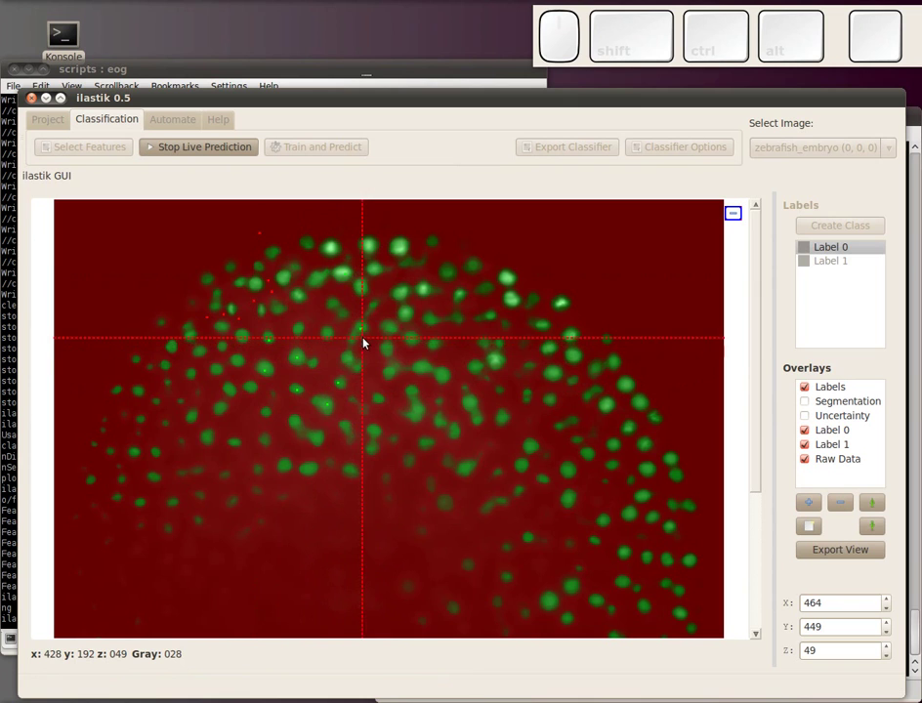
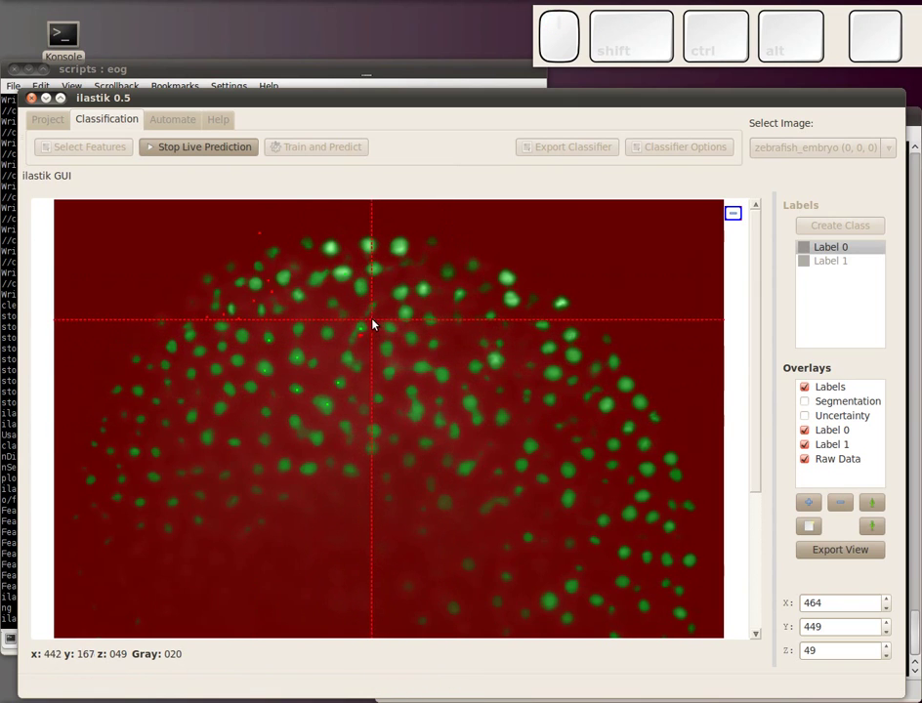
pyautogui.scroll(3)
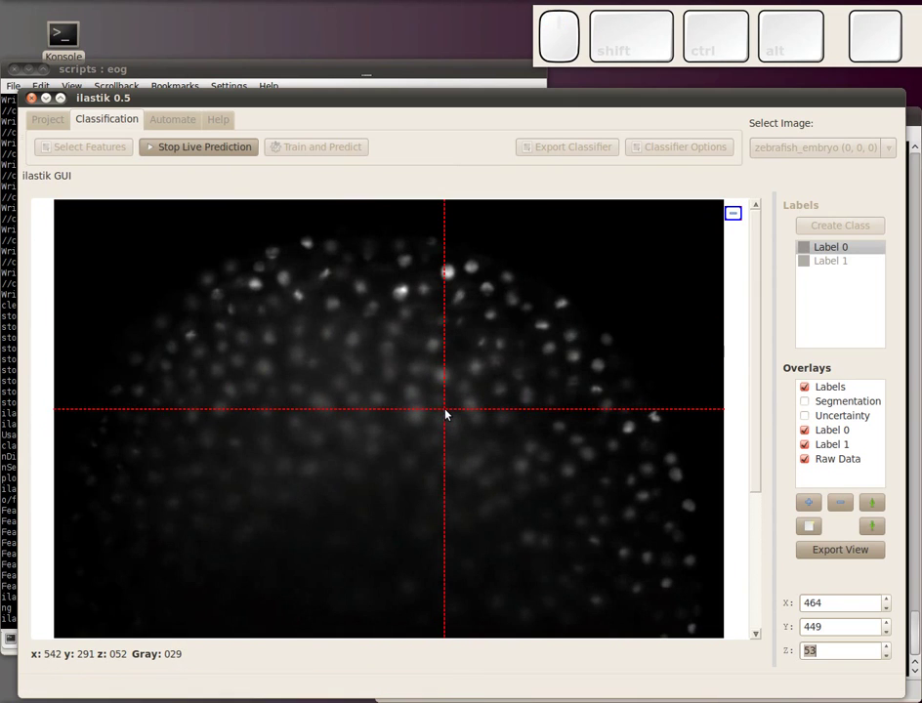
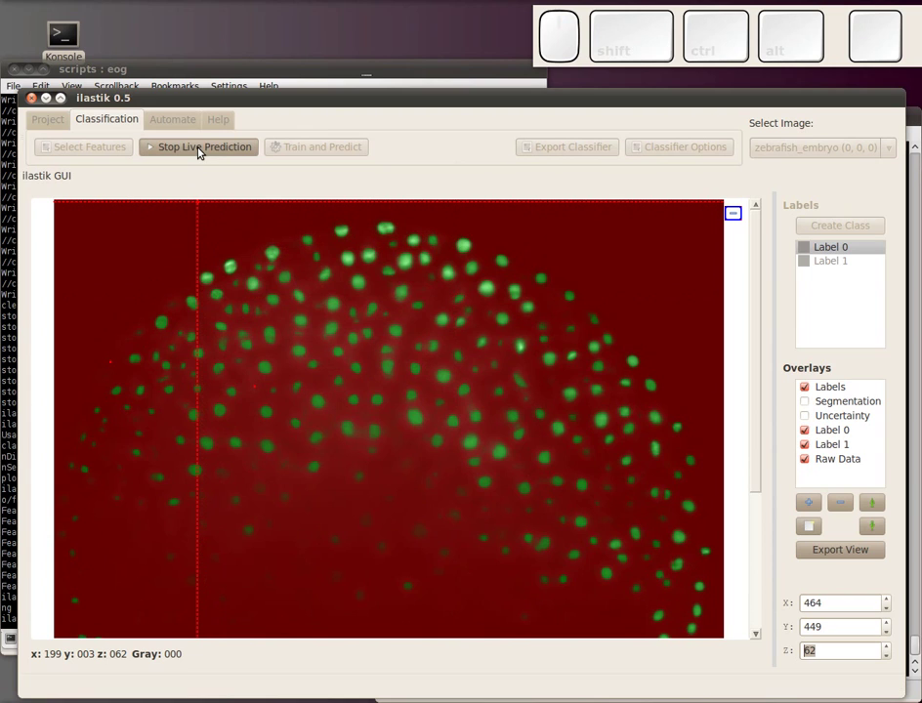
# Step: Stop live prediction, then Train and Predict across the whole stack
pyautogui.click(205, 148)
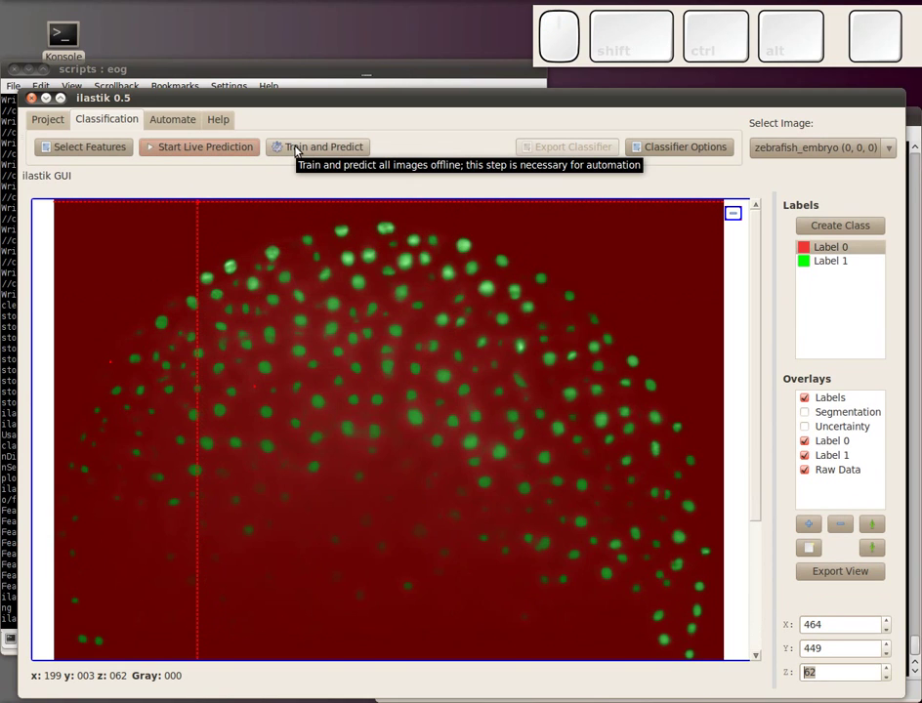
pyautogui.click(302, 150)
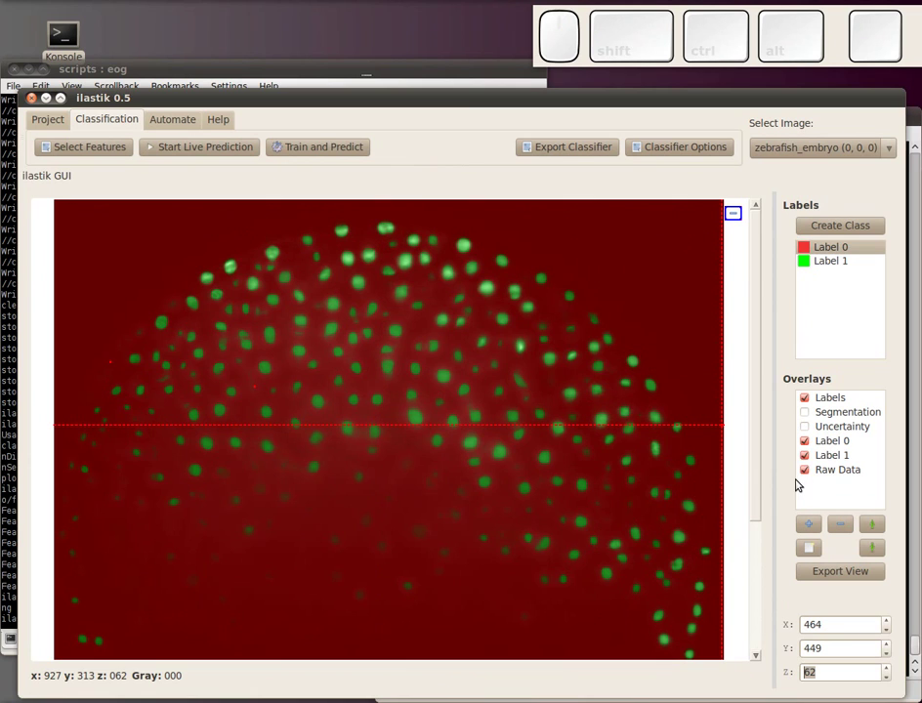
# Step: Hide the Label 0 and Label 1 prediction overlays and show the Segmentation overlay
pyautogui.click(807, 453)
pyautogui.click(807, 435)
pyautogui.click(813, 409)
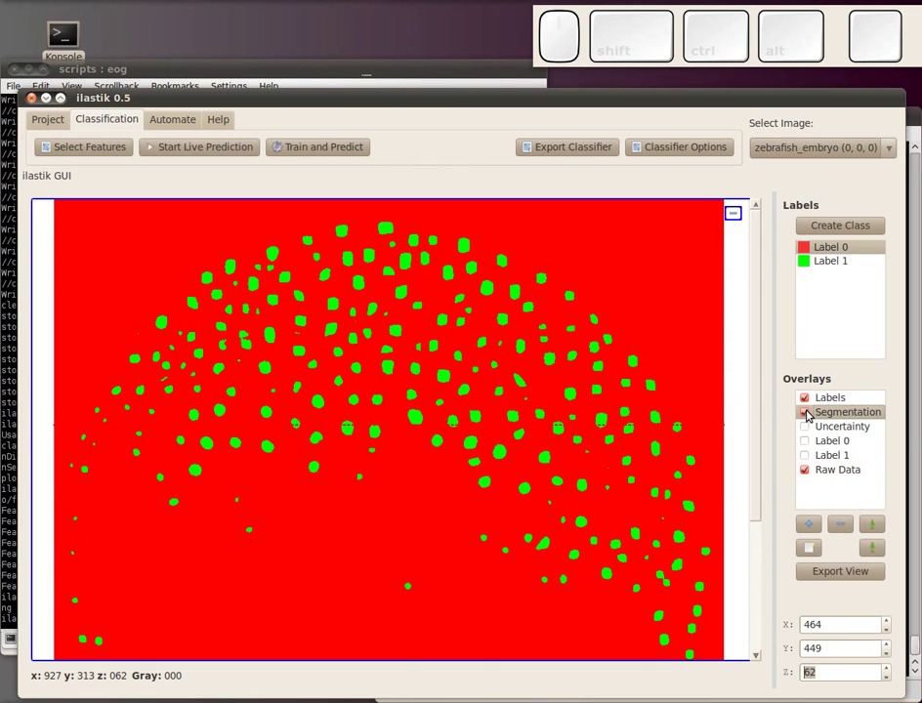
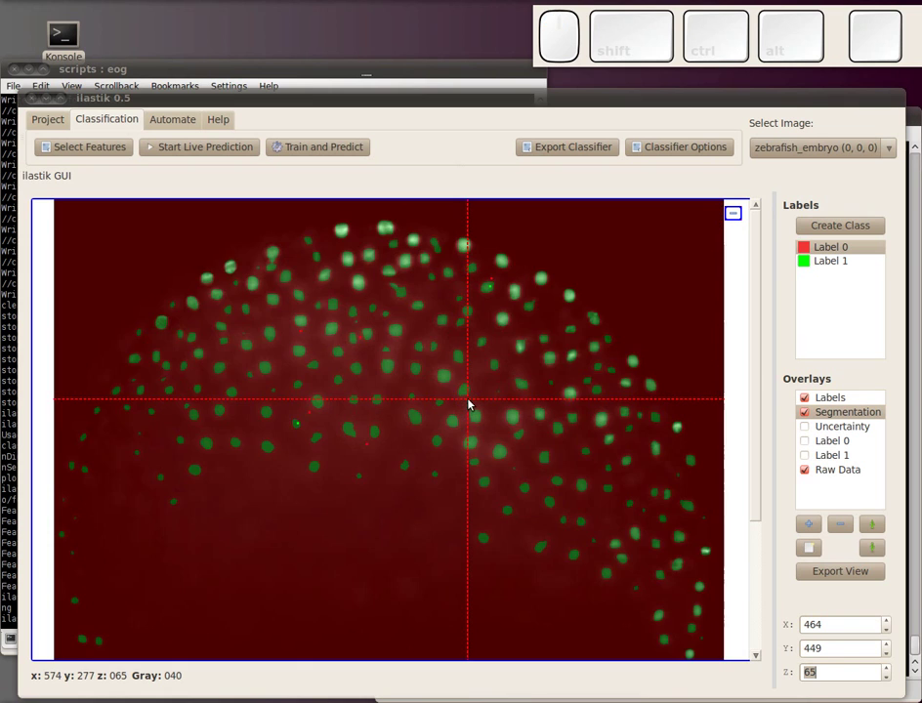
# Step: Scroll through the stack to slice 85 checking green nuclei over red background
pyautogui.scroll(3)
pyautogui.scroll(3)
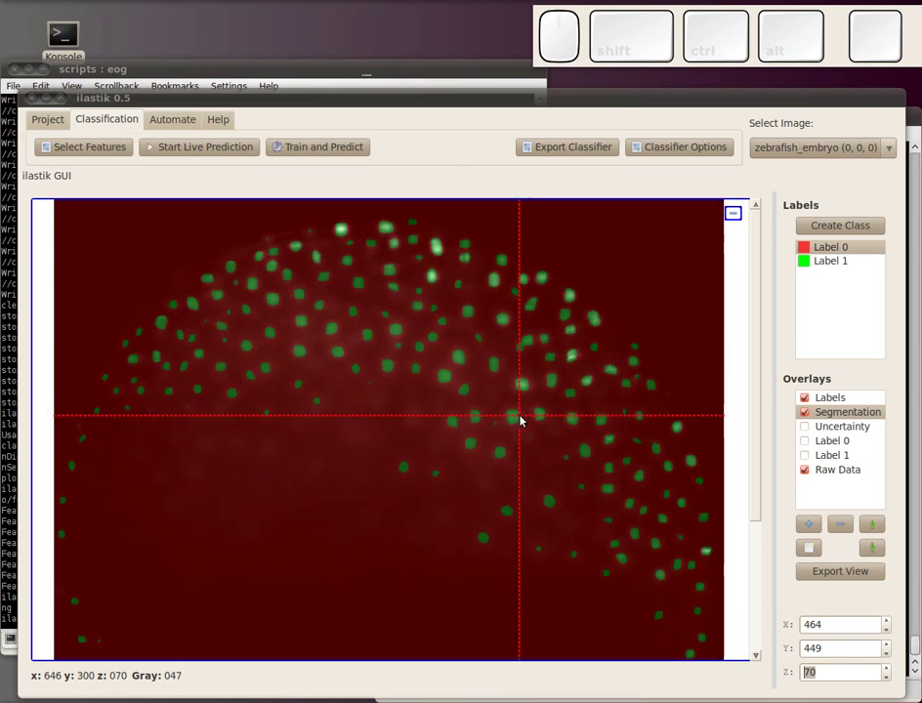
pyautogui.scroll(3)
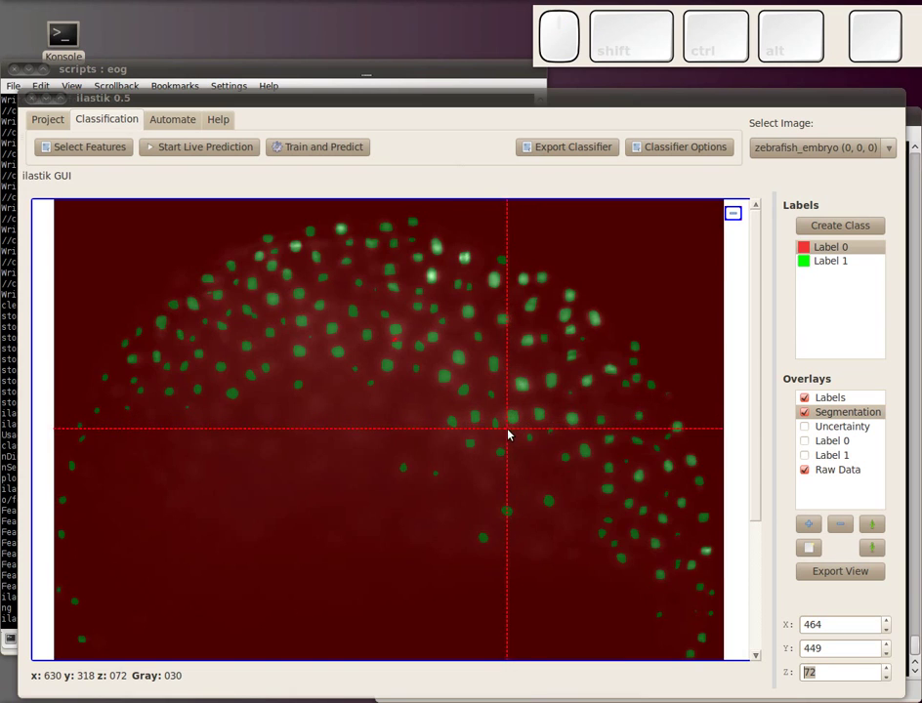
pyautogui.scroll(3)
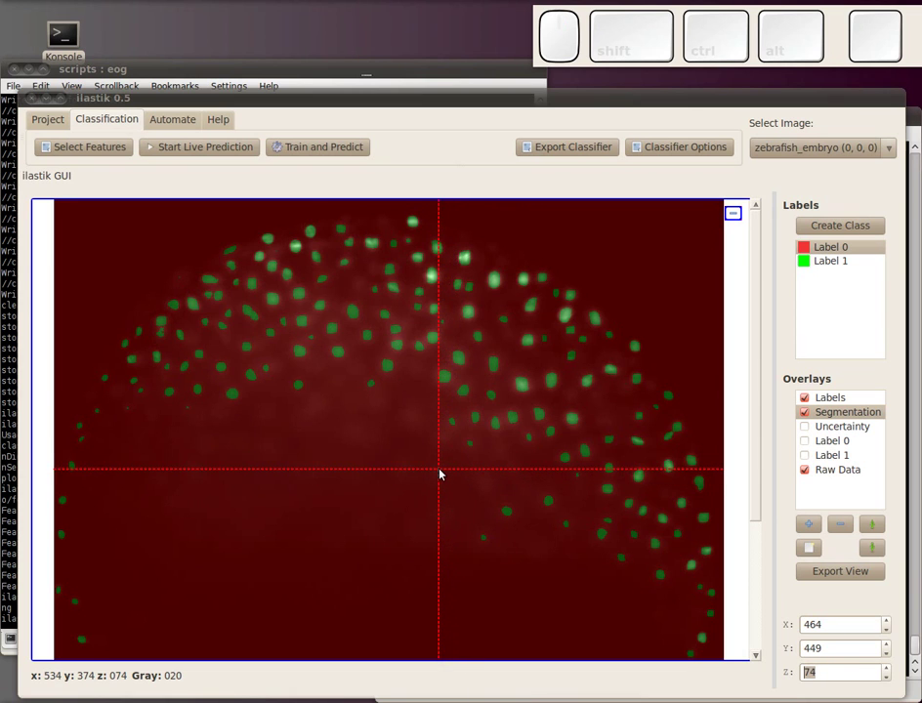
pyautogui.scroll(3)
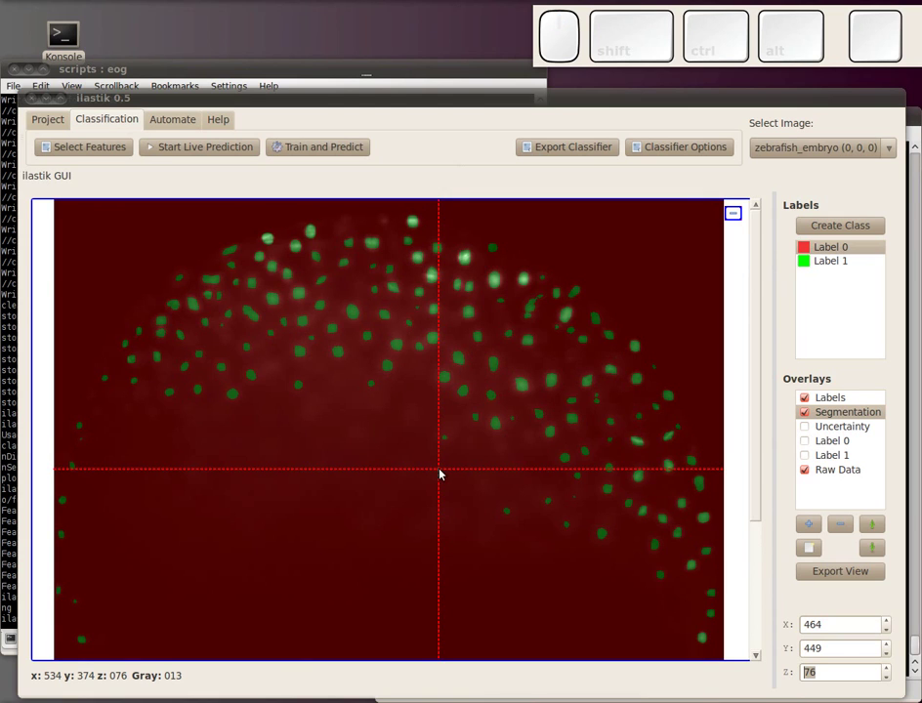
pyautogui.scroll(3)
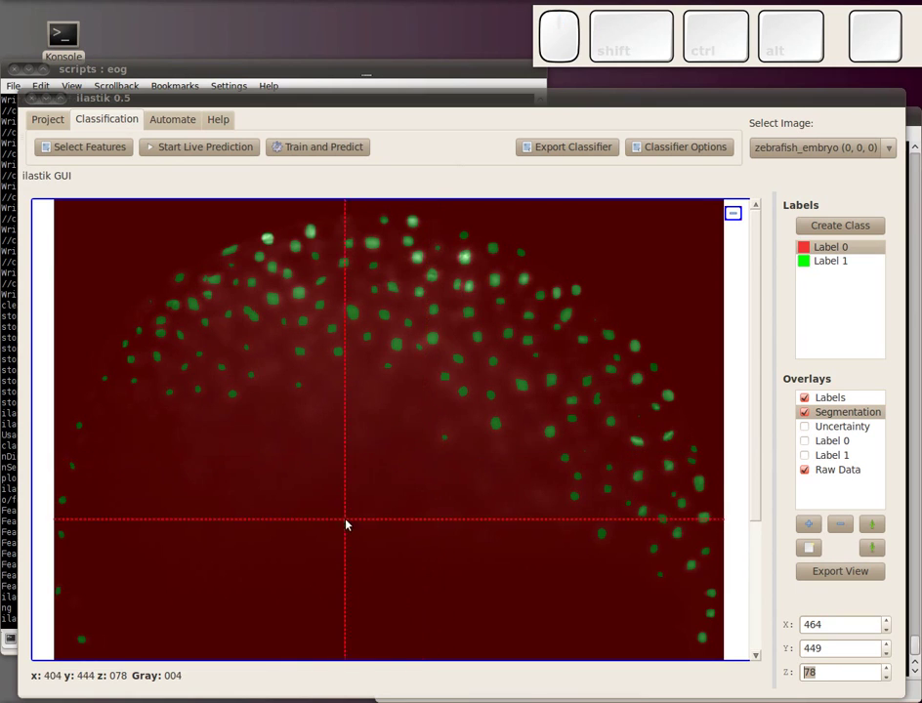
pyautogui.scroll(3)
pyautogui.scroll(3)
pyautogui.scroll(3)
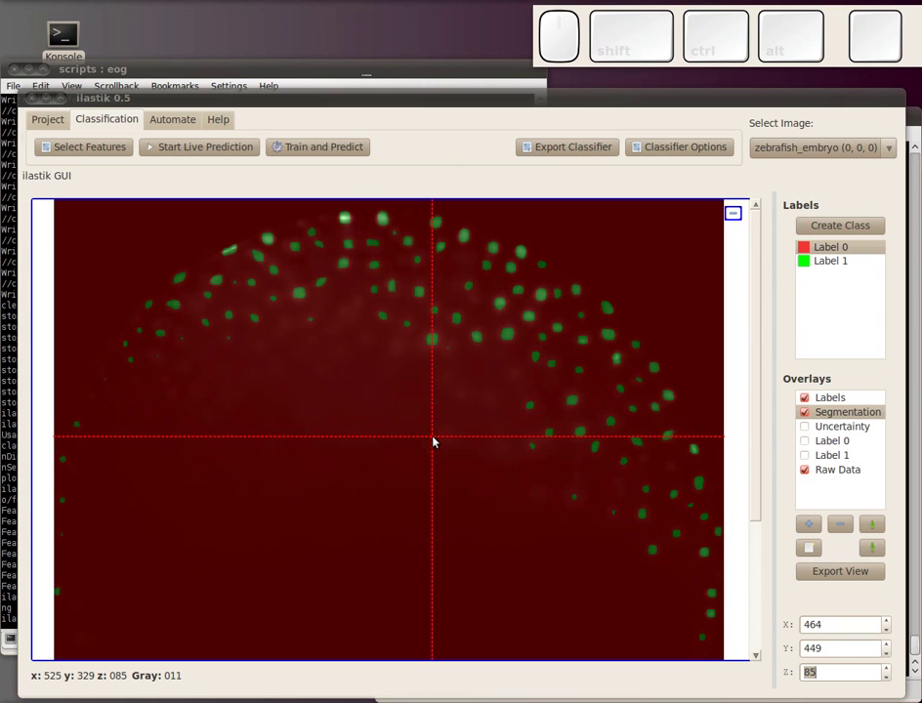